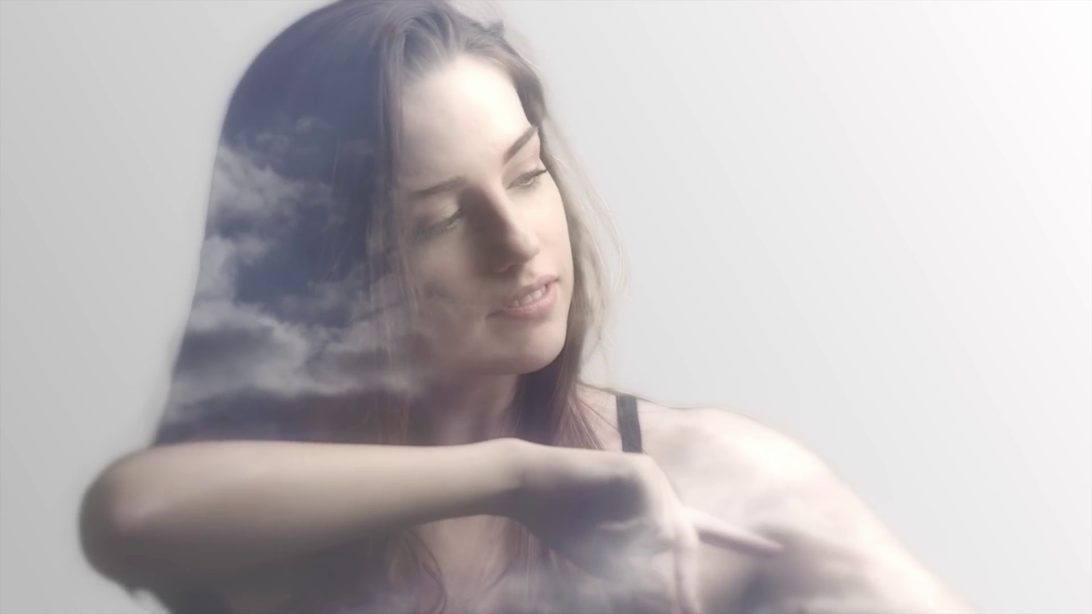
Step: Launch DaVinci Resolve from the desktop to open the project on the Fusion page
click(276, 218)
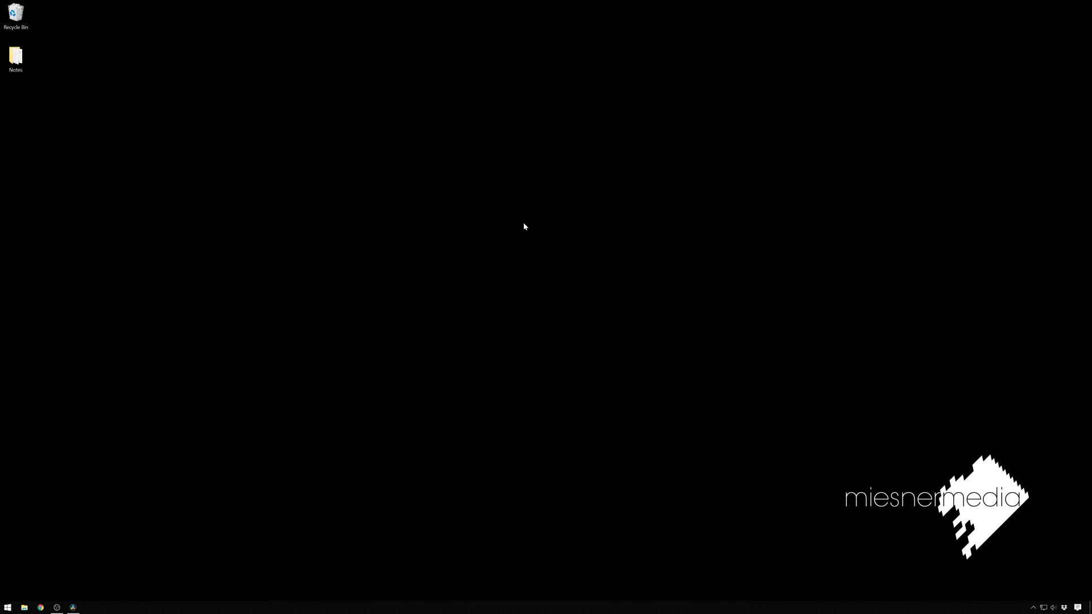
click(277, 158)
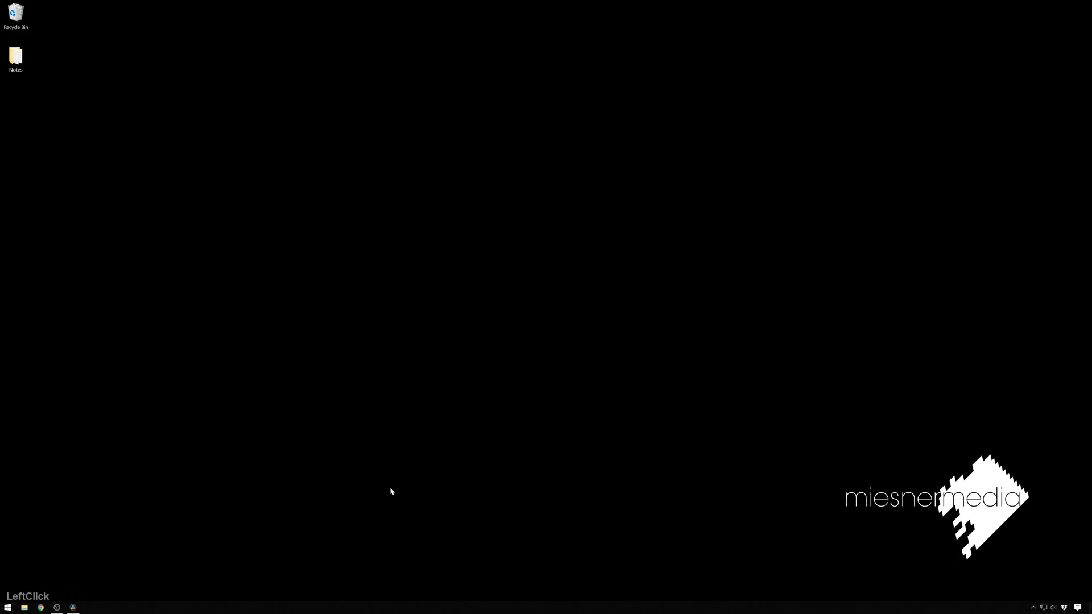
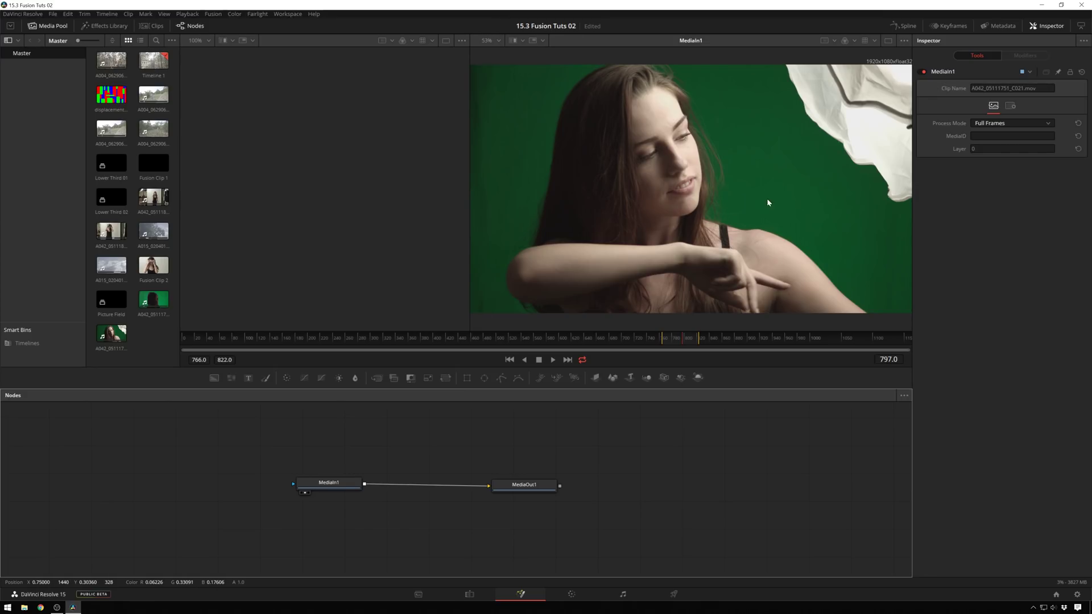
Step: Hide the media library and add a Clean Plate tool after the MediaIn1 green-screen clip
click(737, 166)
scroll(up, 3)
scroll(up, 3)
scroll(down, 3)
scroll(up, 3)
scroll(up, 3)
middle_click(667, 249)
middle_click(344, 489)
click(208, 377)
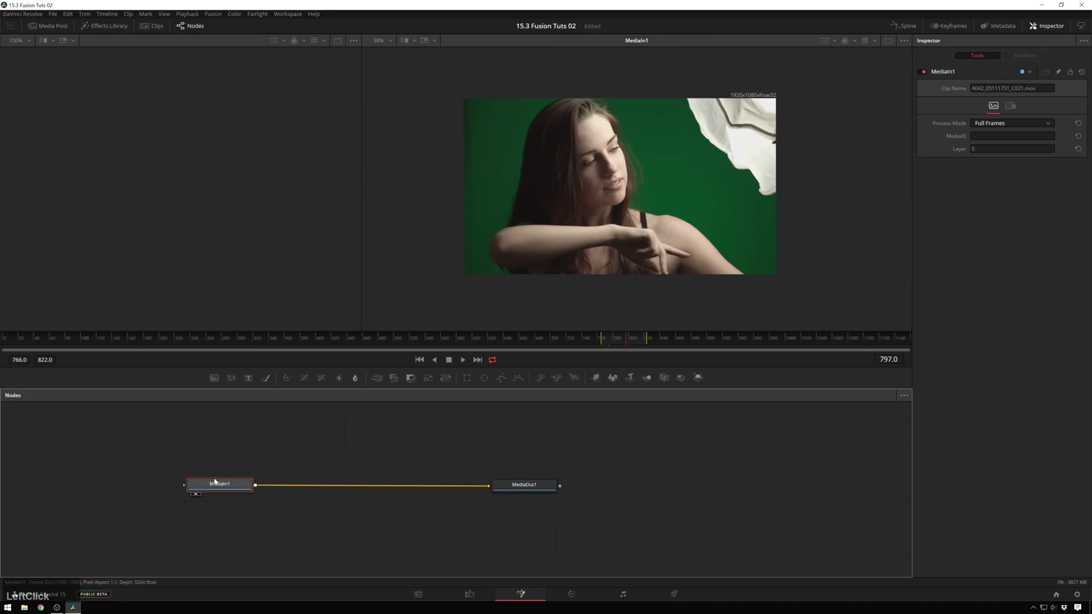
key(ctrl+space)
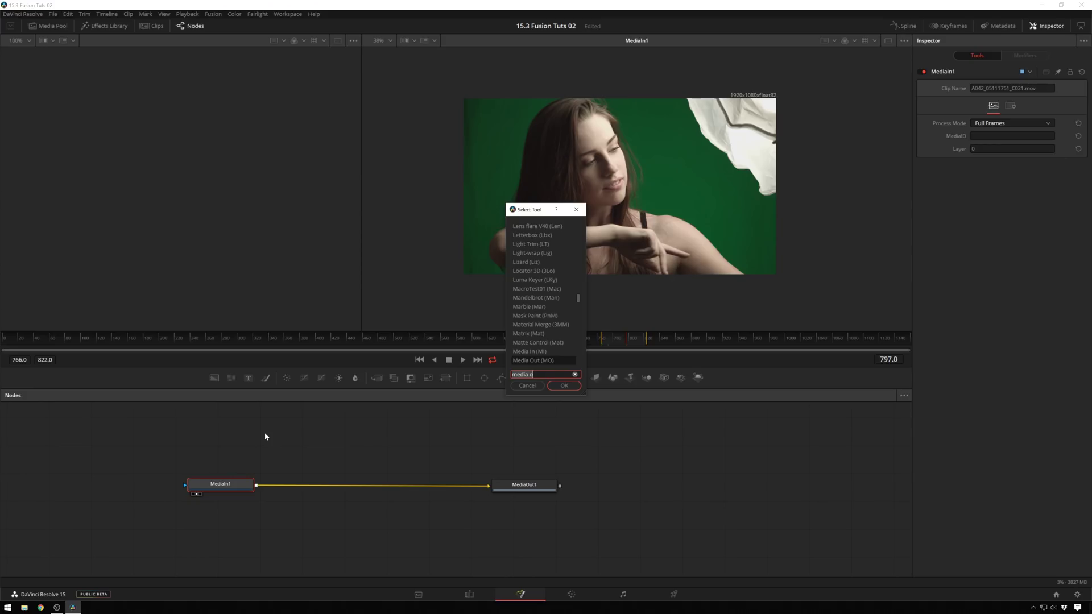
text(clean)
key(Return)
key(Return)
key(Escape)
Step: Sample the green screen as CleanPlate1's colour and view the plate in viewer 1
click(315, 446)
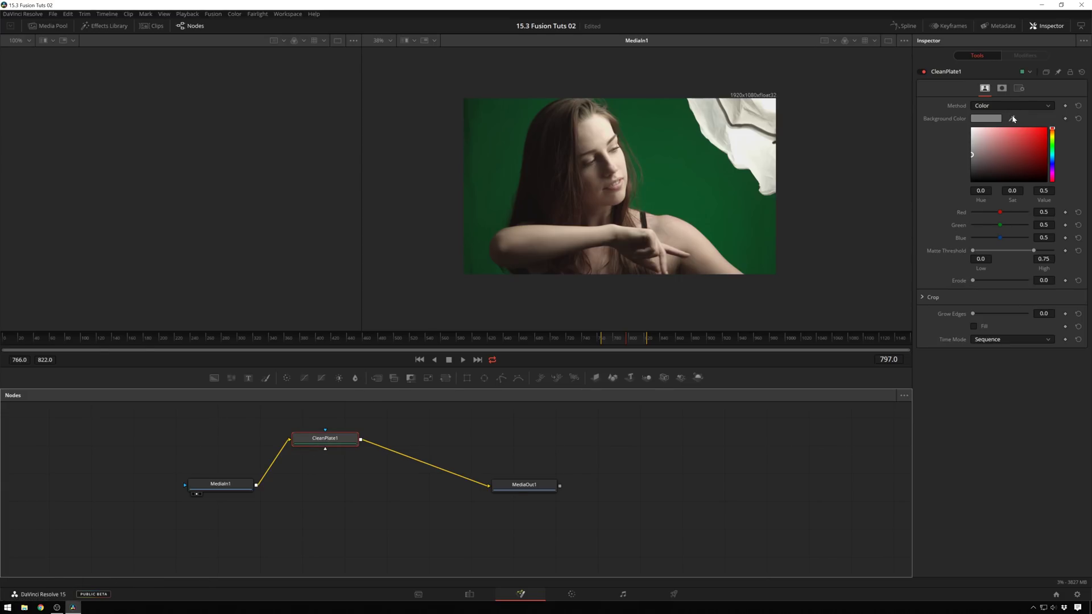
click(1016, 118)
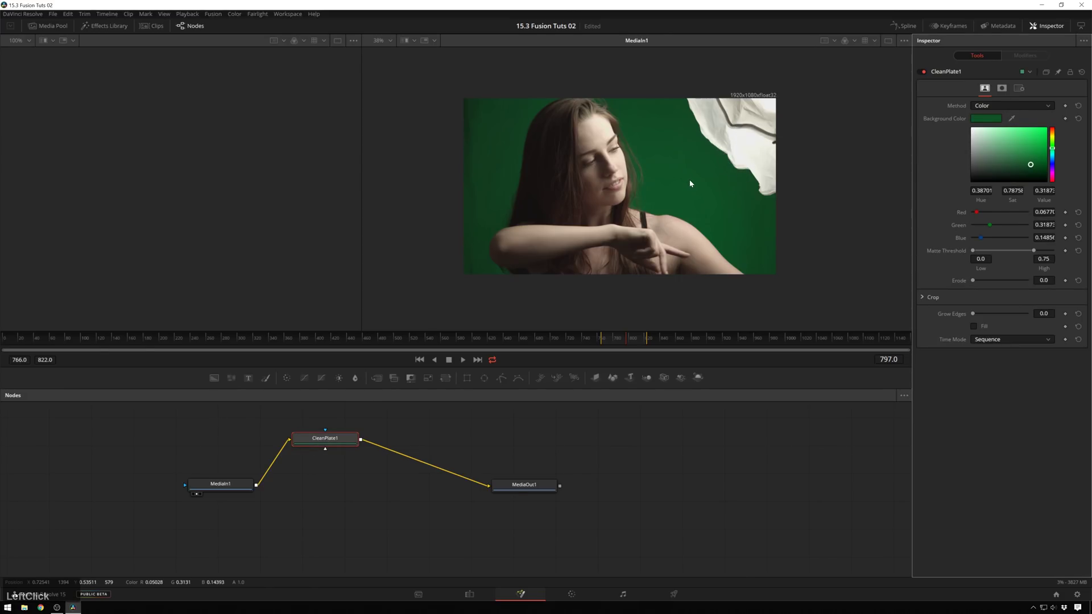
click(690, 183)
text(1)
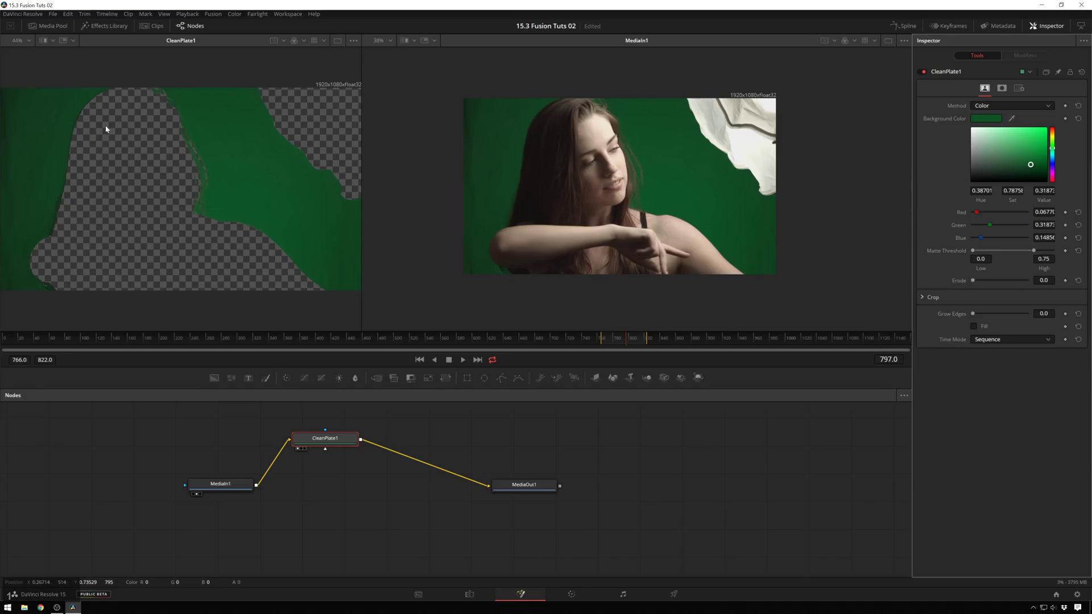
middle_click(191, 205)
scroll(down, 3)
scroll(up, 3)
scroll(down, 3)
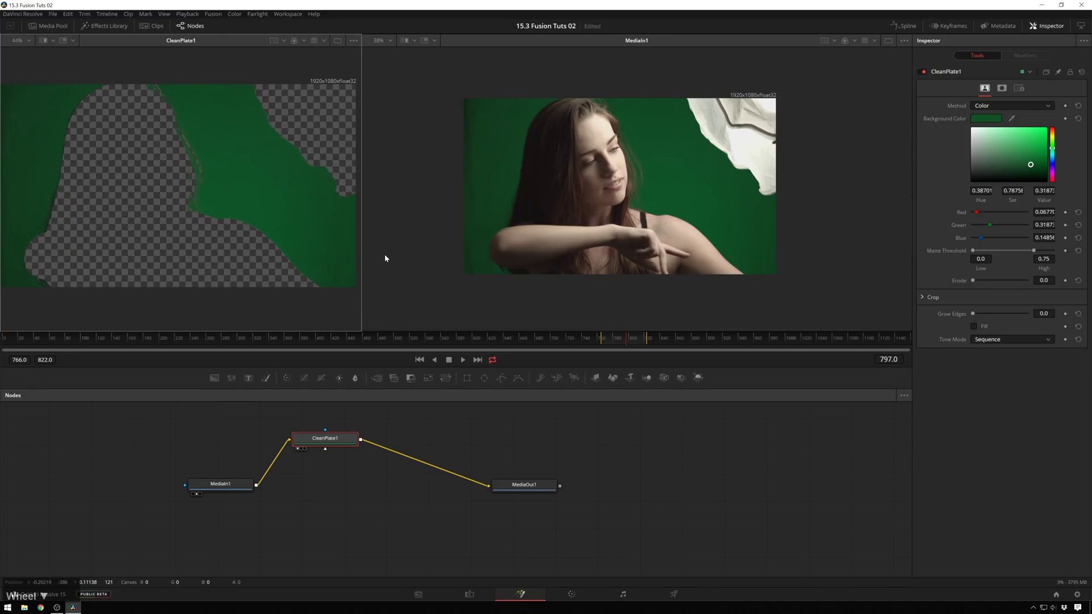
scroll(down, 3)
click(378, 231)
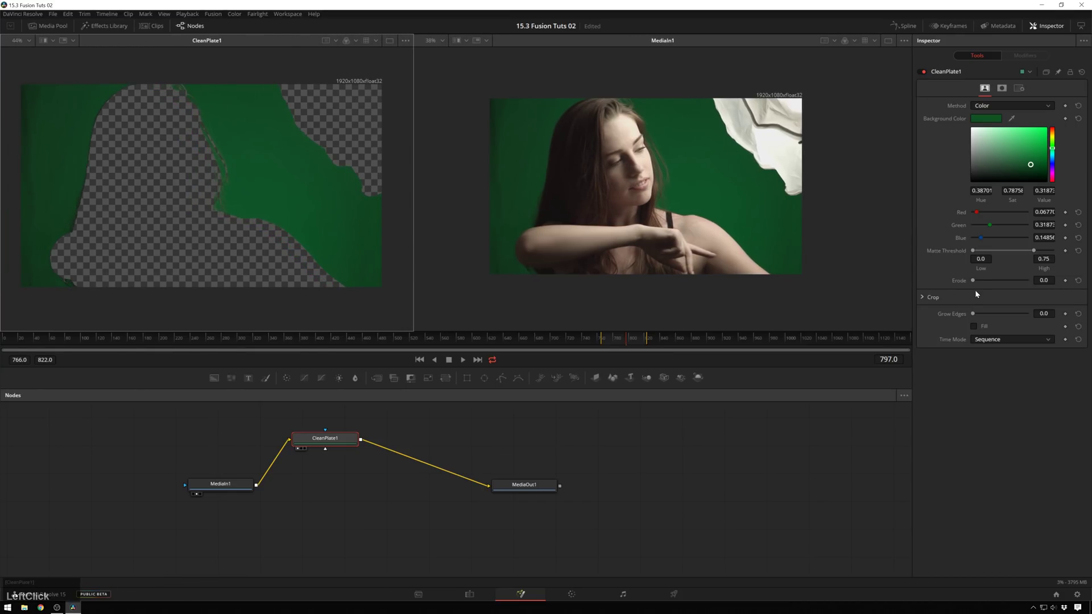
Step: Set the clean plate Erode to 0.025 and enable Fill for a solid green plate
click(976, 282)
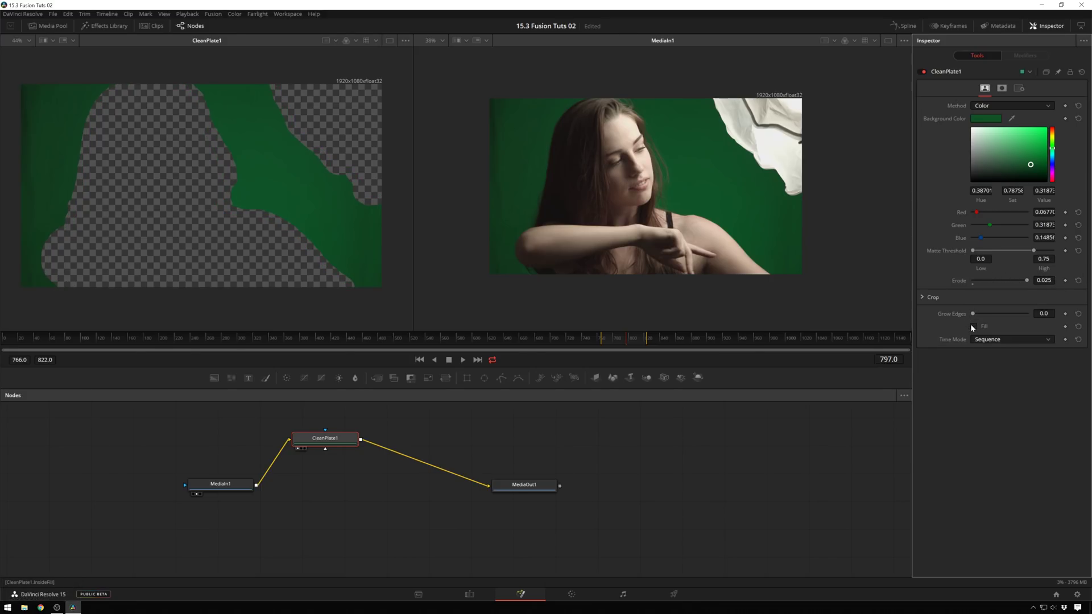
click(974, 328)
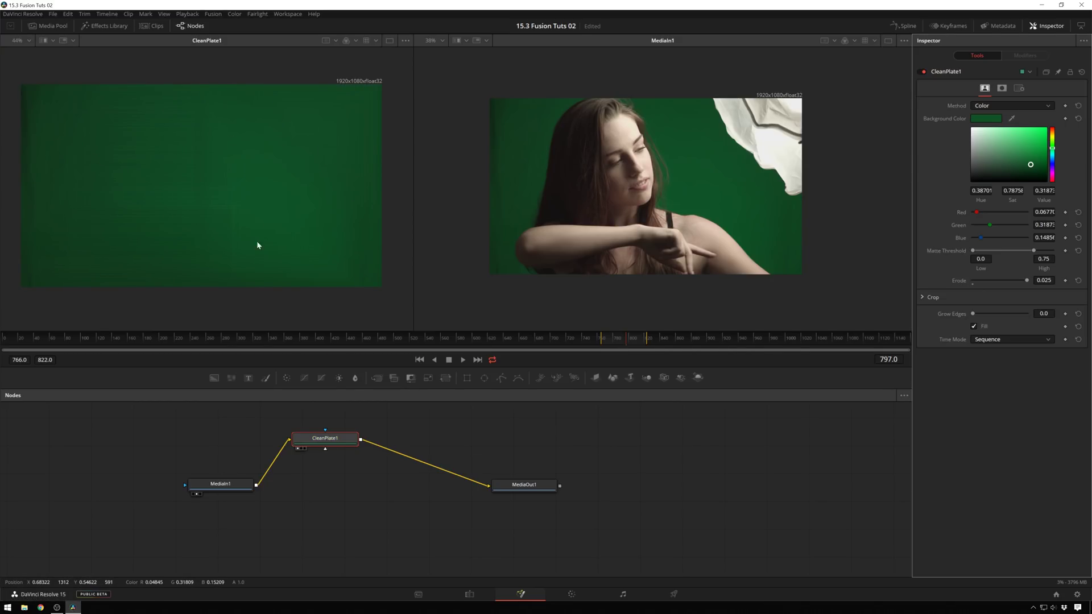
Step: Add a Delta Keyer node and feed MediaIn1 into its input
click(341, 442)
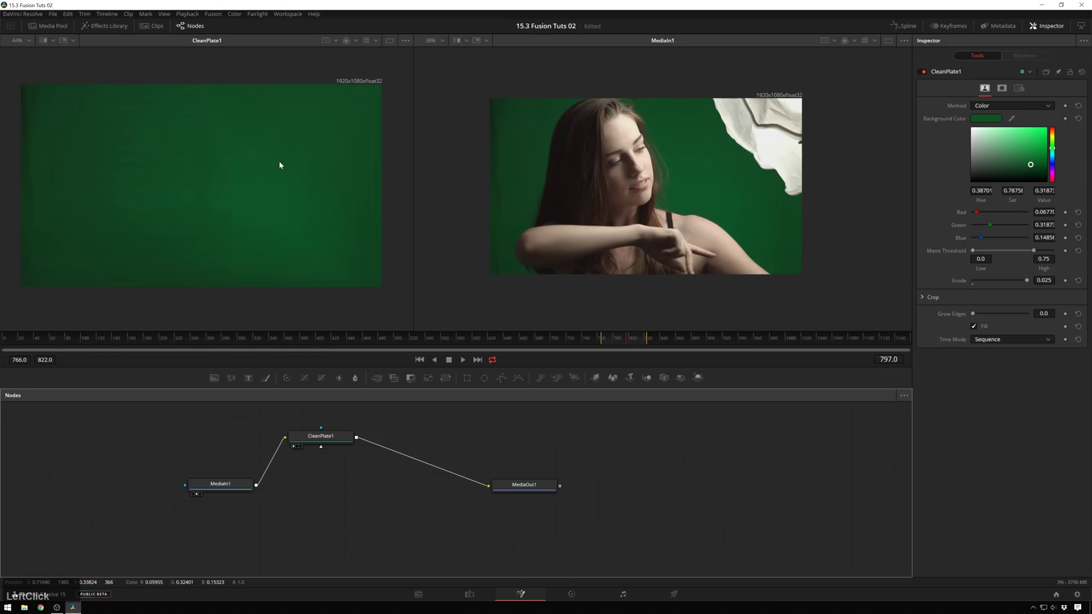
key(ctrl+space)
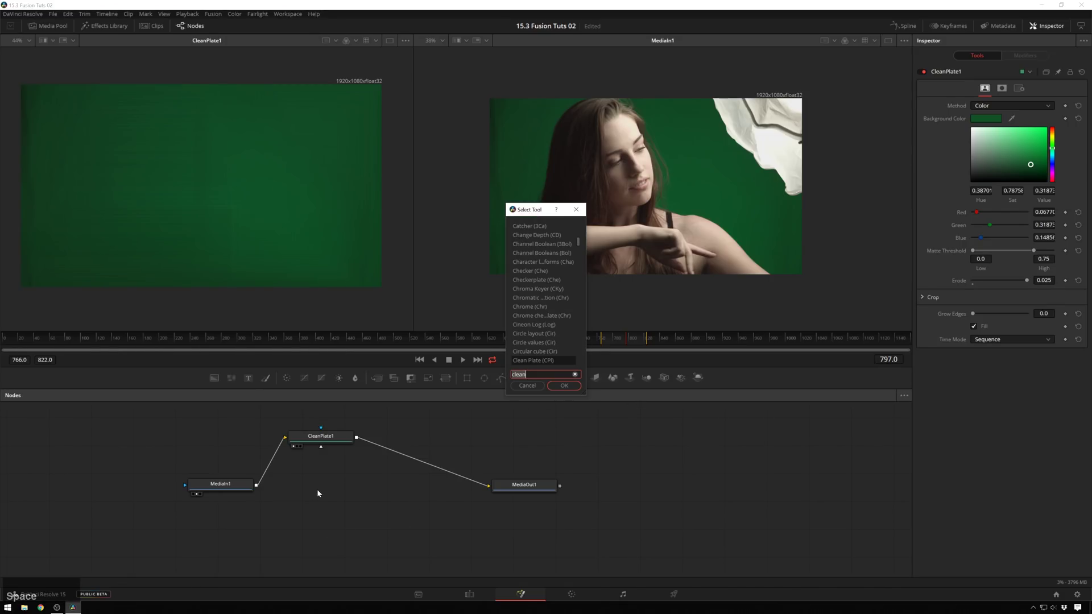
text(deDELT)
key(Return)
click(321, 493)
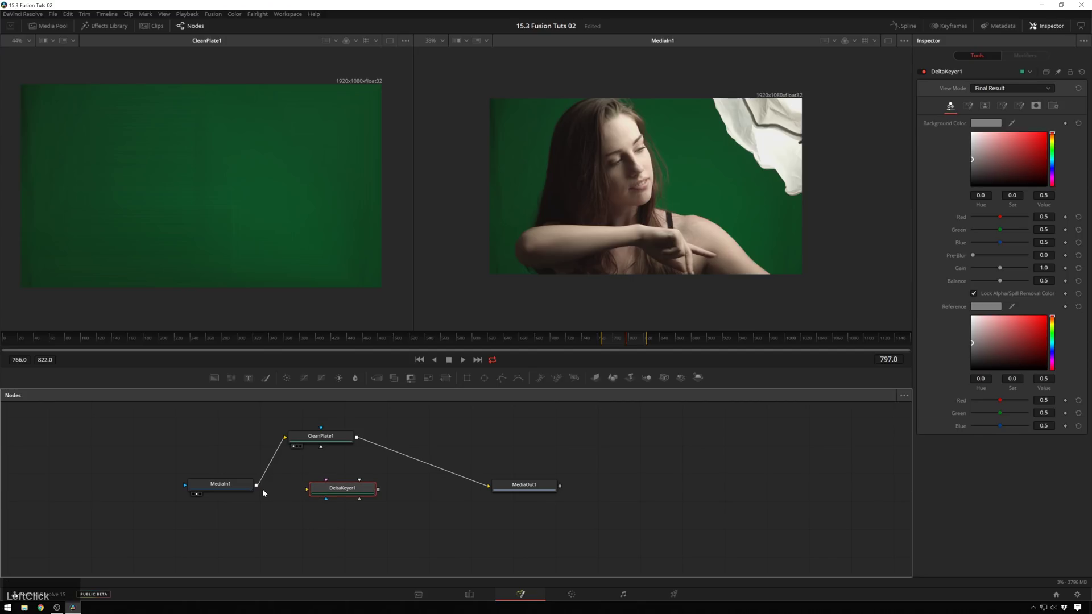
click(260, 488)
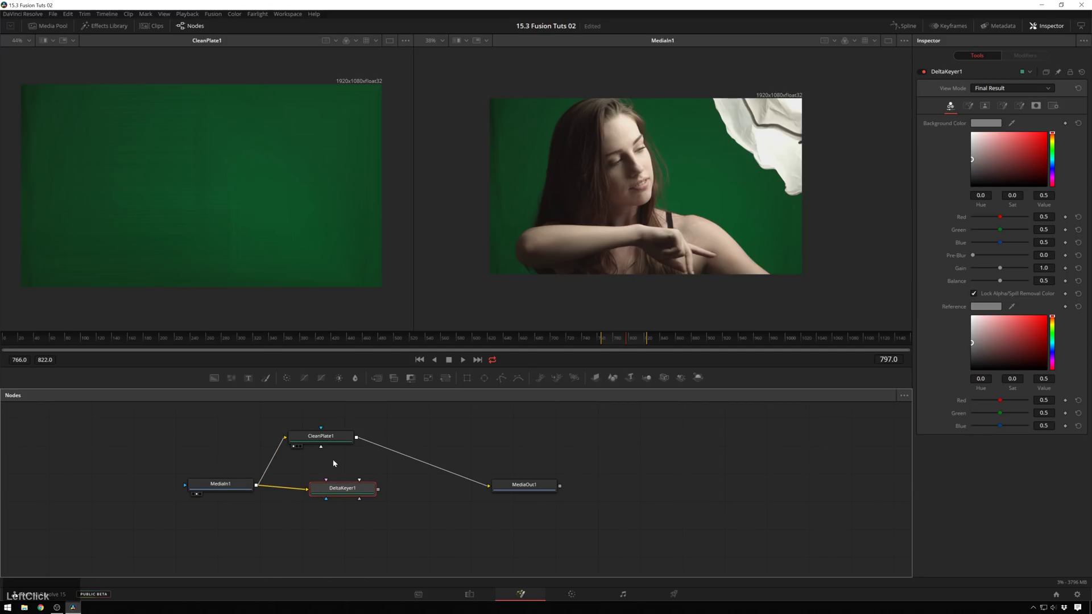
Step: Connect CleanPlate1 to DeltaKeyer1's Clean Plate input and view the keyer in viewer 2
click(359, 440)
right_click(355, 467)
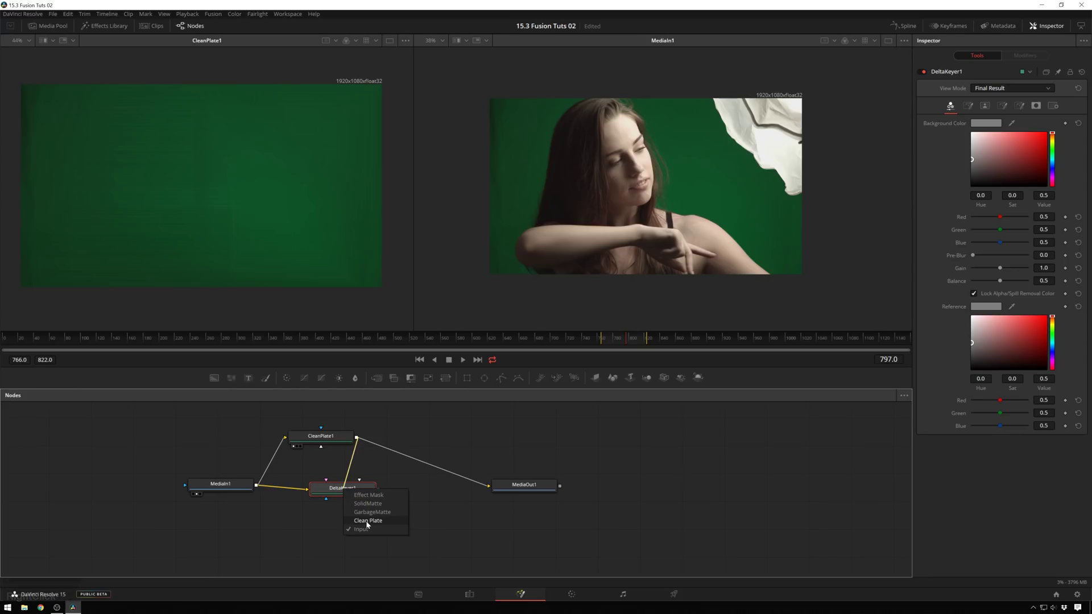
right_click(369, 525)
click(371, 475)
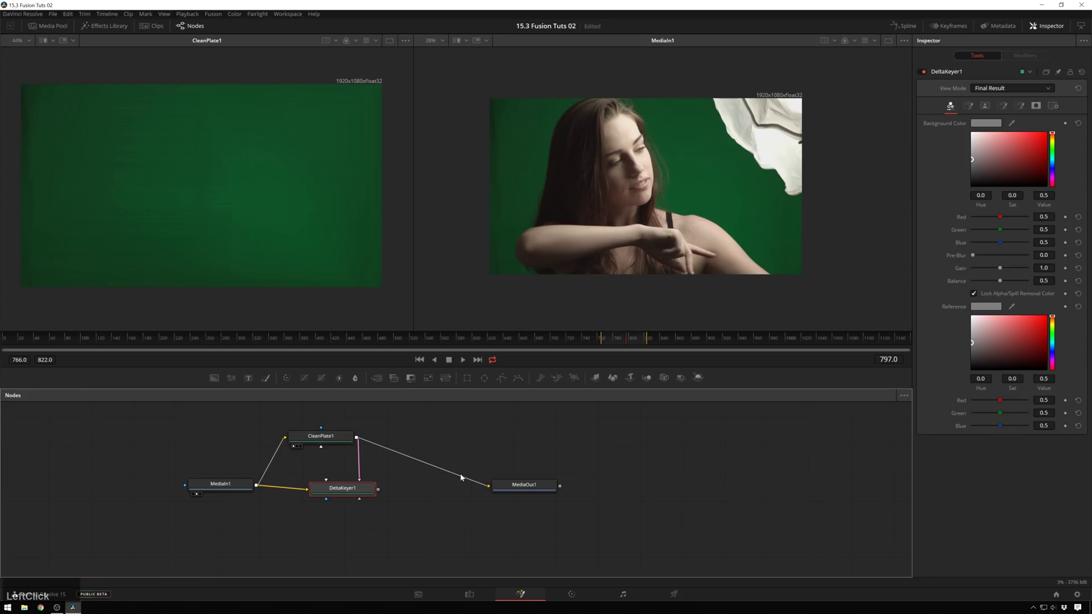
click(420, 480)
text(2)
Step: Zoom and pan around the keyed edges to inspect the woman over transparency
scroll(up, 3)
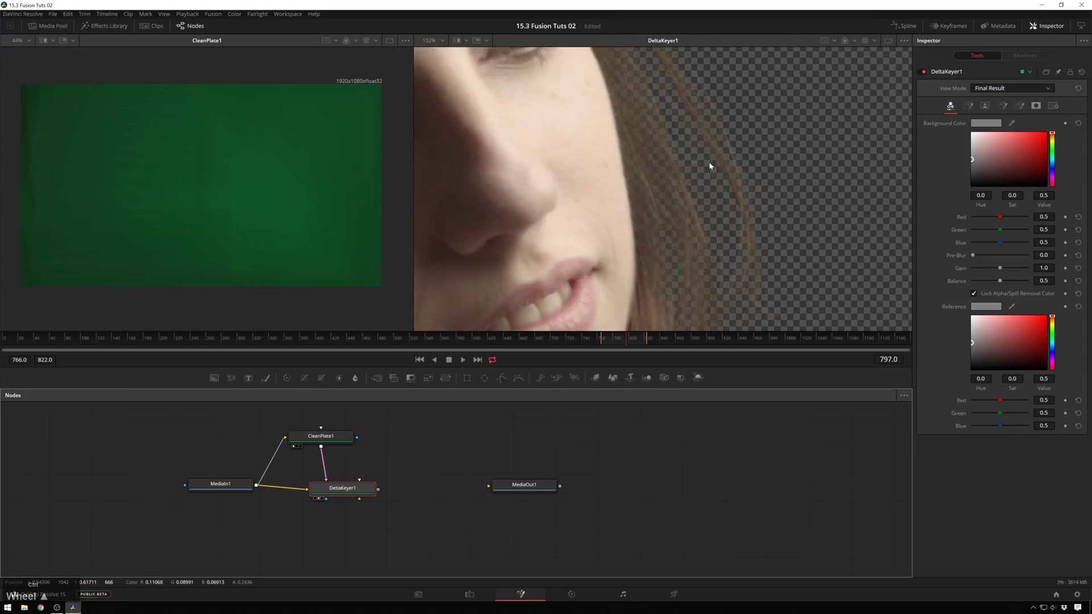
scroll(down, 3)
scroll(down, 3)
middle_click(572, 237)
middle_click(548, 210)
scroll(up, 3)
scroll(down, 3)
scroll(up, 3)
scroll(down, 3)
middle_click(743, 199)
scroll(up, 3)
middle_click(649, 220)
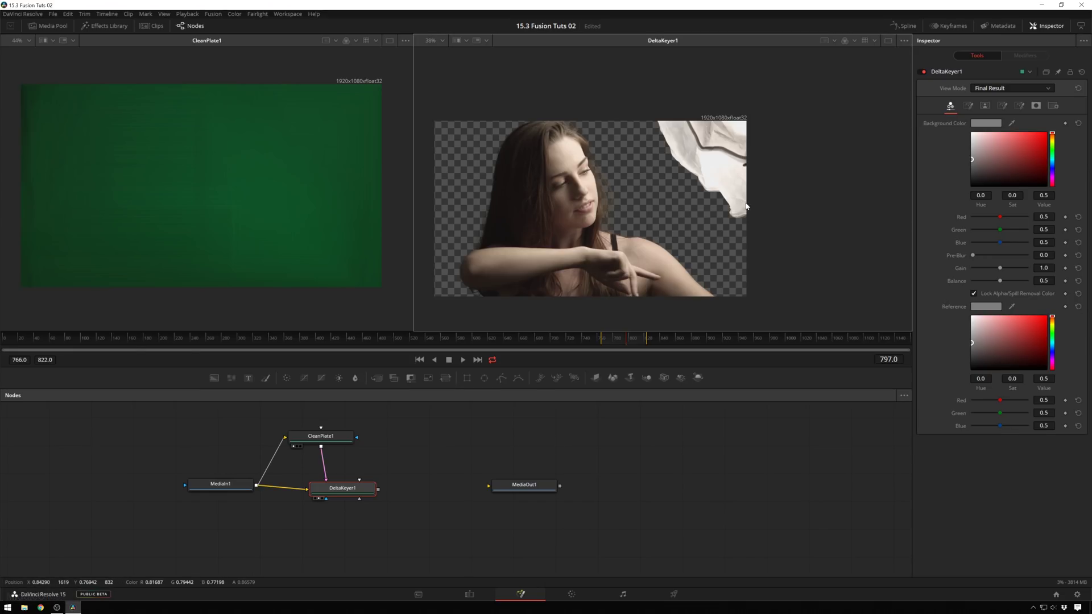
middle_click(358, 495)
Step: Add a Polygon mask from DeltaKeyer1 and draw its shape around the white cloth
click(413, 464)
click(505, 381)
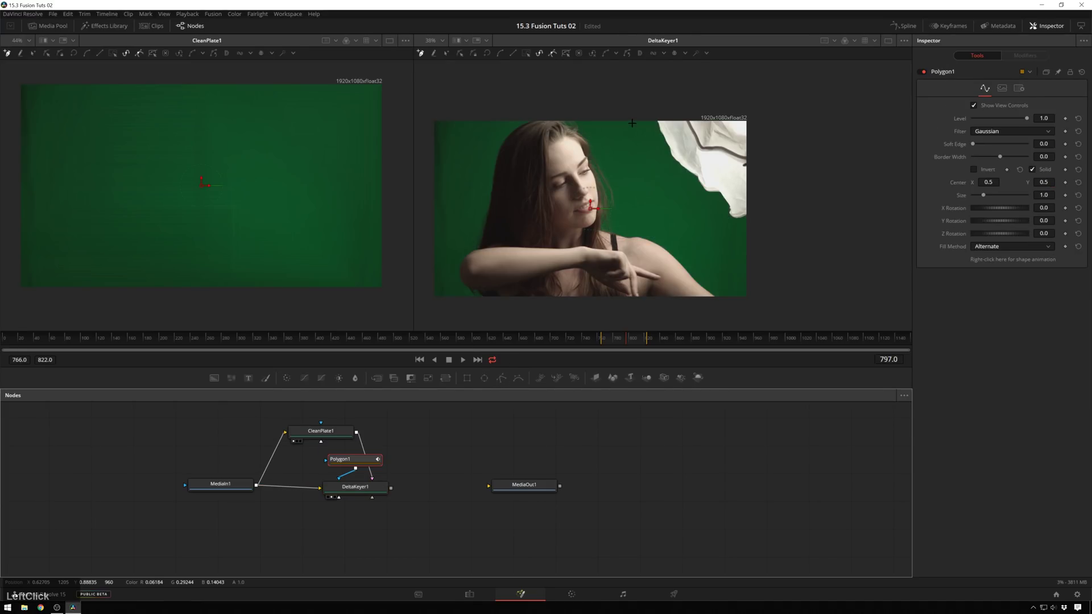
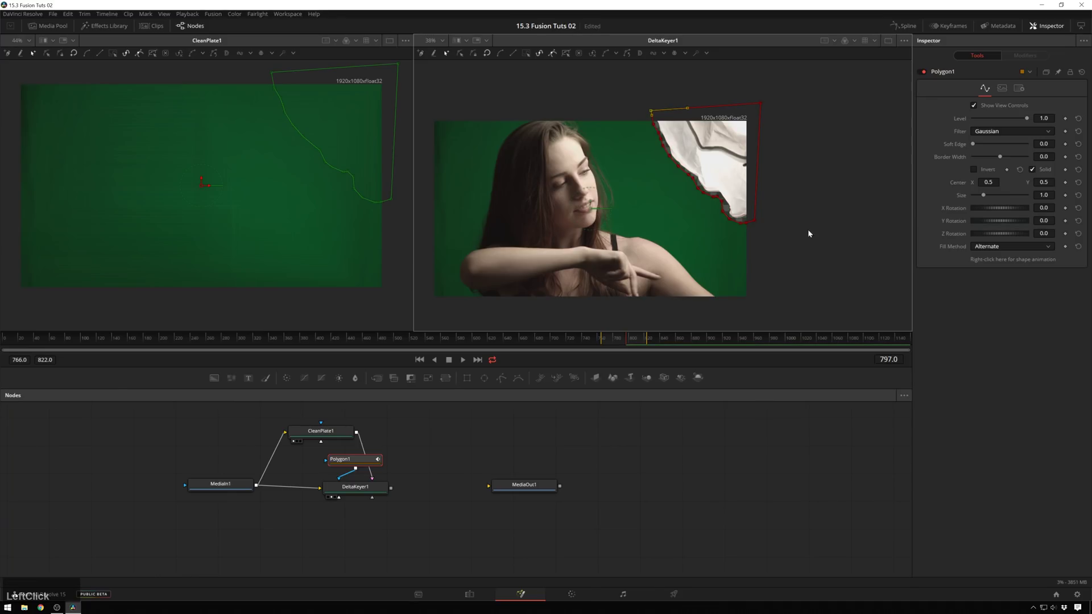
click(349, 463)
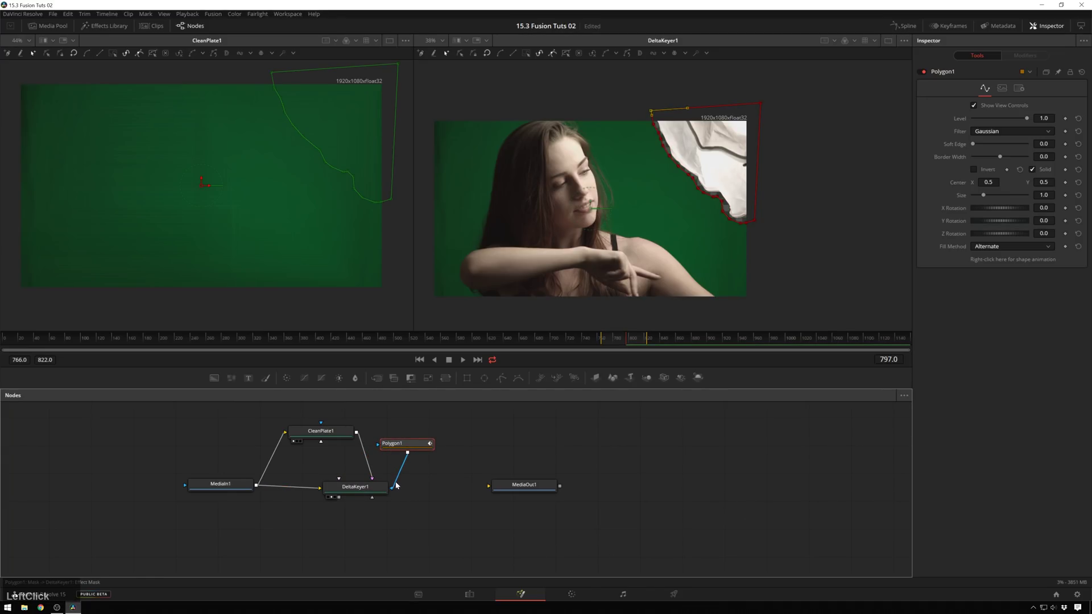
click(401, 478)
Step: Connect Polygon1 to DeltaKeyer1's garbage matte input and check the key on a later frame
click(438, 447)
right_click(441, 445)
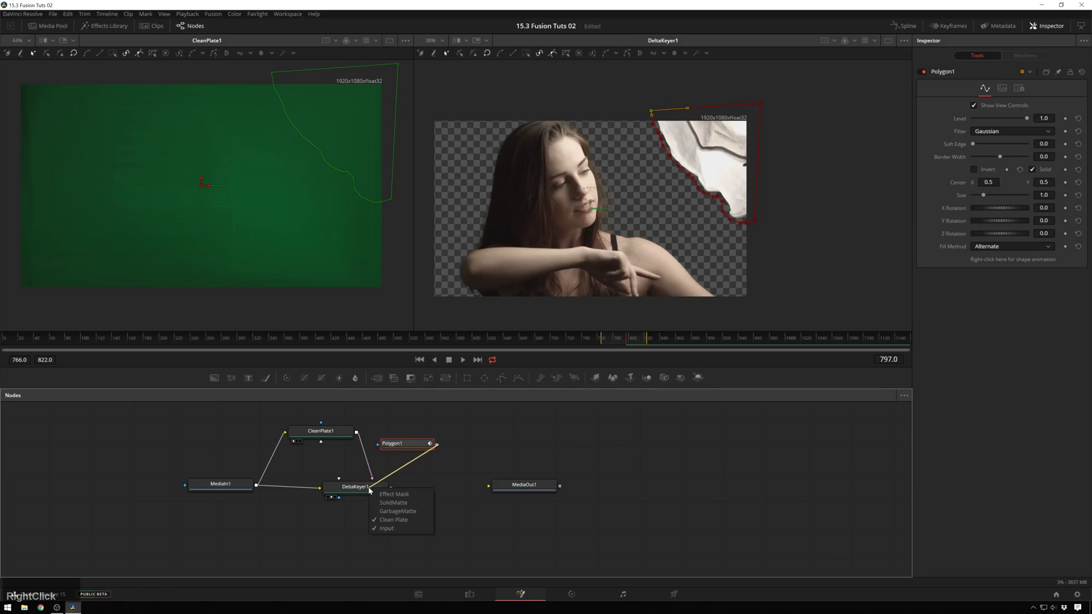
right_click(404, 511)
click(405, 512)
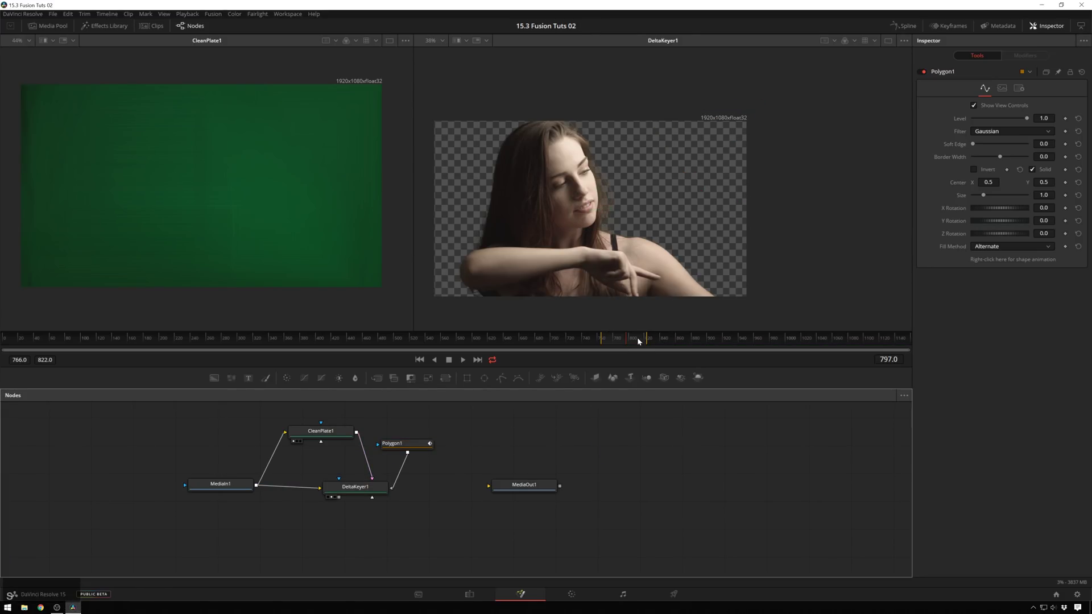
click(629, 341)
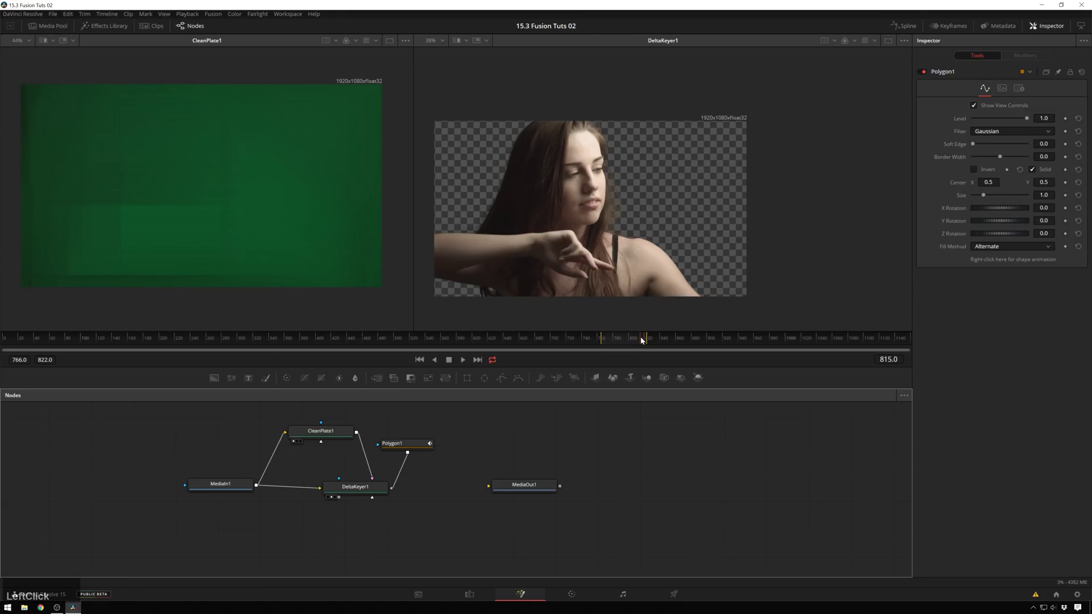
click(624, 489)
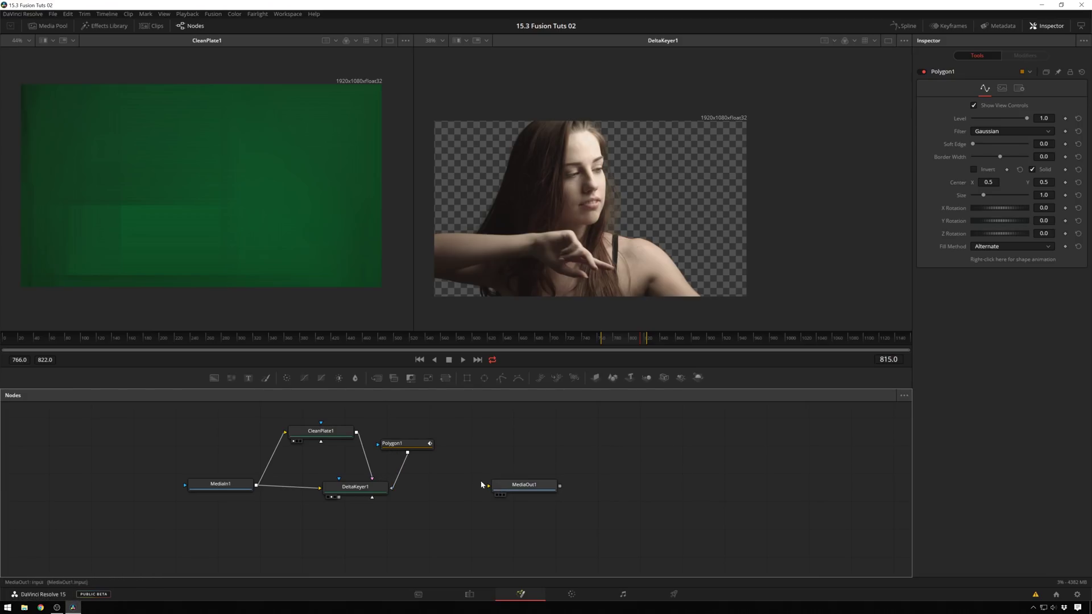
Step: Spread out the nodes, add a router on the source link, and wire DeltaKeyer1 into MediaOut1 viewed in the right viewer
click(420, 454)
click(250, 525)
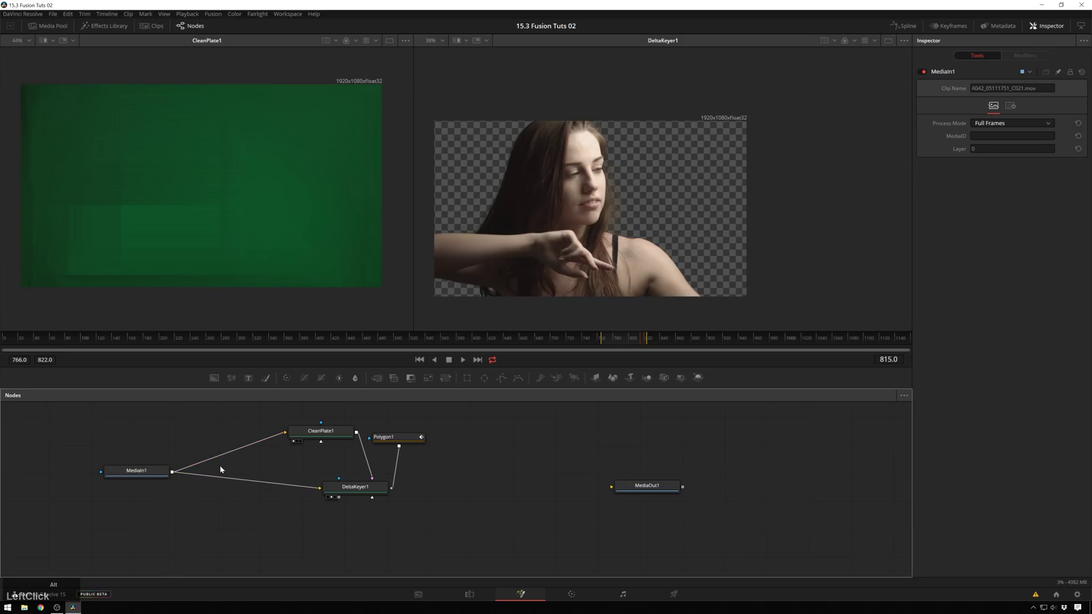
click(230, 455)
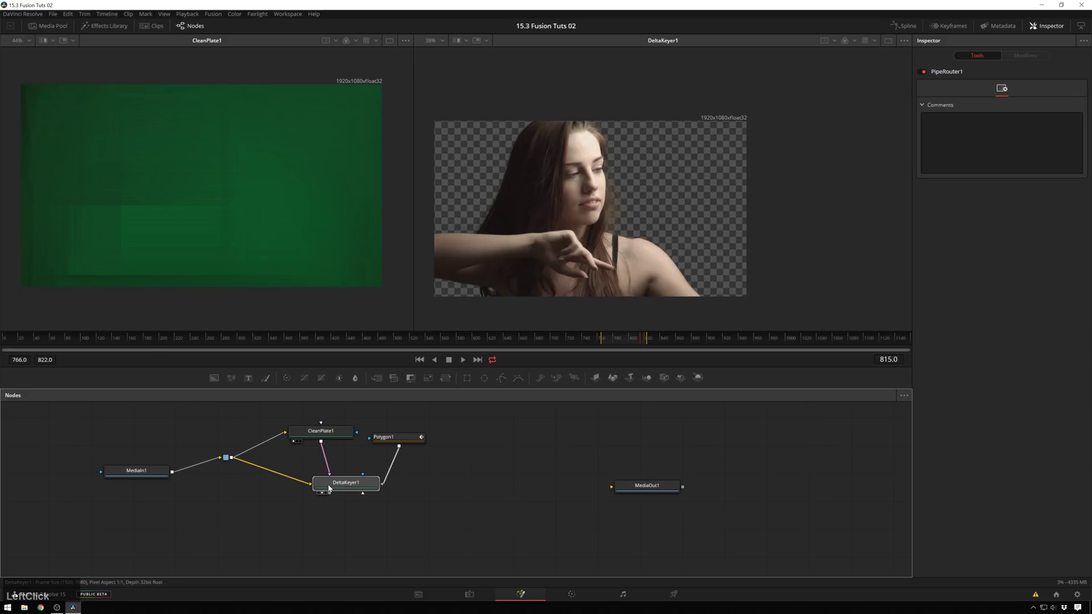
click(335, 496)
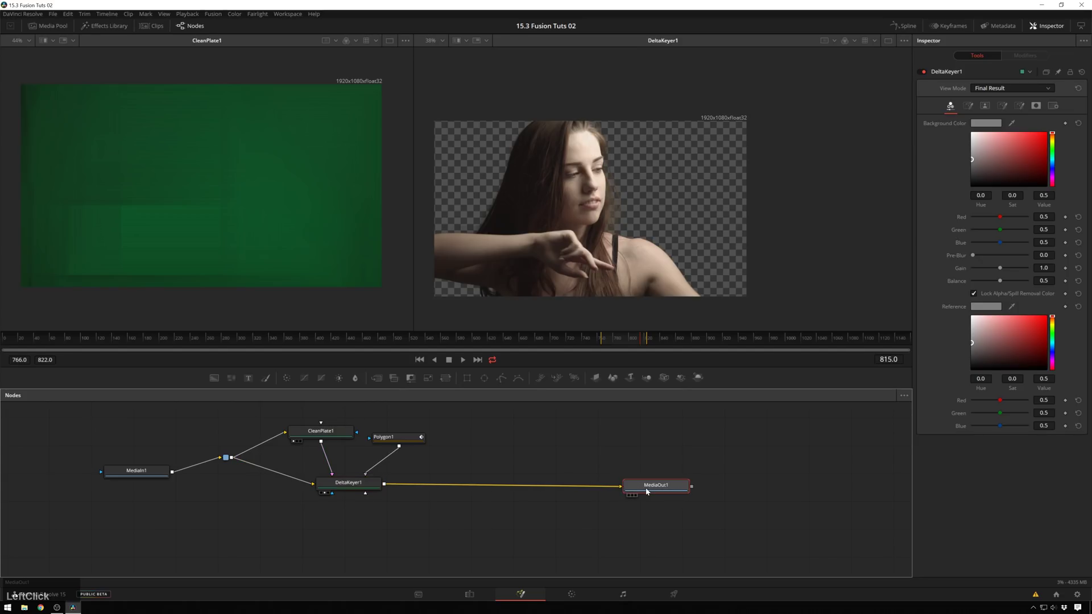
click(523, 553)
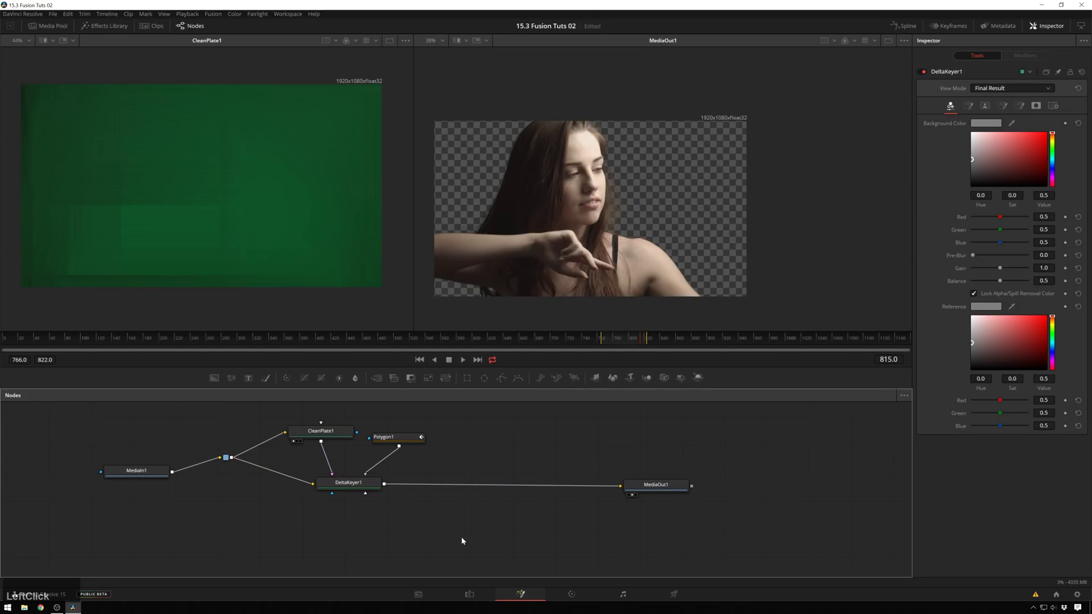
click(451, 527)
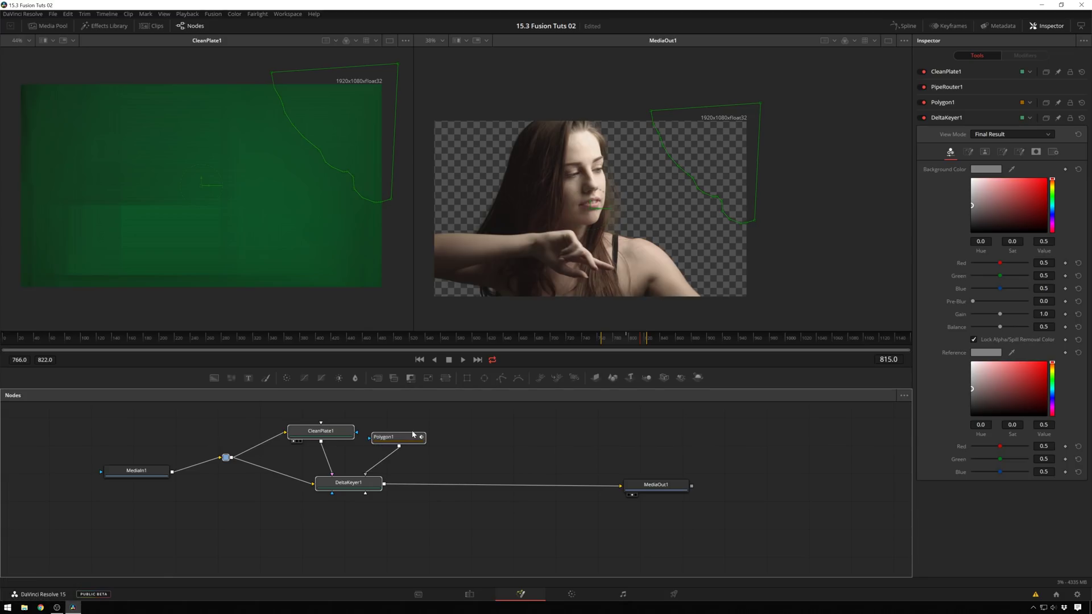
Step: Group the selected keying nodes and rename the group to Key
right_click(411, 443)
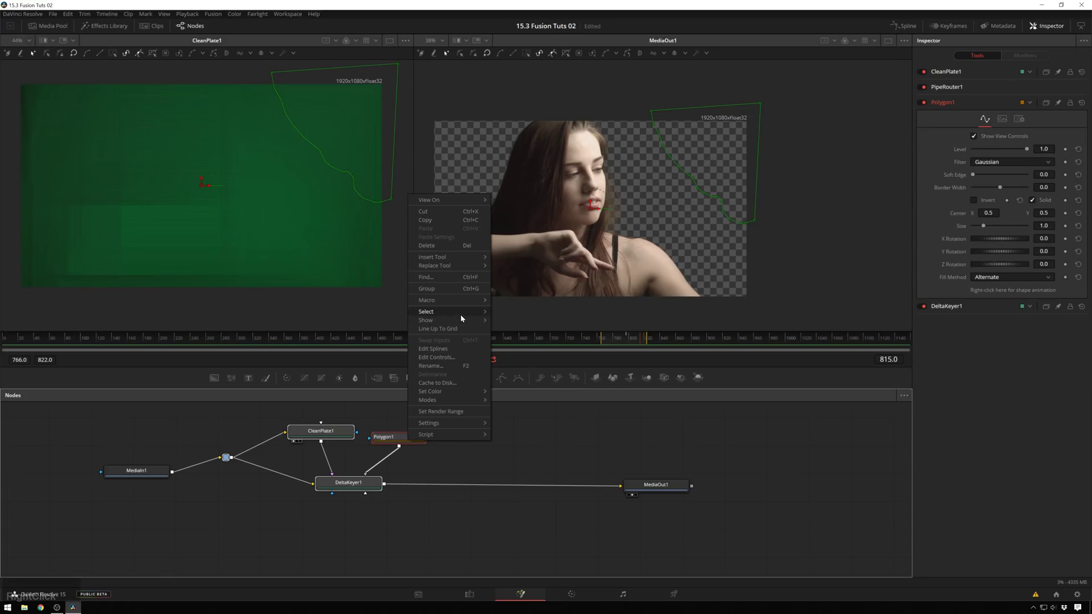
right_click(479, 288)
click(479, 288)
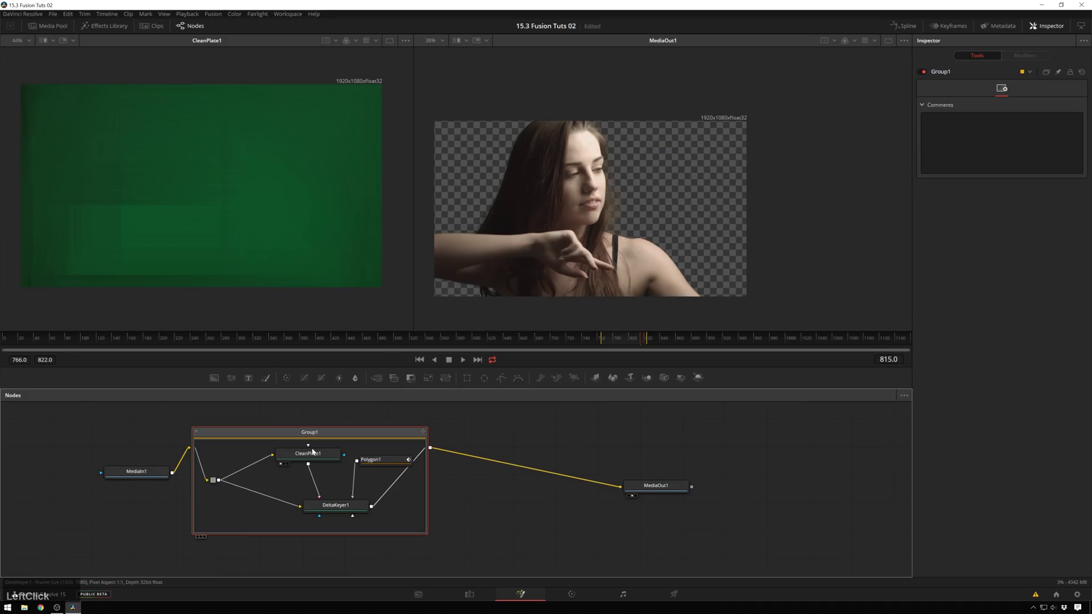
click(302, 450)
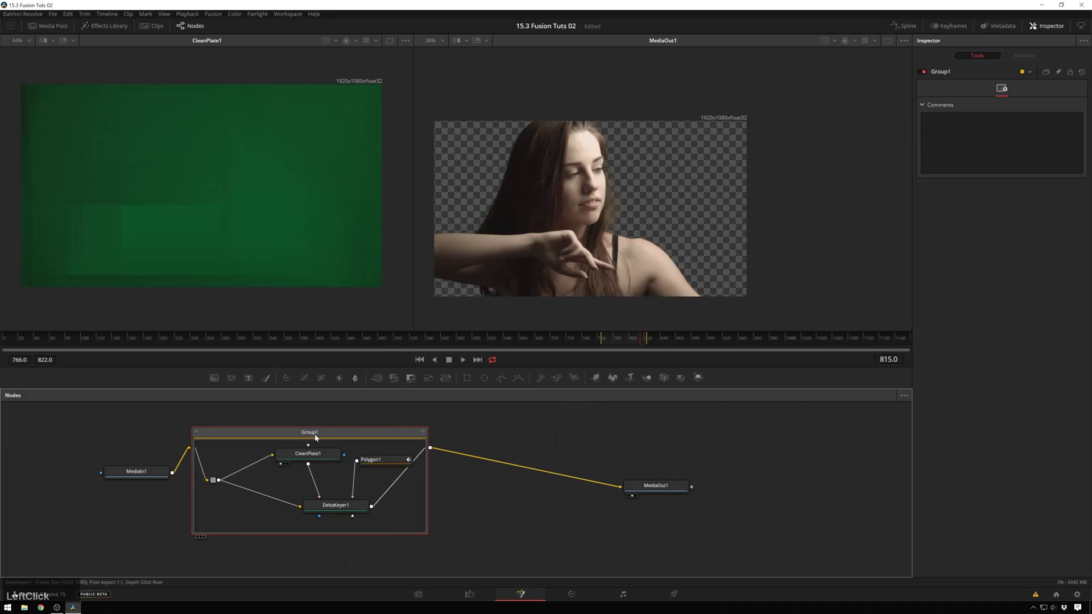
key(F2)
key(F2)
text(key)
key(Return)
Step: Reposition the Key group, MediaIn1 and MediaOut1 and bring up the Media Pool
click(180, 442)
click(304, 492)
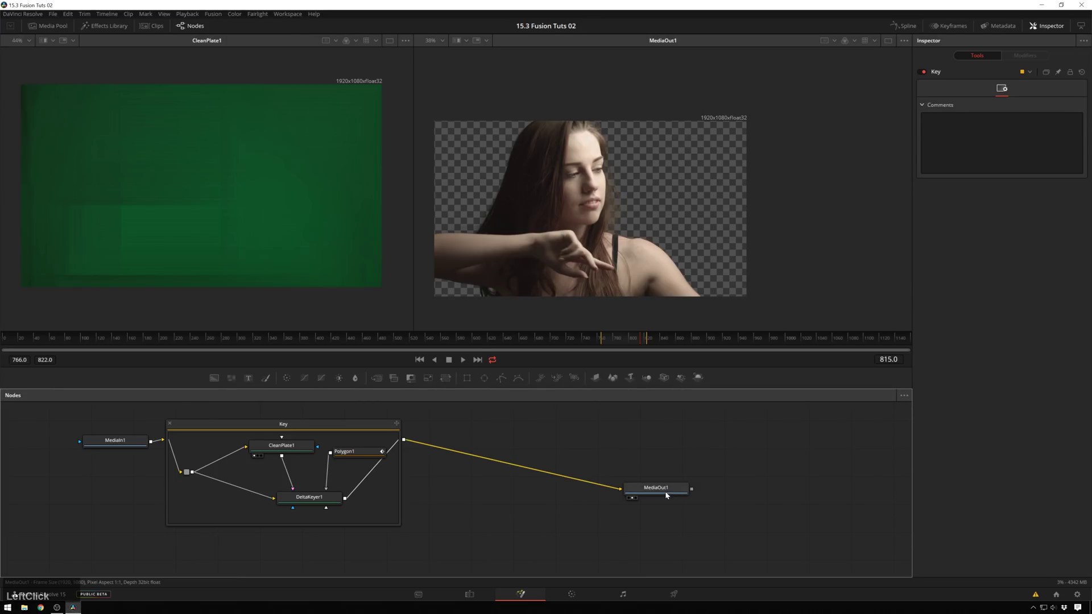
click(636, 486)
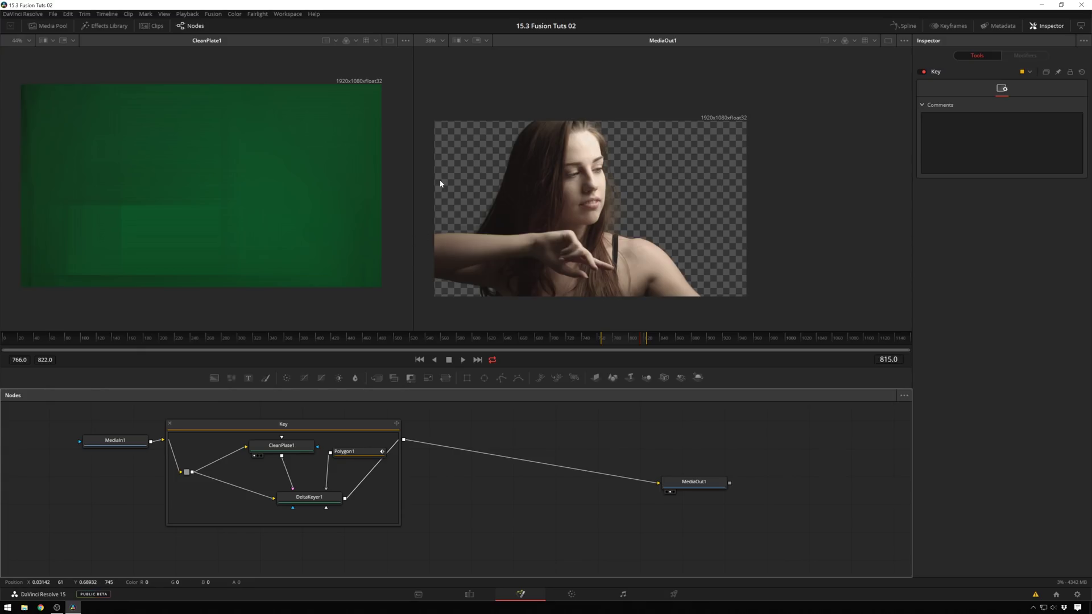
click(418, 540)
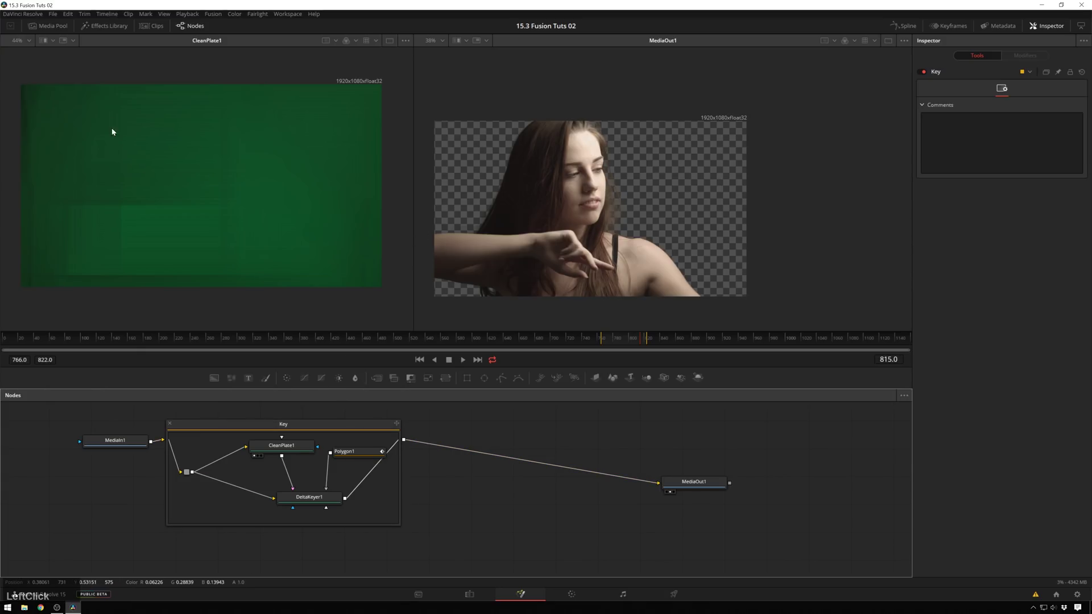
Step: Add the clouds clip to the node graph, view it in viewer 1 and extend its Global In/Out duration
click(59, 24)
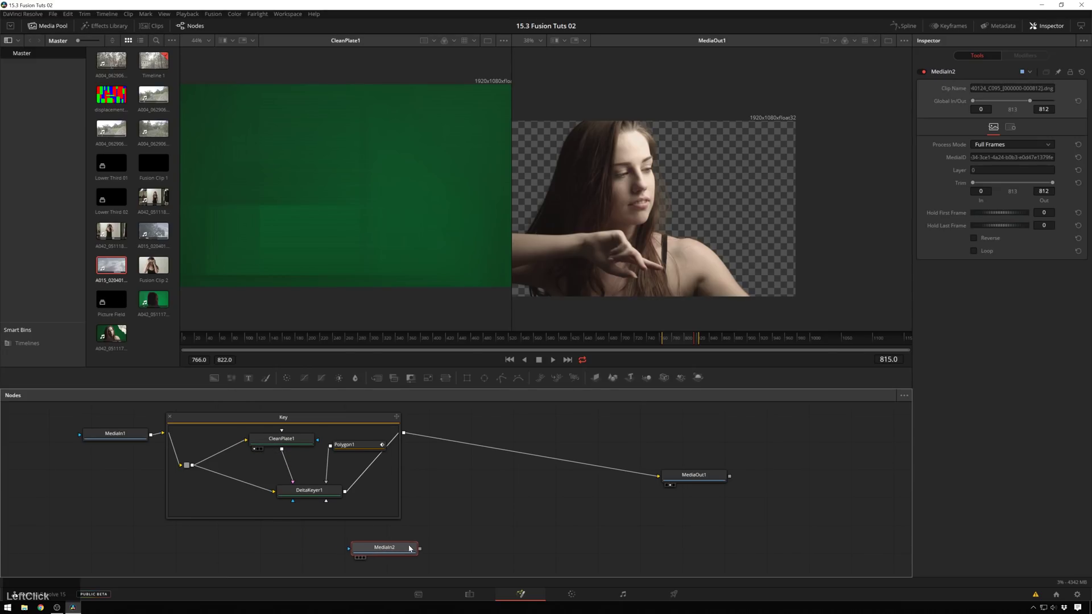
text(111)
click(686, 343)
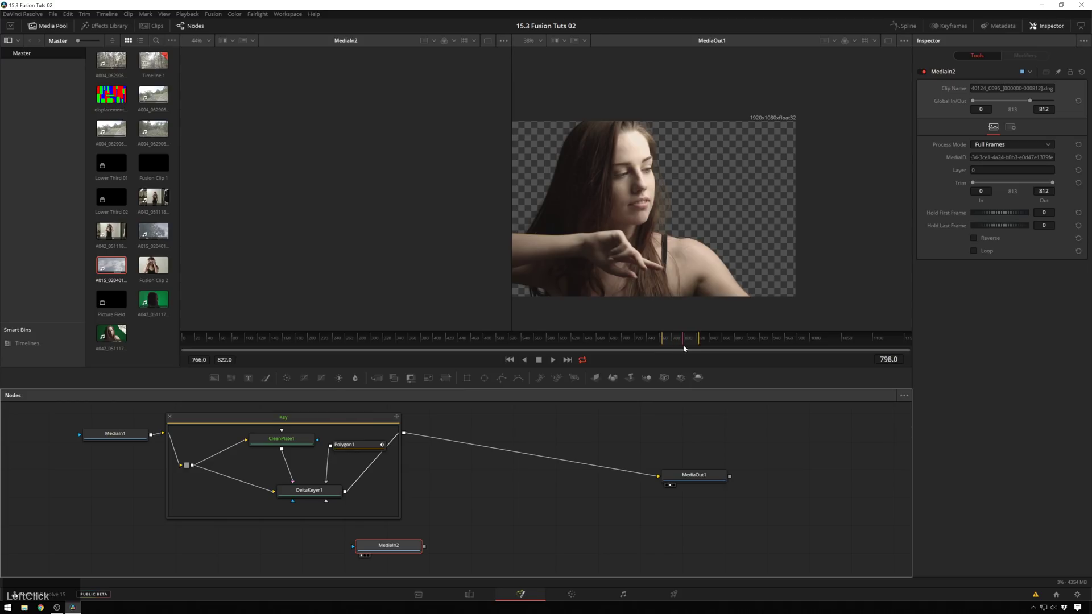
click(907, 205)
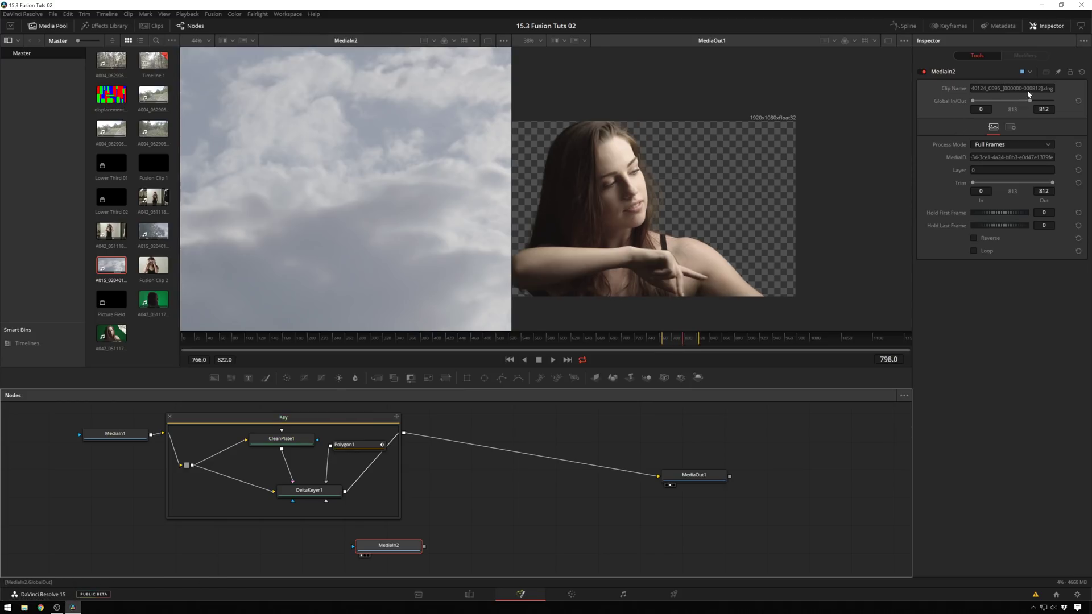
click(1031, 102)
scroll(down, 3)
middle_click(377, 144)
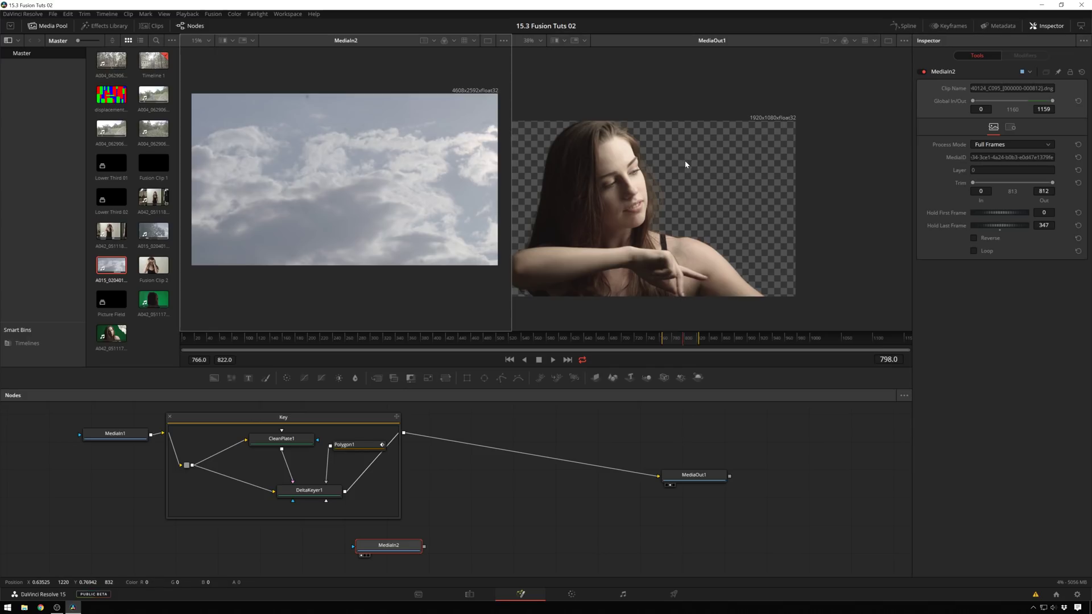
middle_click(670, 188)
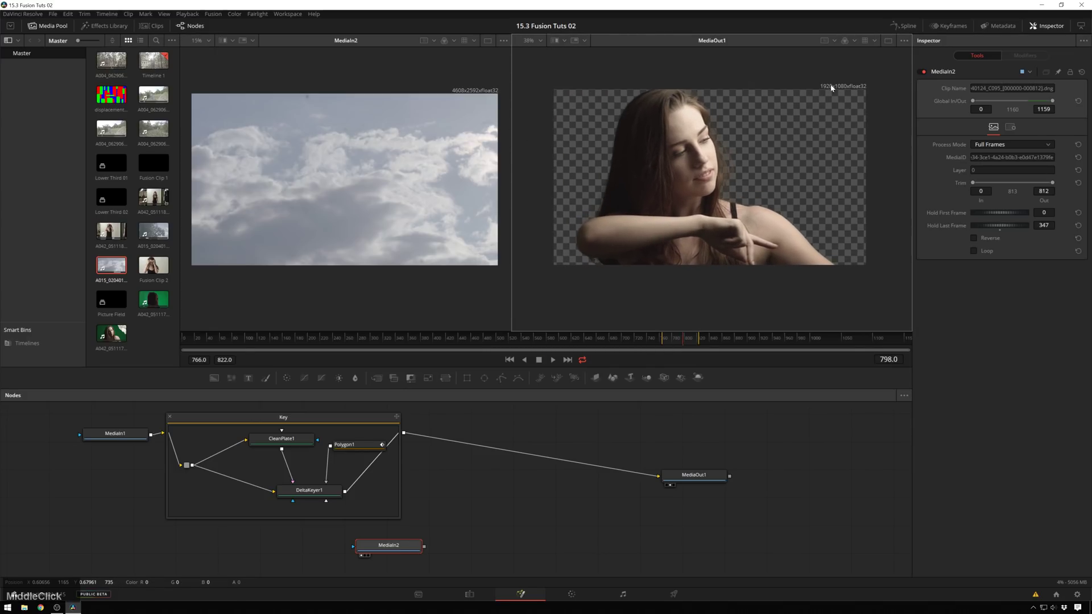
click(401, 551)
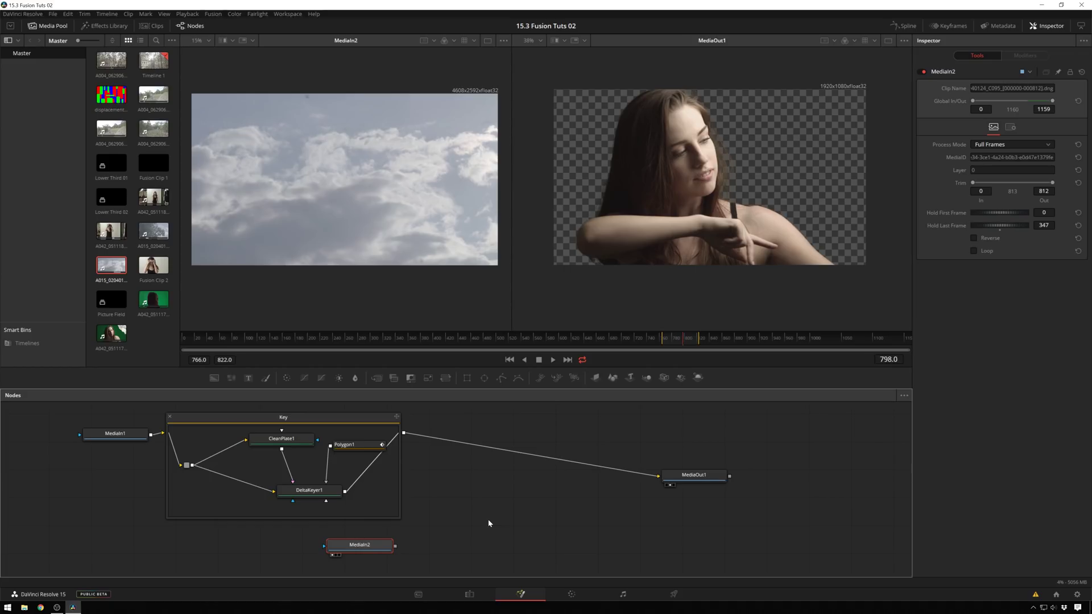
Step: Add a Resize tool after the clouds clip and view the resized clouds in the left viewer
click(492, 523)
key(ctrl+space)
key(r)
text(rese)
key(BackSpace)
key(Return)
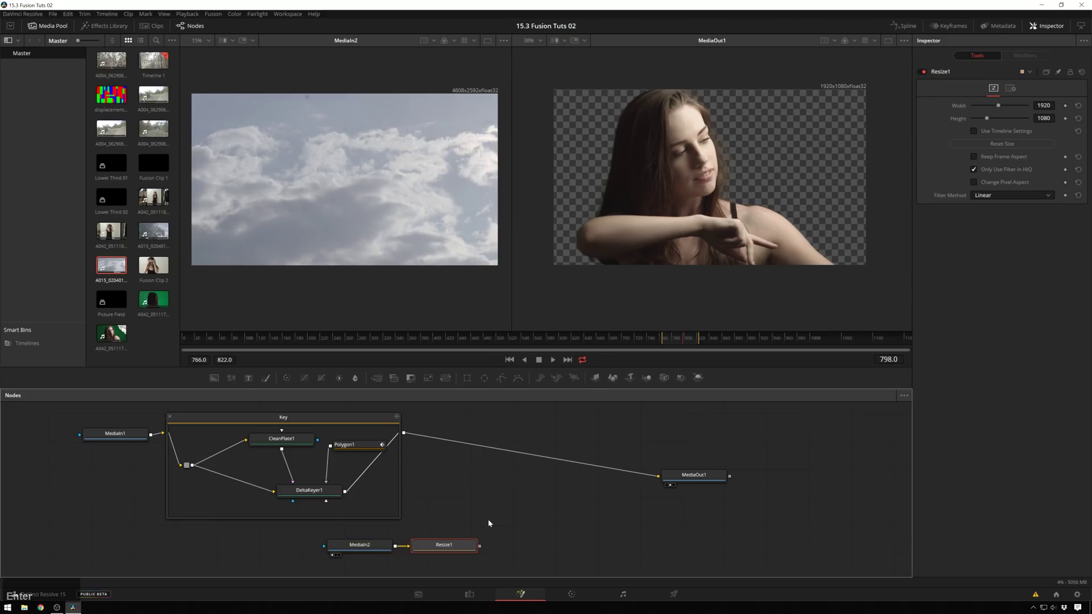
scroll(up, 3)
middle_click(393, 175)
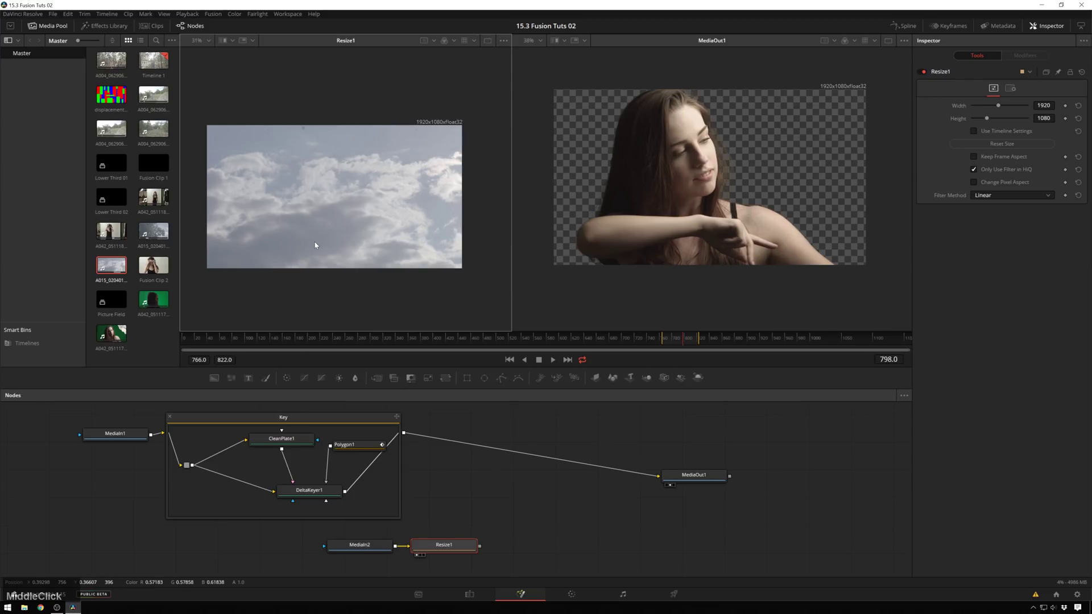
Step: Keep Resize1 at 1920×1080 with Cubic filter method and save the project
middle_click(976, 133)
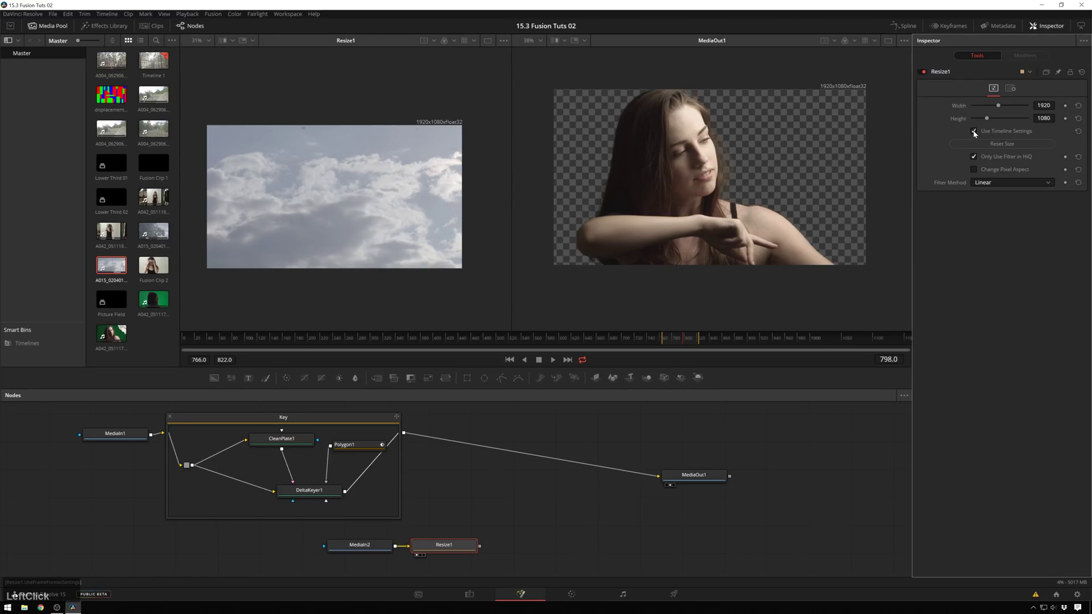
click(886, 132)
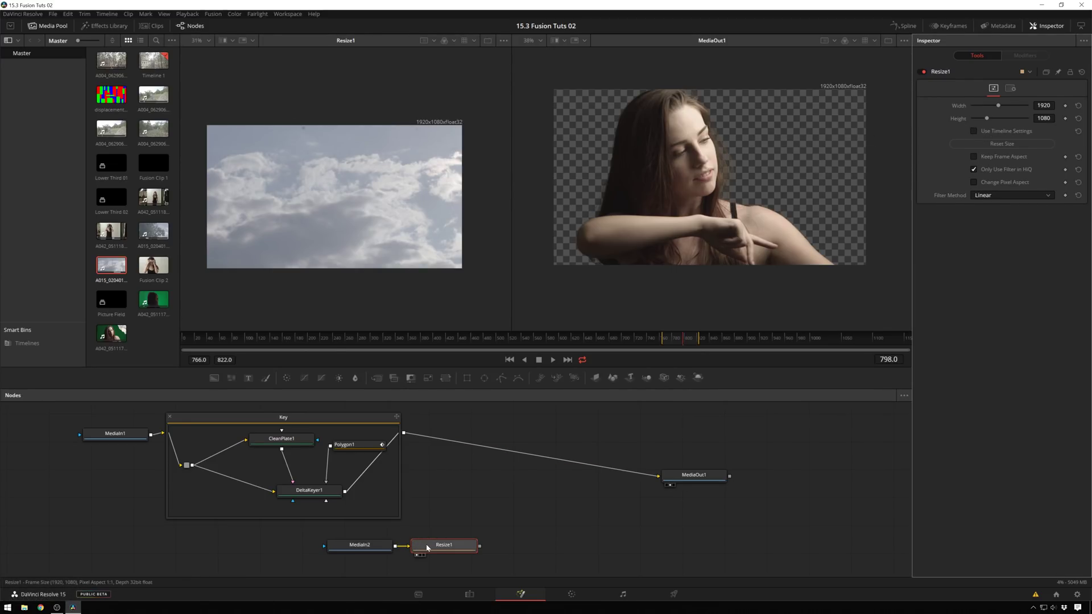
click(1025, 196)
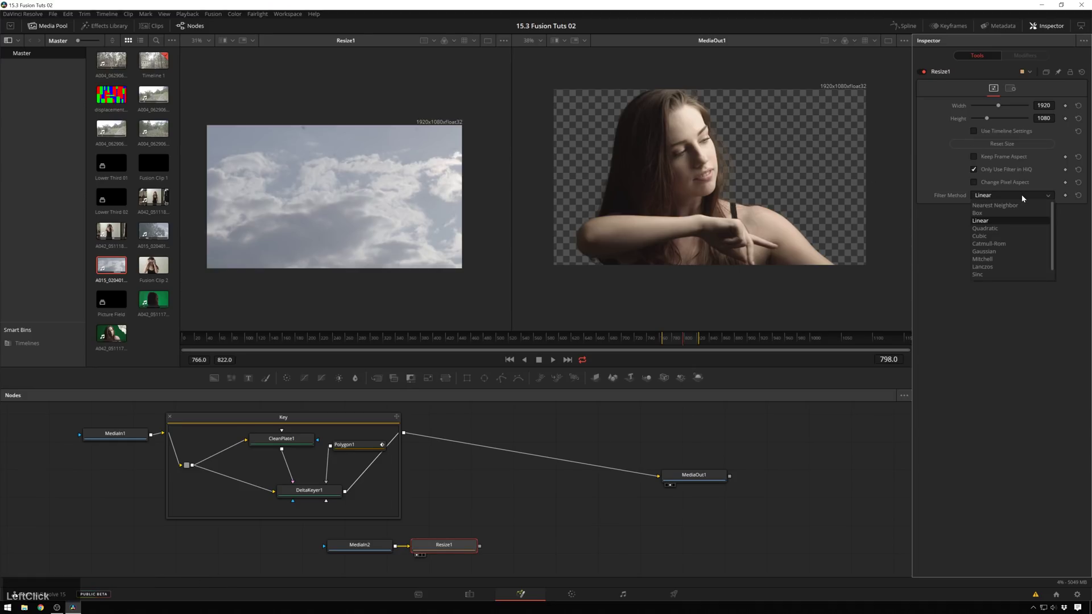
click(993, 240)
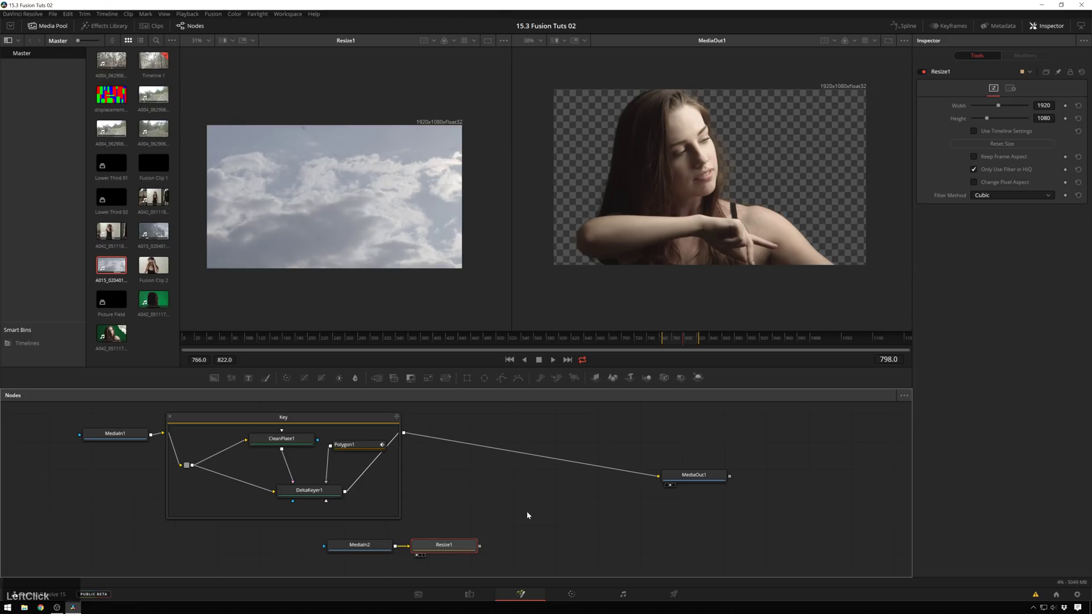
click(516, 512)
key(ctrl+s)
click(542, 527)
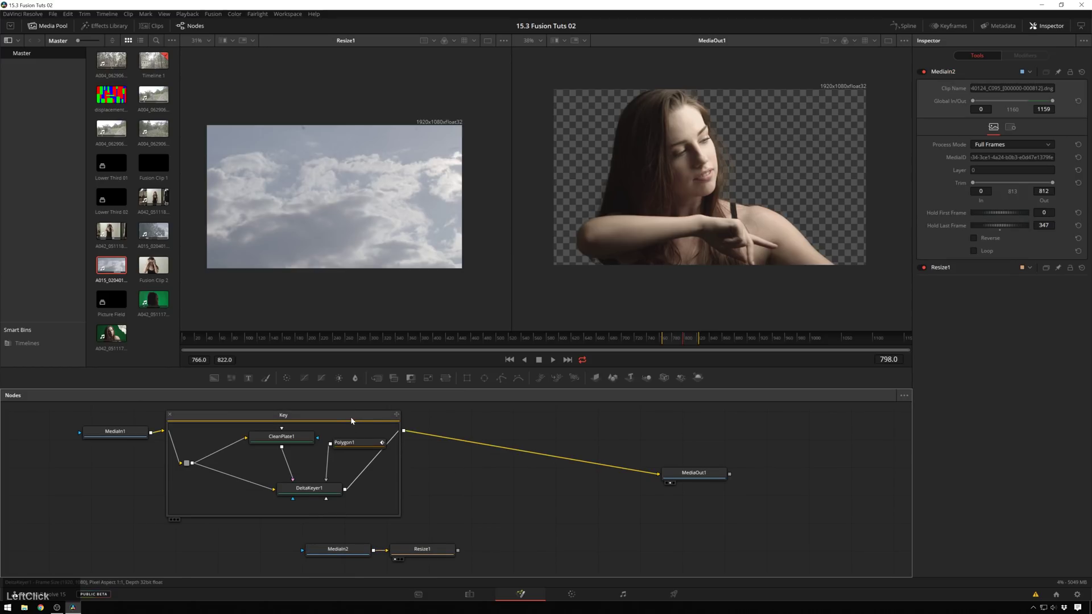
click(544, 511)
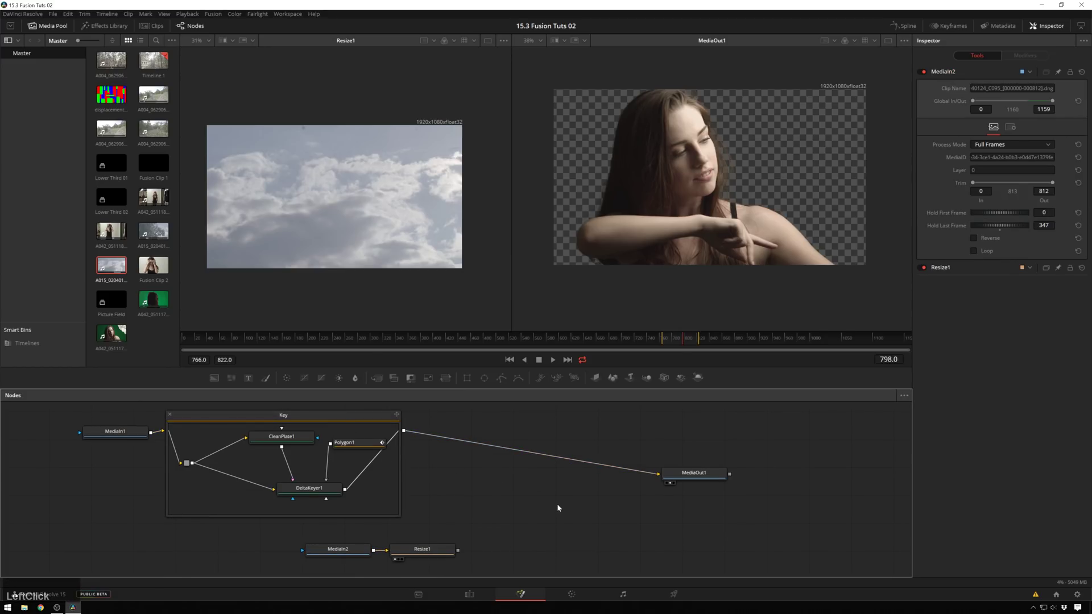
Step: Insert Merge1 on the Key→MediaOut1 link with Resize1's clouds as its foreground
key(space)
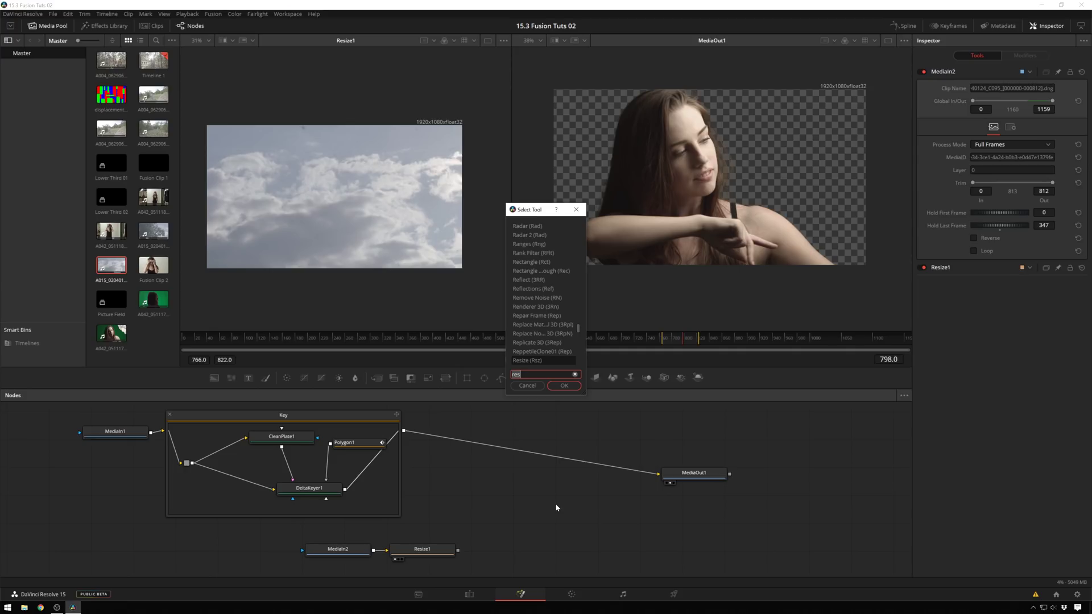
text(mr)
key(Return)
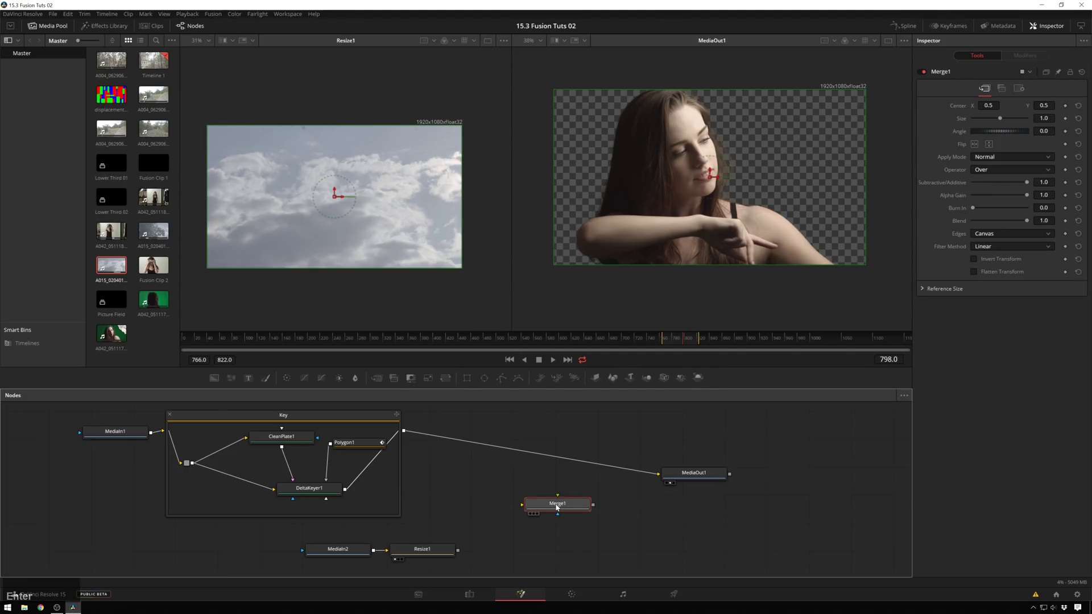
click(558, 508)
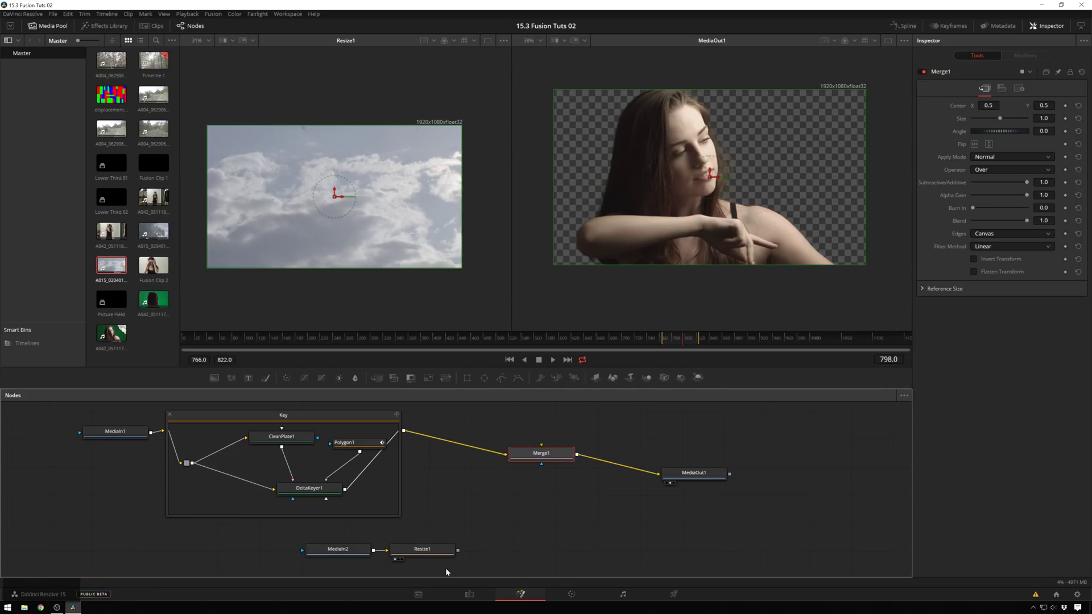
click(460, 555)
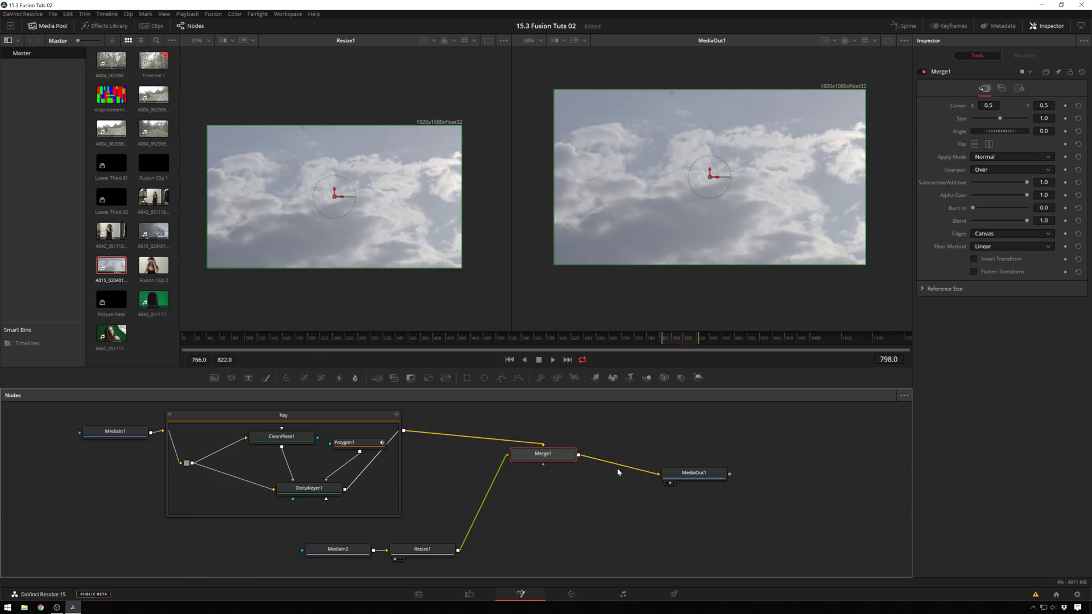
Step: Connect the Key output to Merge1's Effect Mask input and play back the composite
click(547, 456)
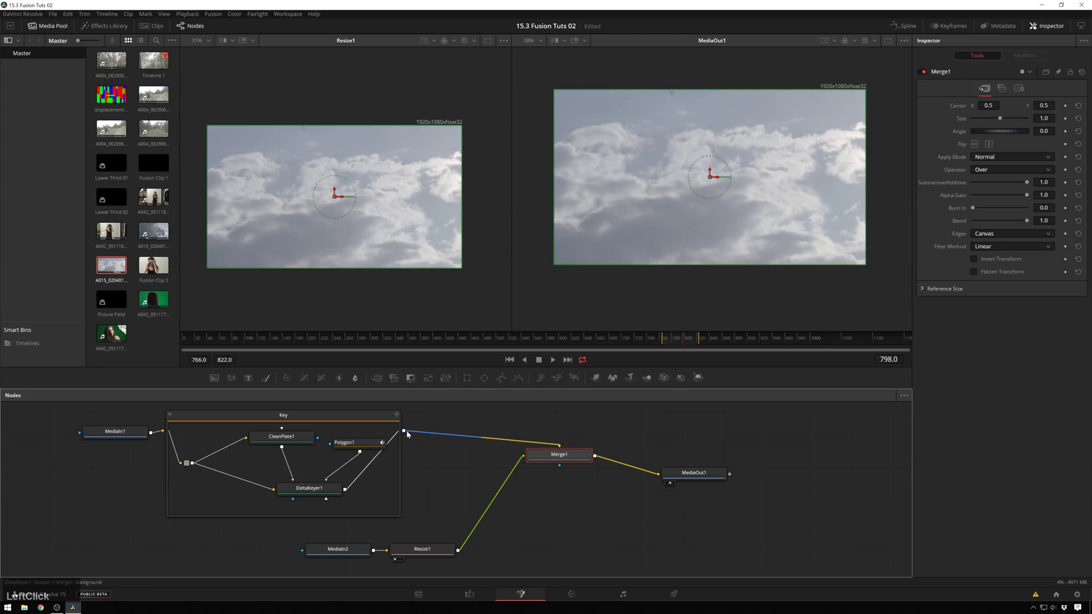
right_click(408, 433)
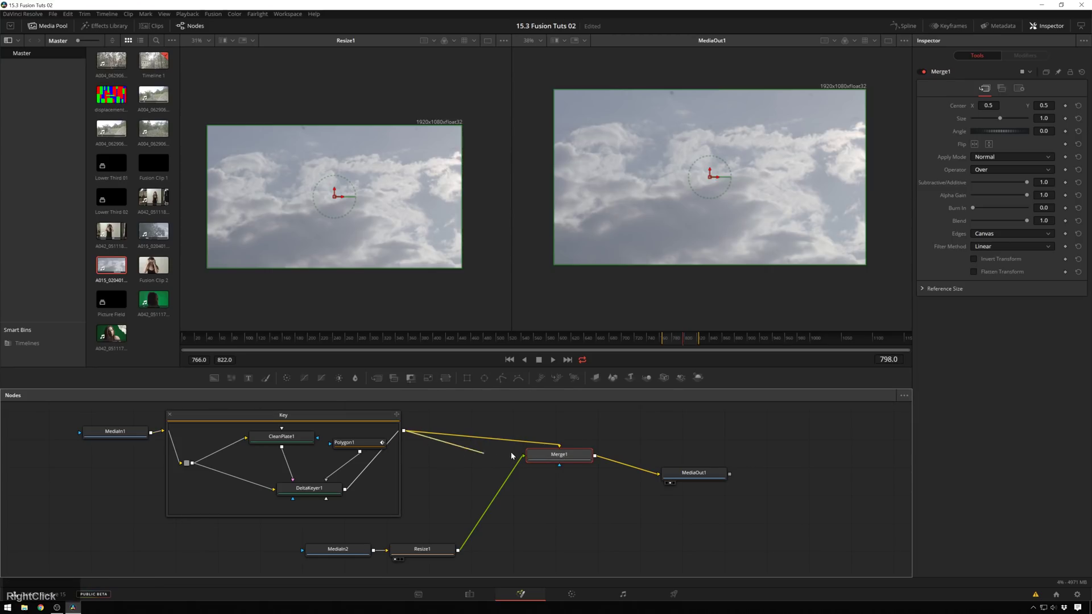
click(596, 482)
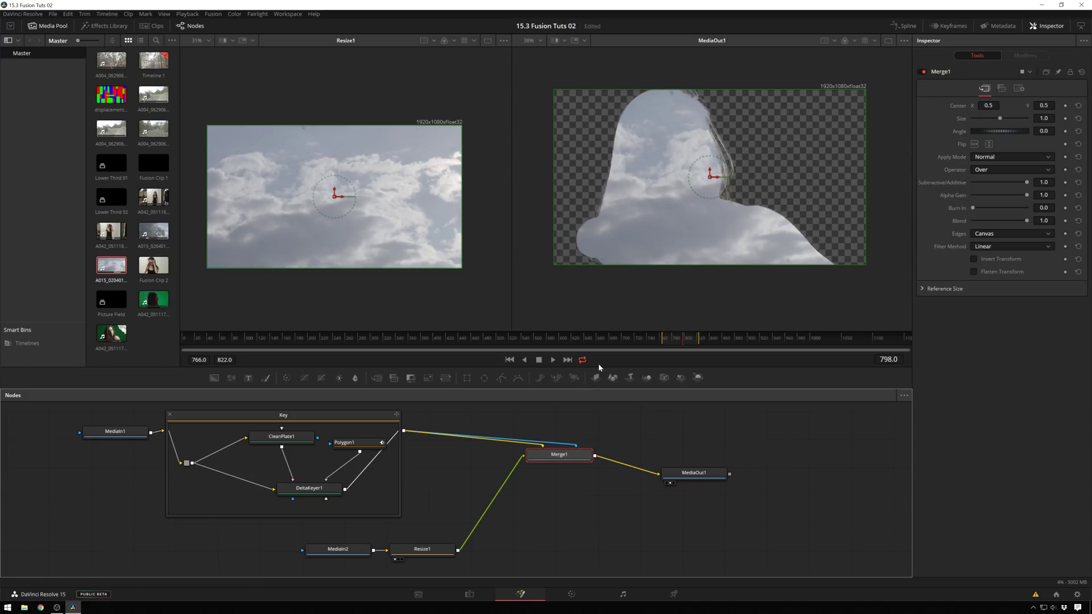
key(space)
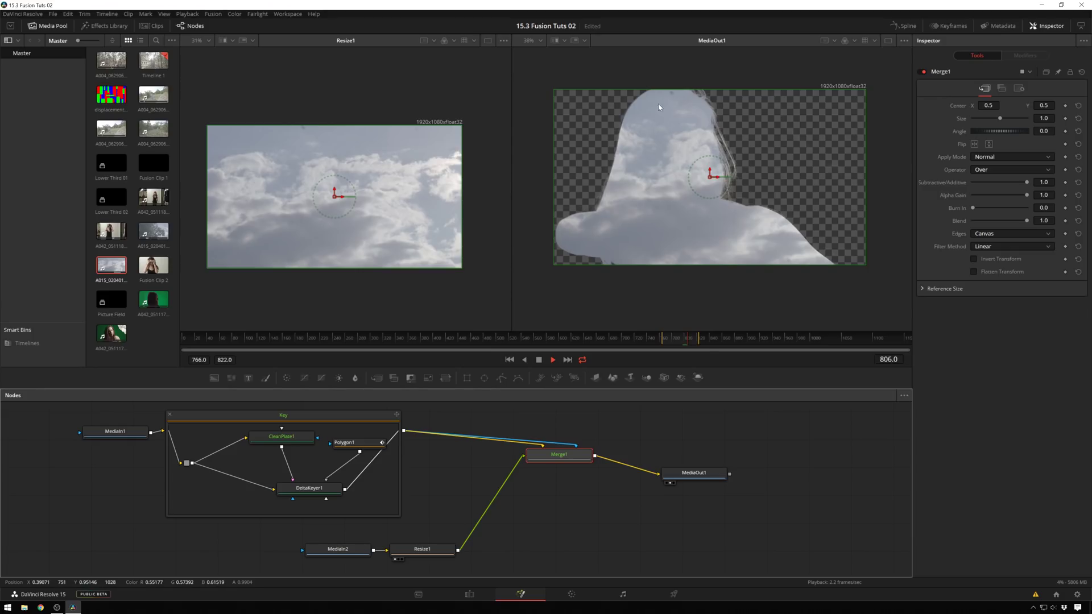
key(space)
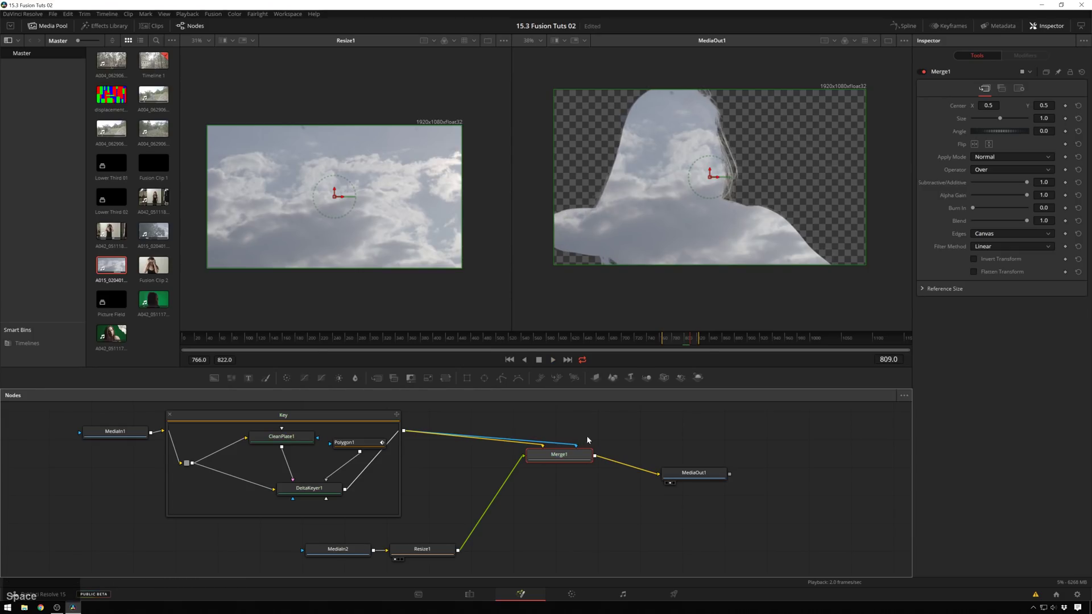
click(554, 465)
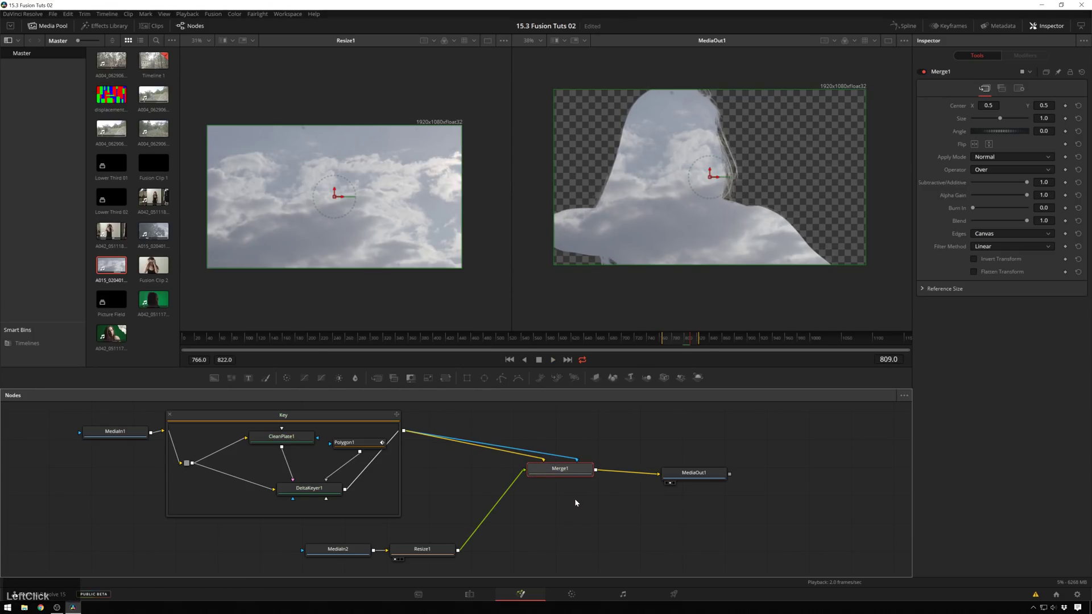
key(s)
Step: Set Merge1's Apply Mode to Hard Light so the woman's features show through the clouds
click(578, 502)
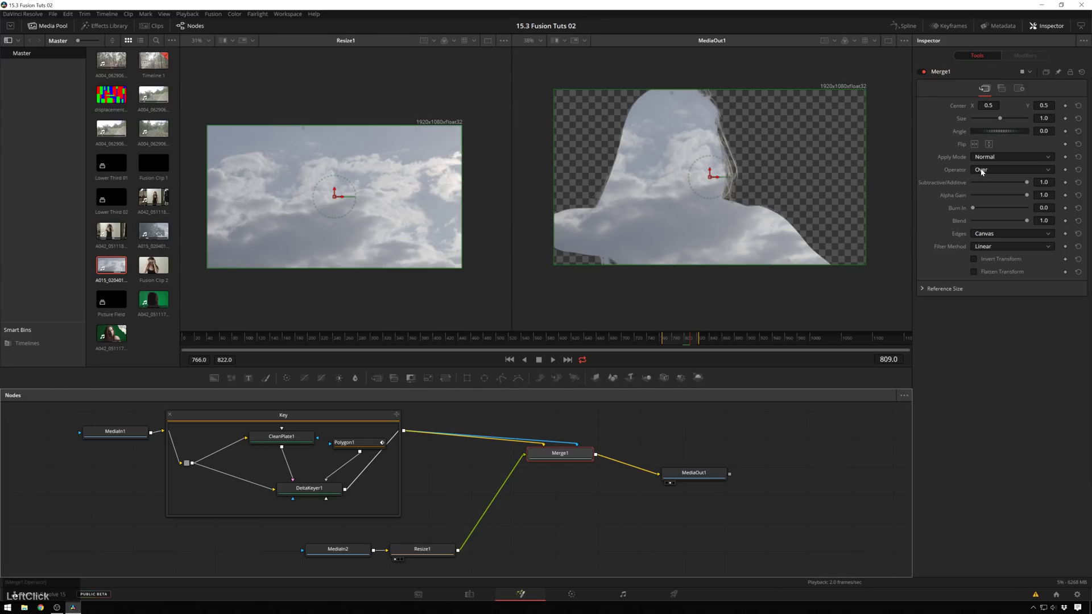
click(1004, 158)
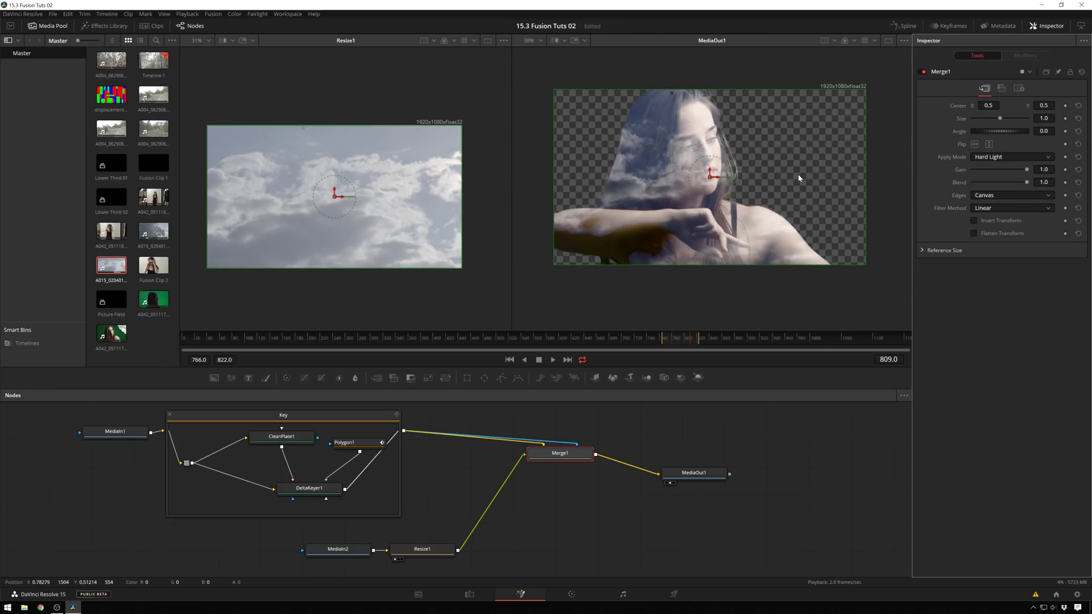
click(733, 180)
scroll(up, 3)
key(Delete)
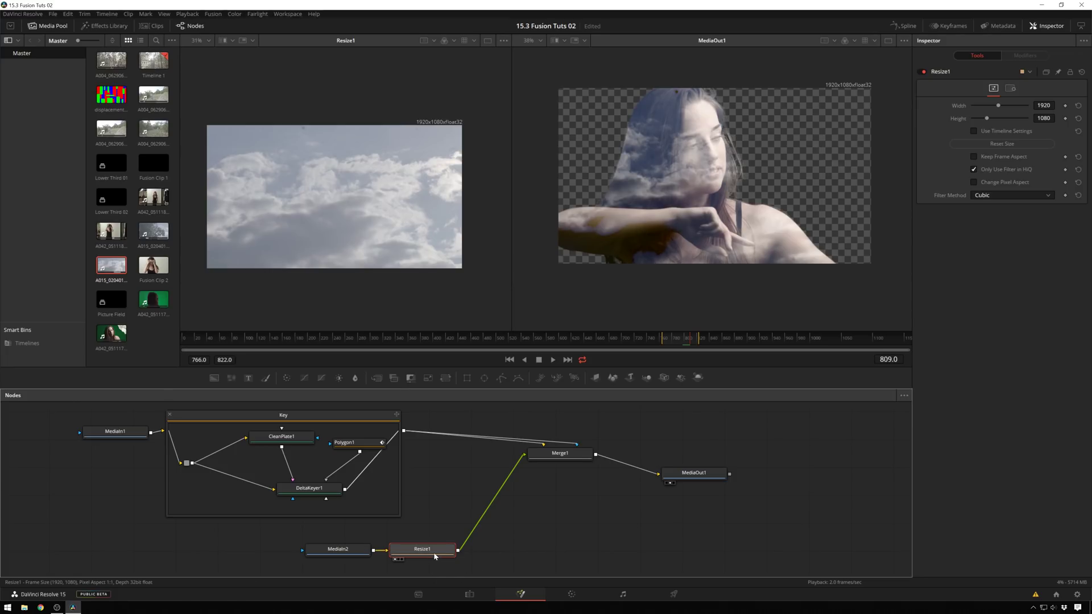
Step: Add a Color Curves node after Resize1 and raise the curve's black point to lighten the clouds
click(437, 555)
key(ctrl+space)
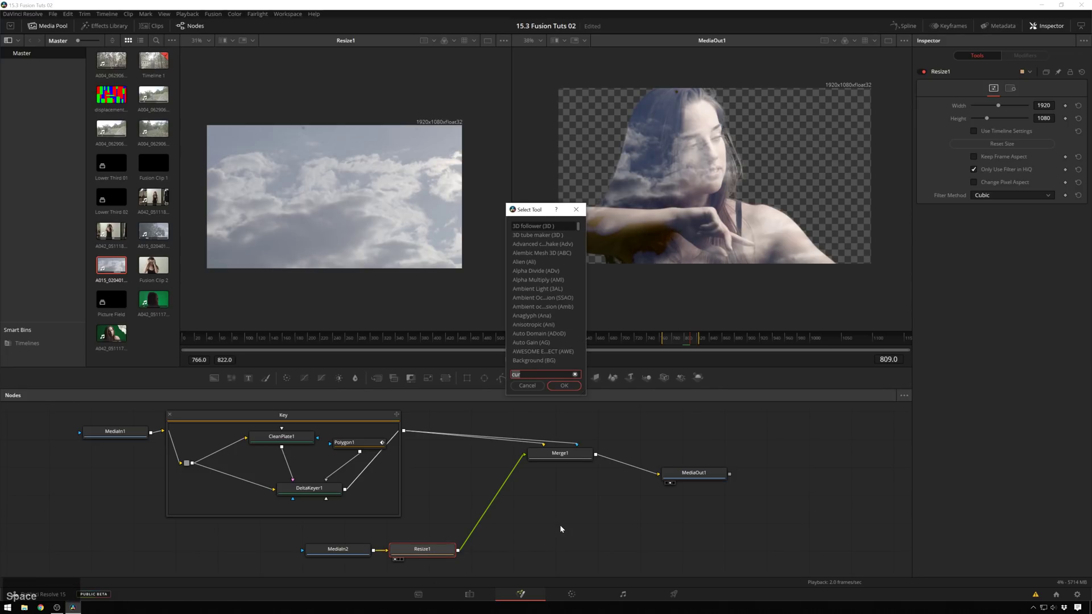
text(our)
key(Return)
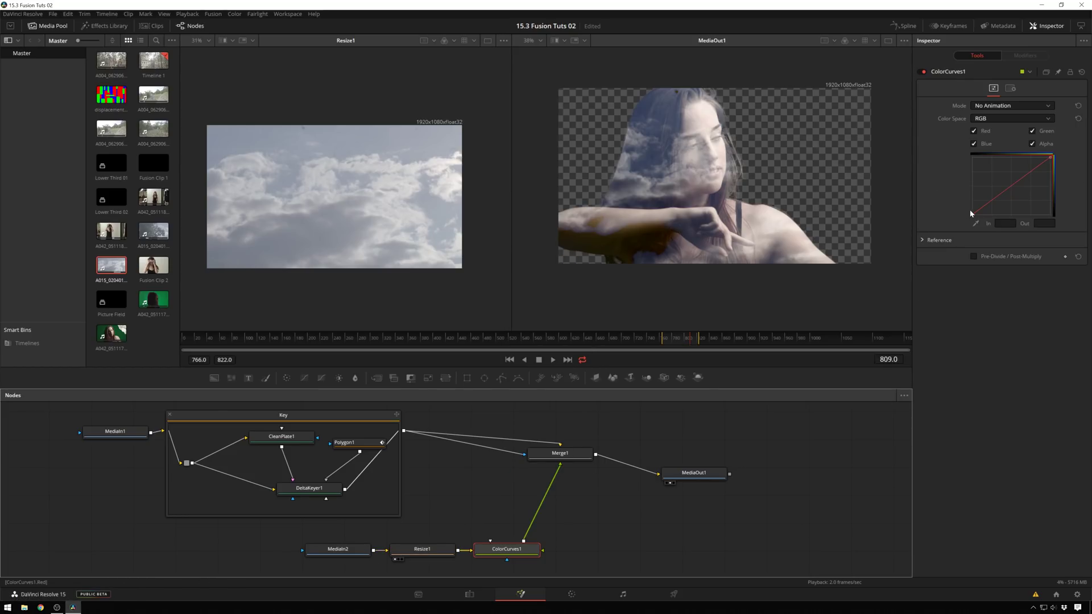
key(Return)
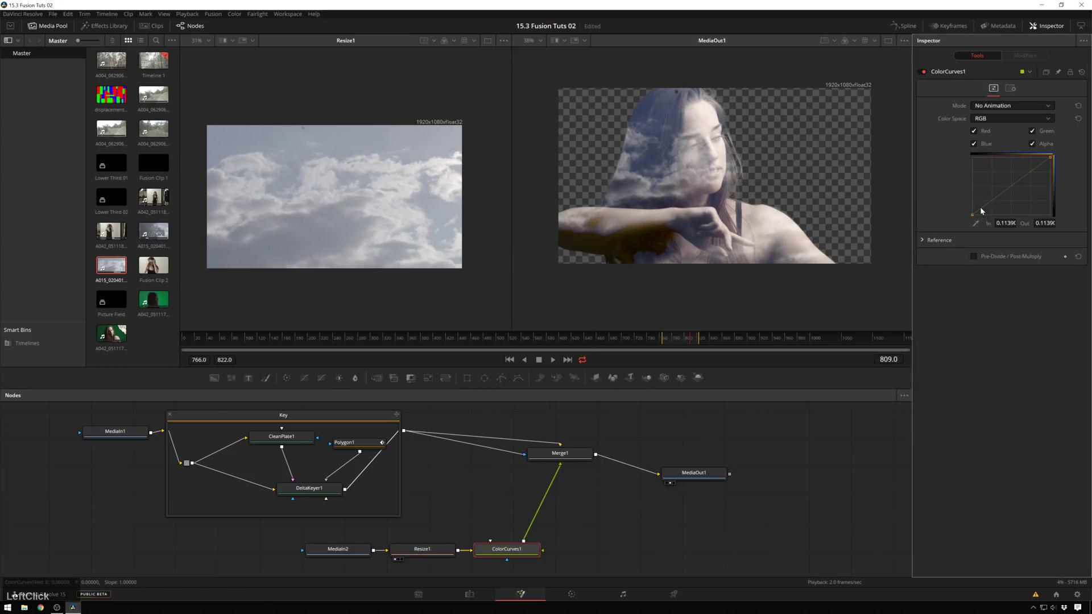
click(982, 209)
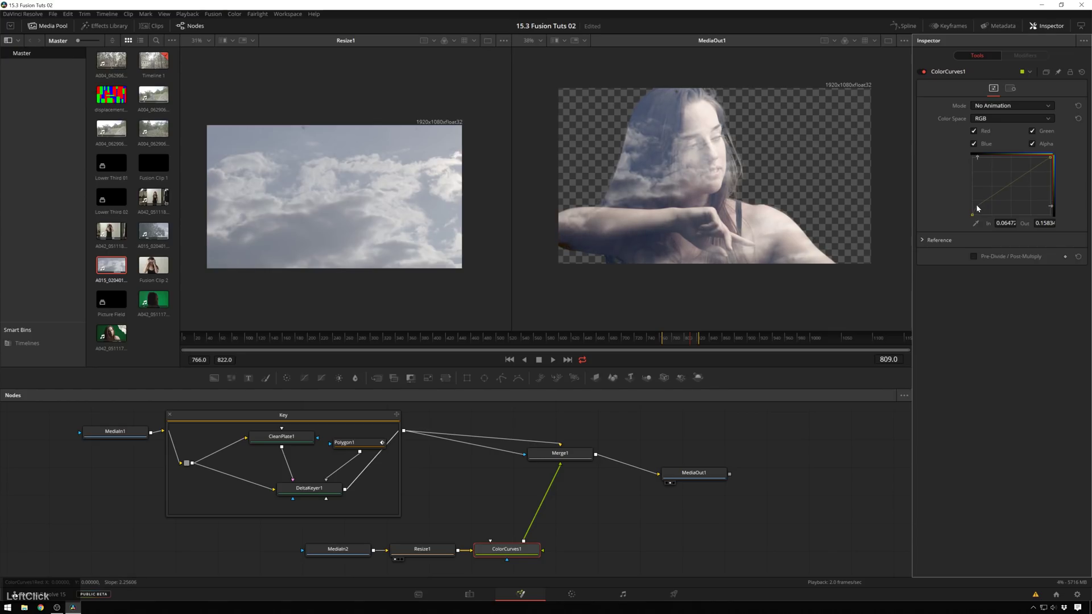
Step: Play back the lighter cloud composite and tidy the node positions
scroll(up, 3)
scroll(up, 3)
key(space)
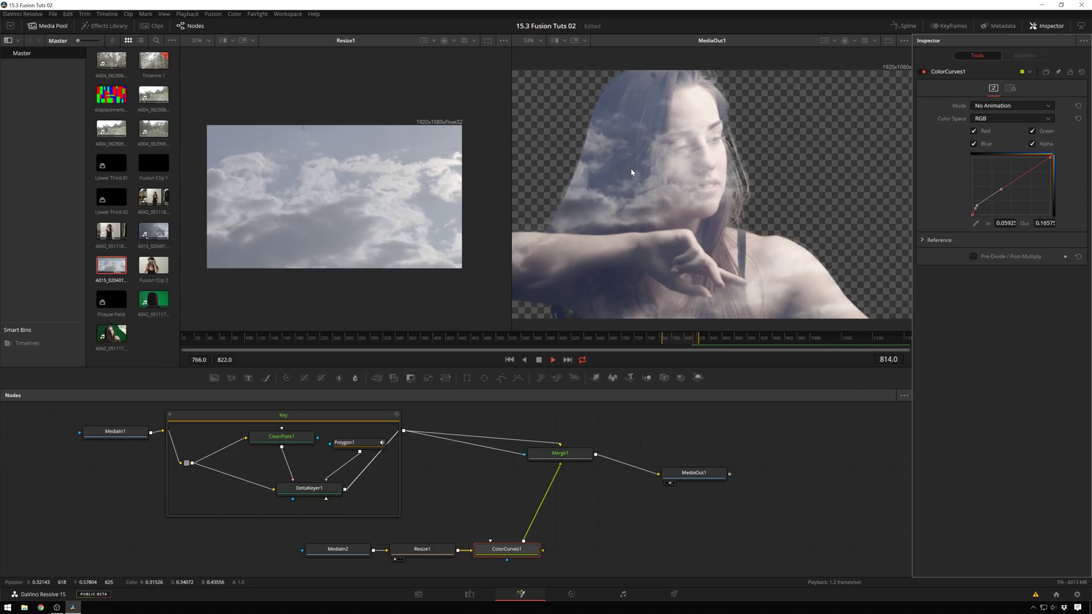
key(space)
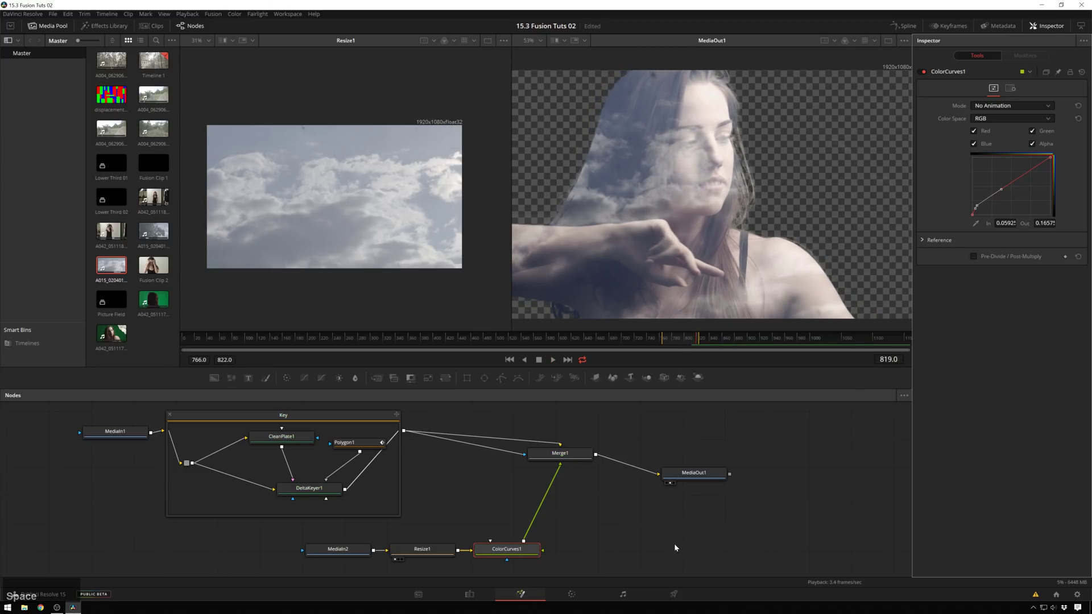
click(587, 545)
key(s)
click(605, 524)
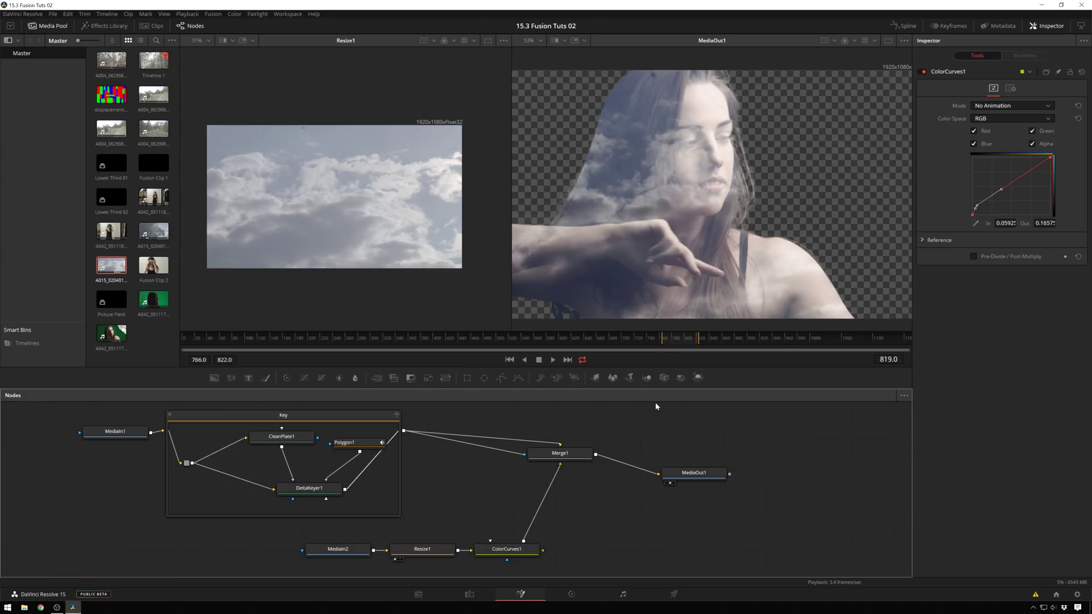
click(516, 552)
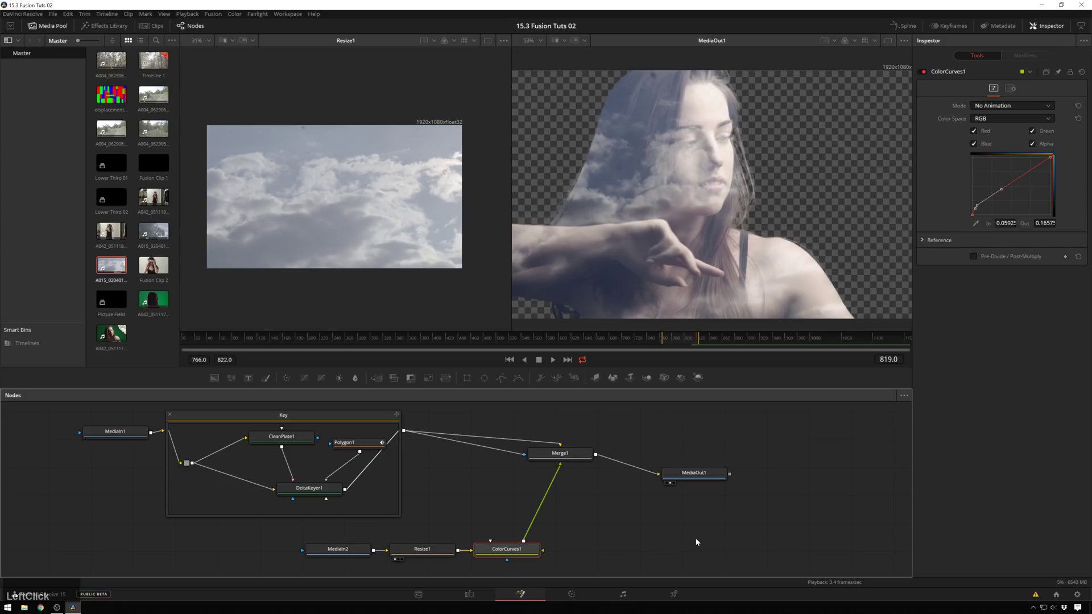
Step: Add a Displace node on the clouds and drive its displacement input from the keyed woman
key(ctrl+space)
text(displa)
key(Return)
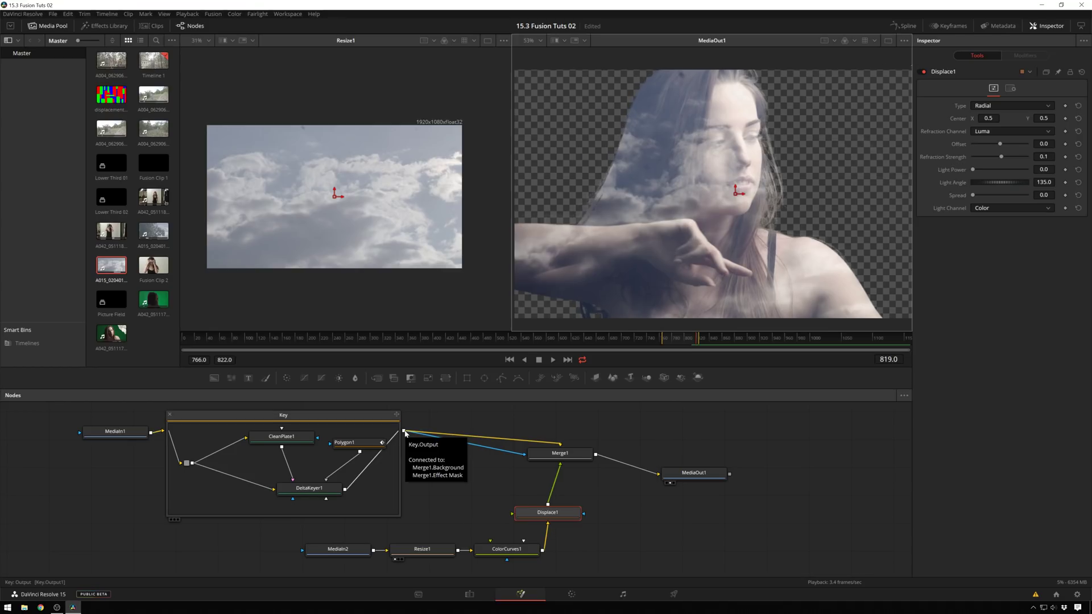
middle_click(408, 433)
click(416, 443)
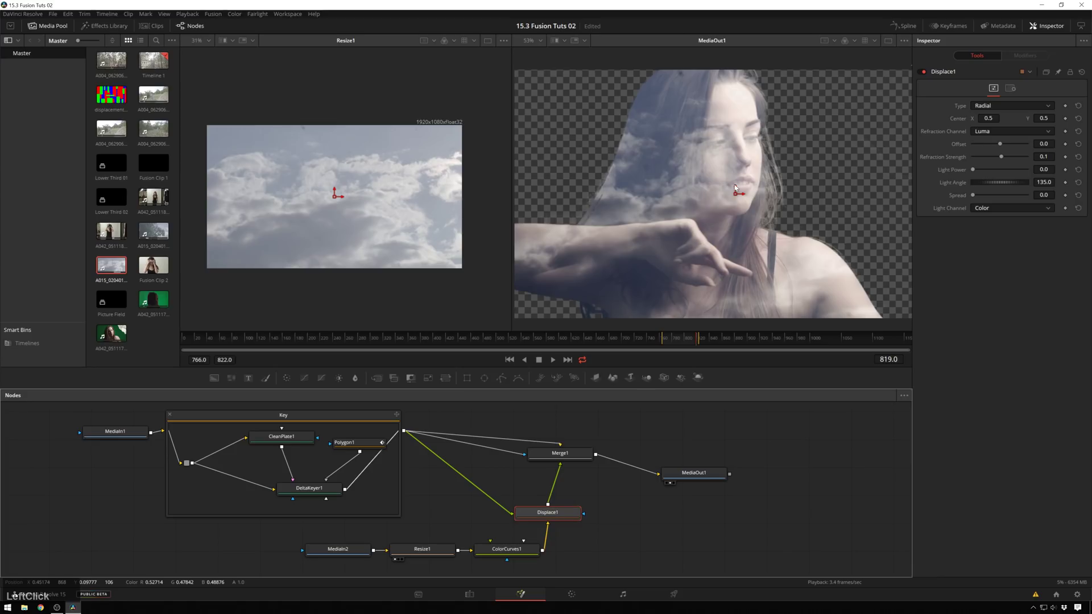
Step: Set the Displace Type to X Y and raise Light Power to 3.0 to emboss her face
scroll(up, 3)
click(1002, 110)
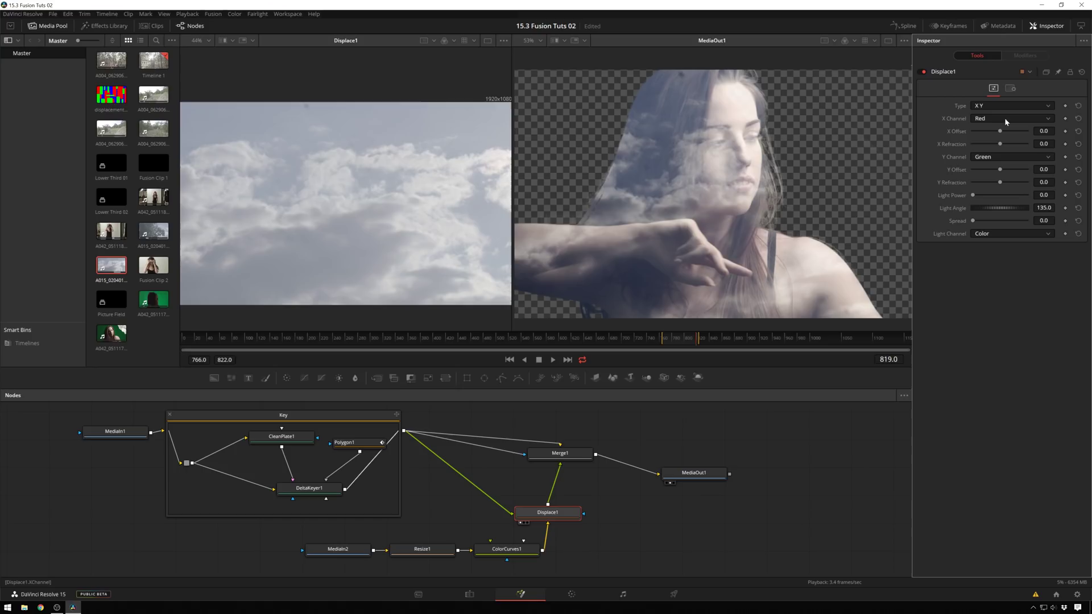
click(1010, 120)
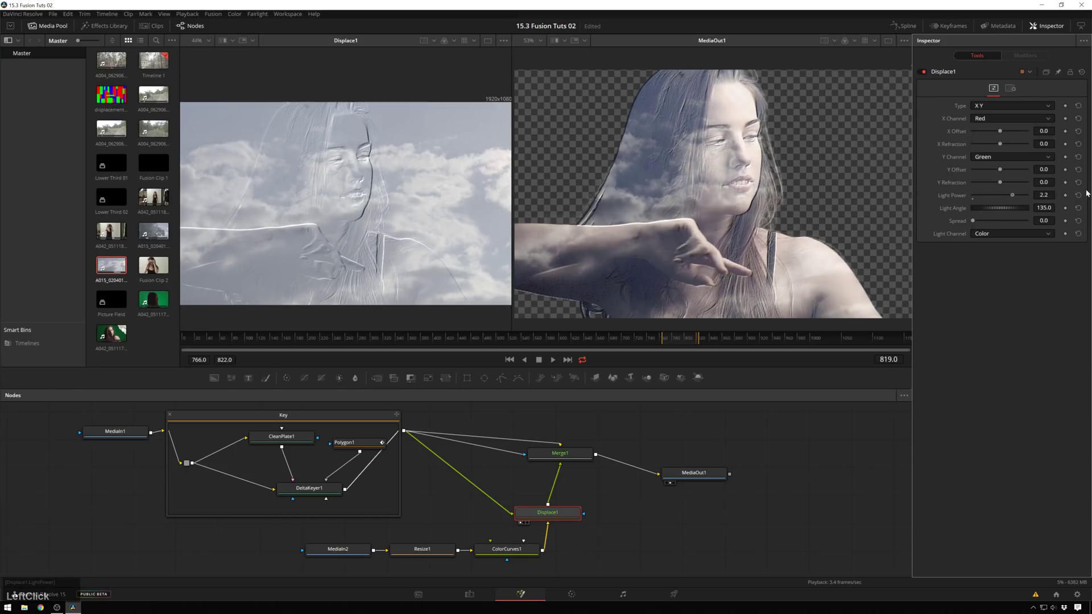
scroll(up, 3)
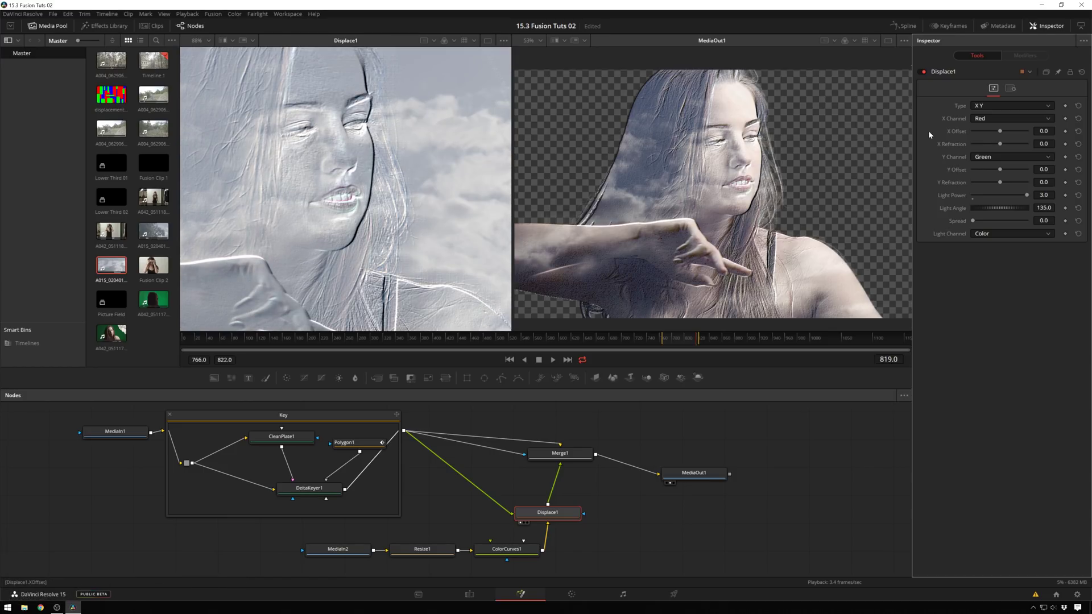
Step: Raise the Displace X and Y offsets to 0.127 and refraction to about 0.02 so clouds bend along her features
click(1006, 126)
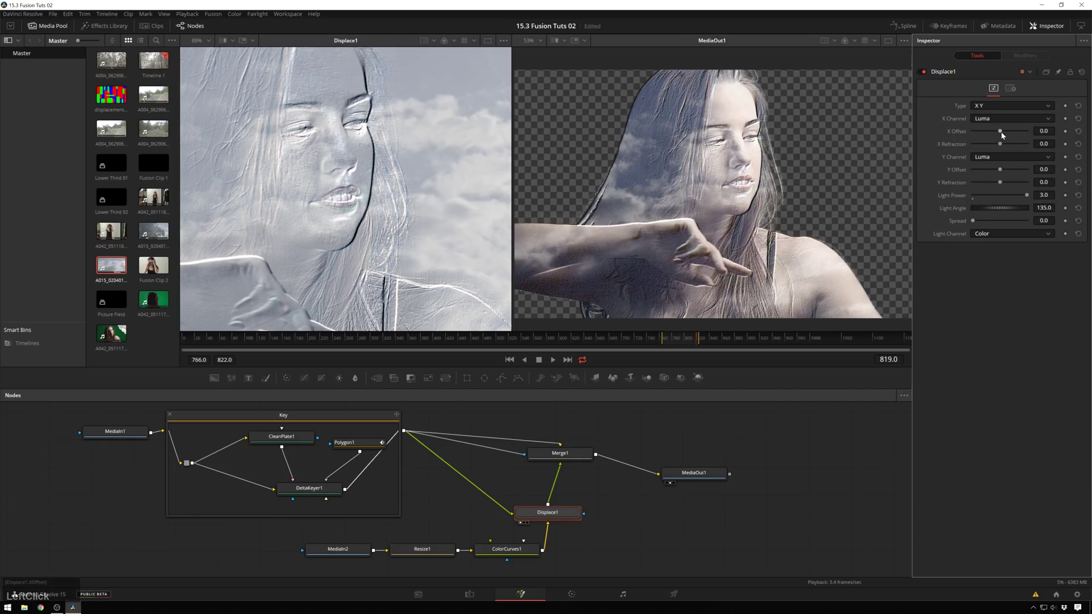
click(1004, 133)
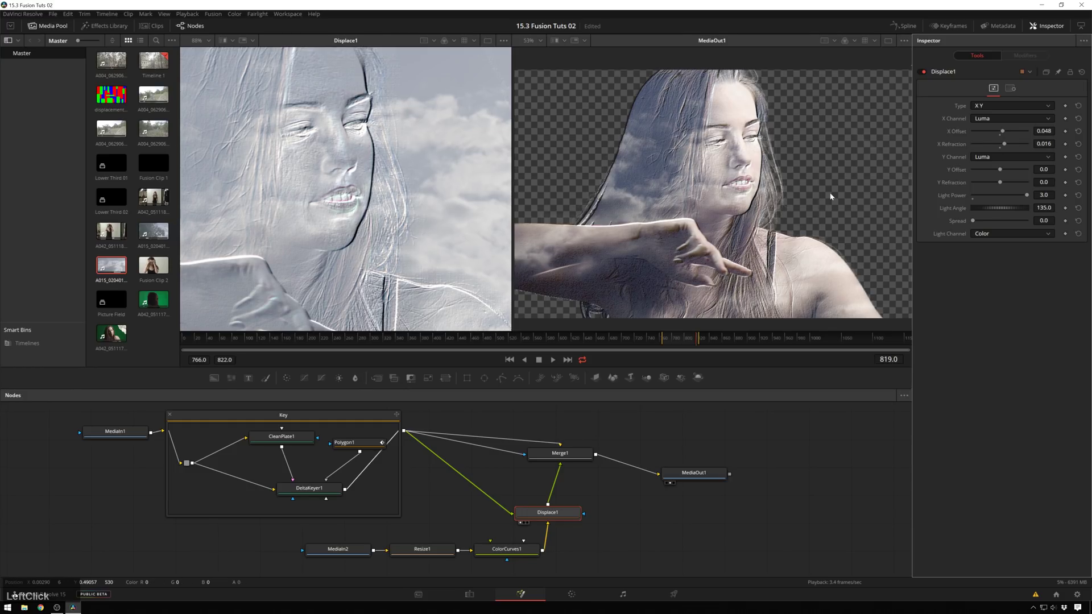
click(1009, 135)
click(1010, 140)
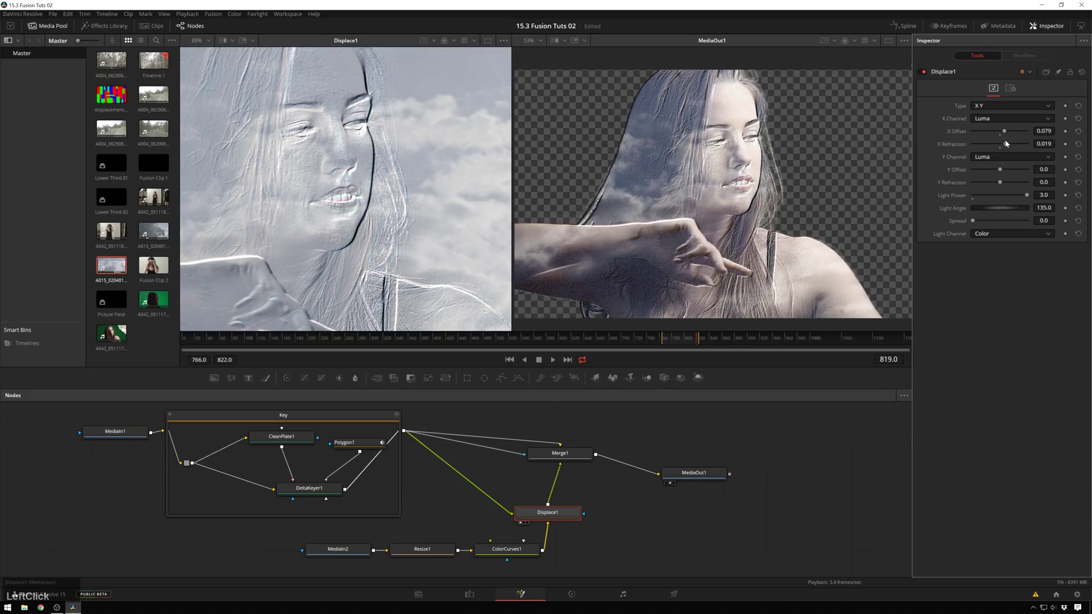
click(1010, 142)
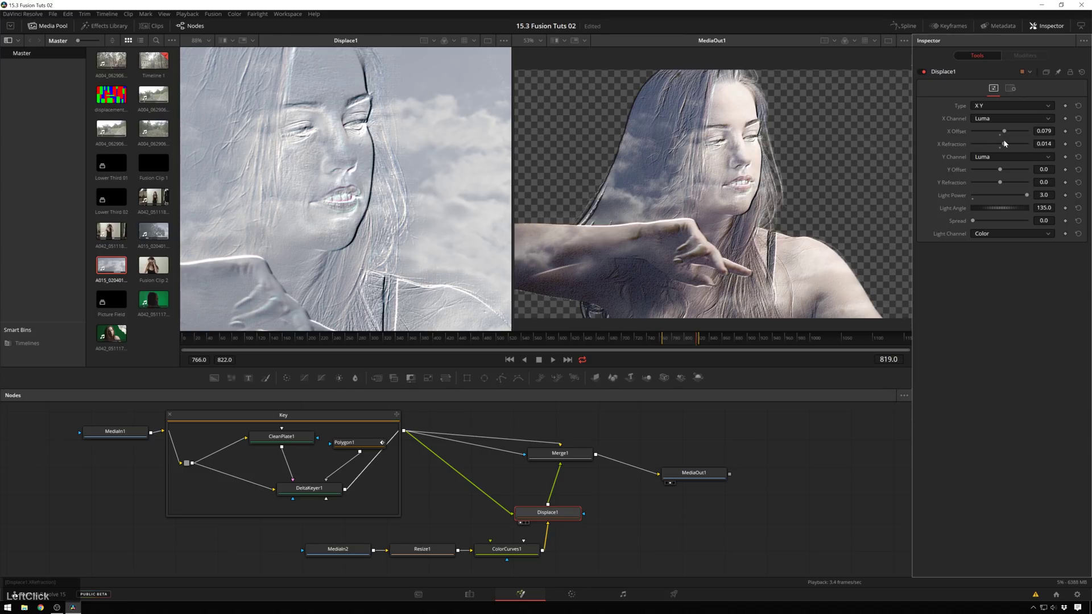
click(1007, 156)
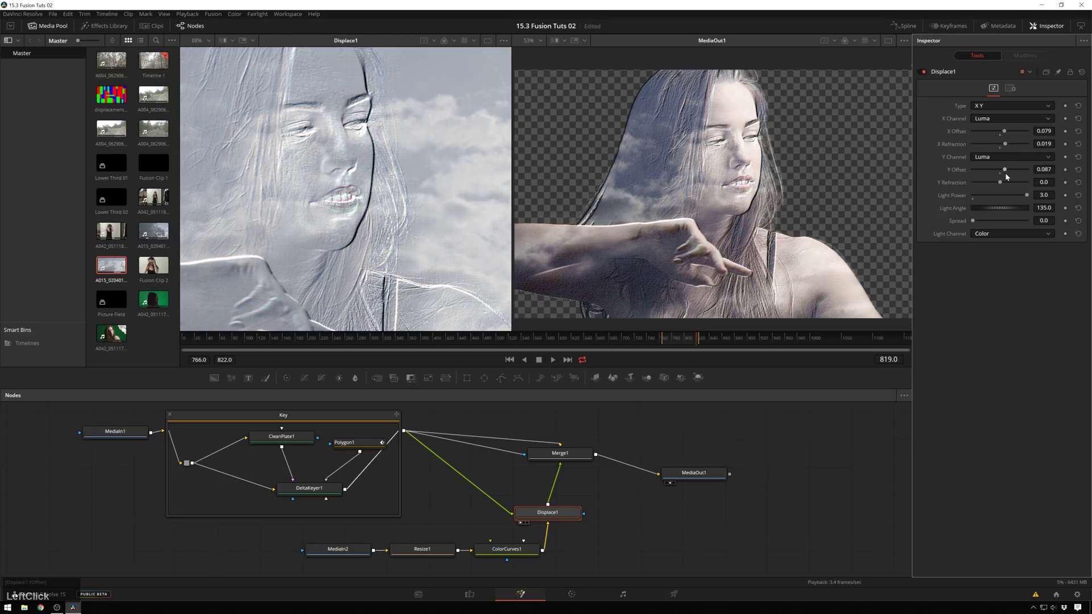
click(952, 181)
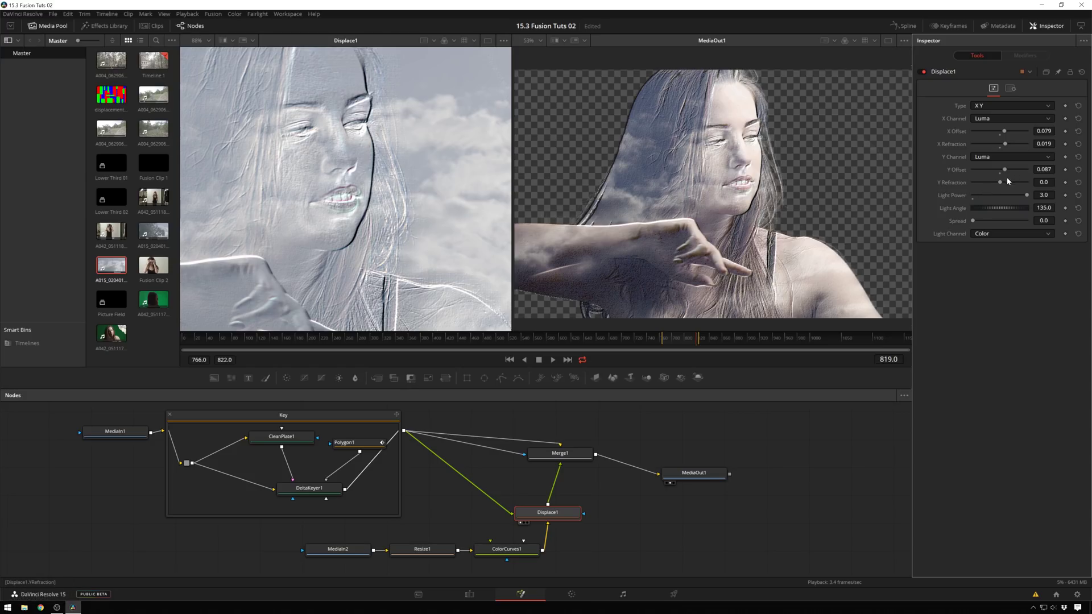
click(1006, 185)
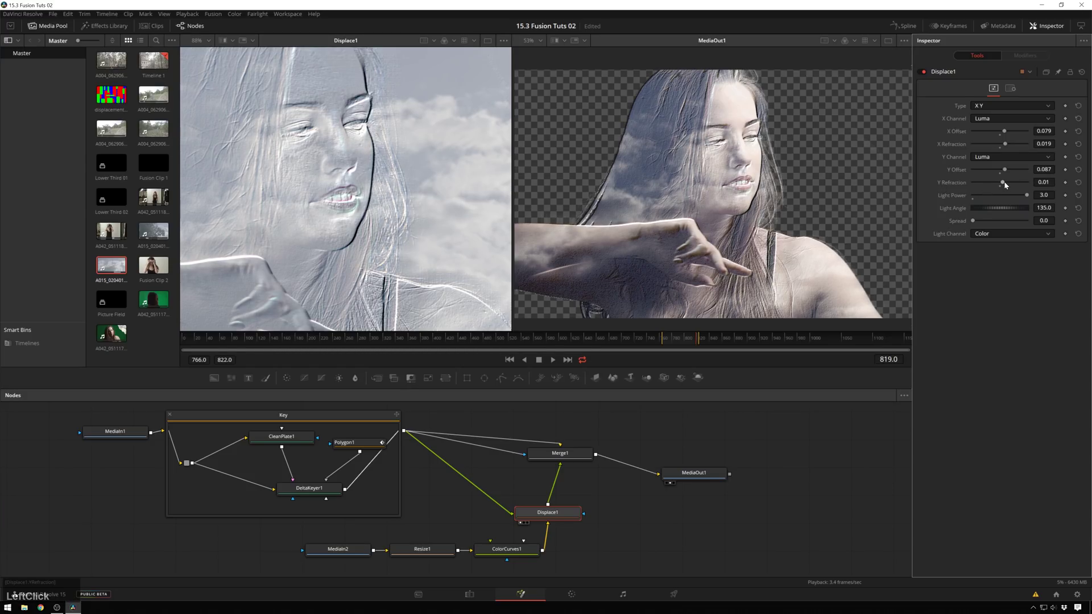
Step: Soften the embossing with Light Power 0.543 and Spread 0.213, then step frames to check
click(1027, 195)
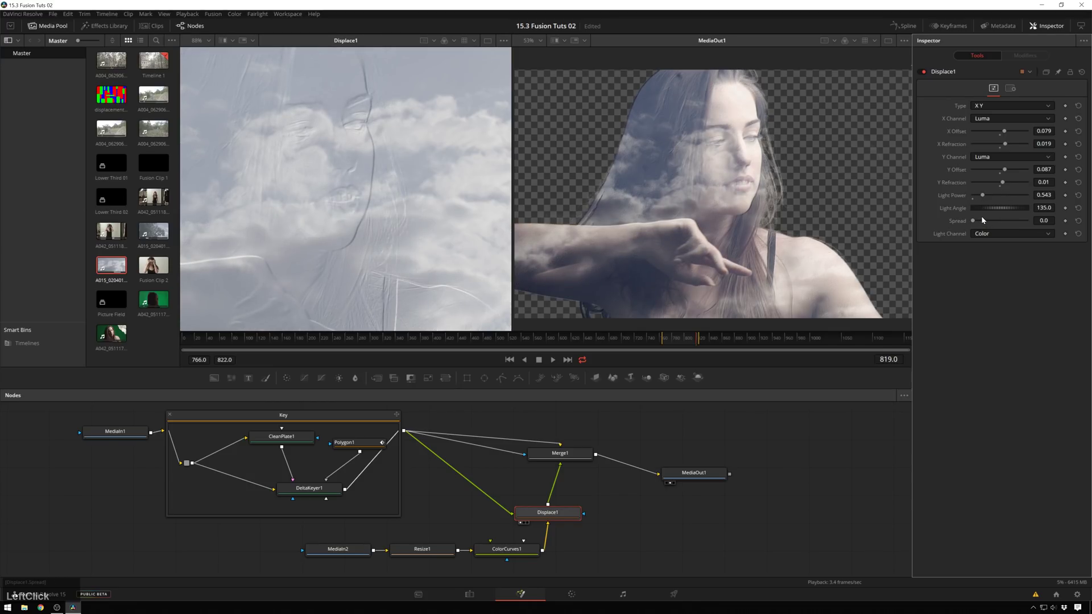
click(978, 226)
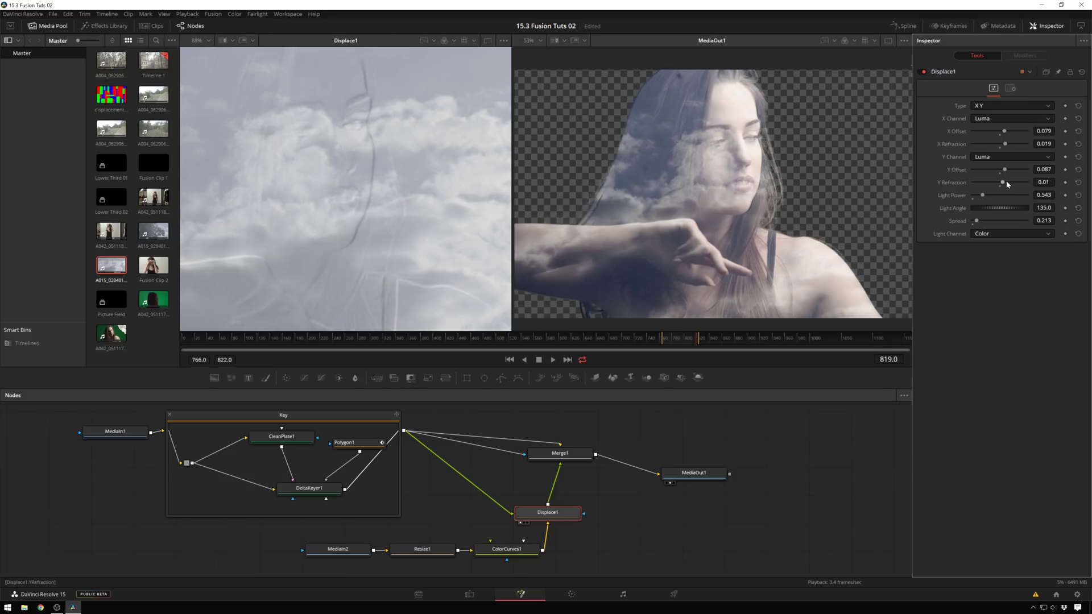
click(1007, 183)
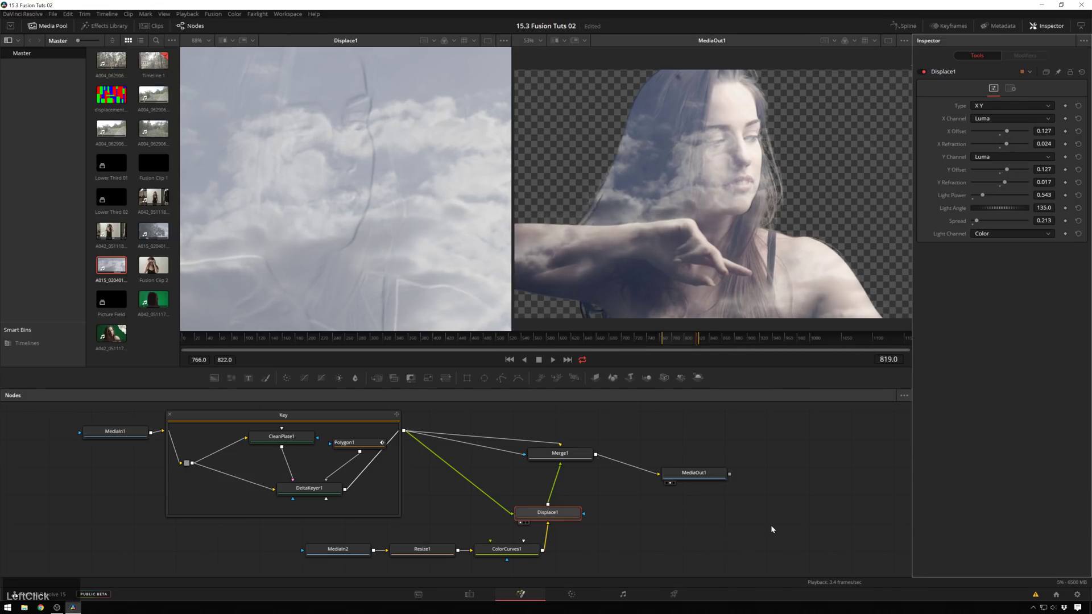
key(space)
key(ctrl+s)
key(space)
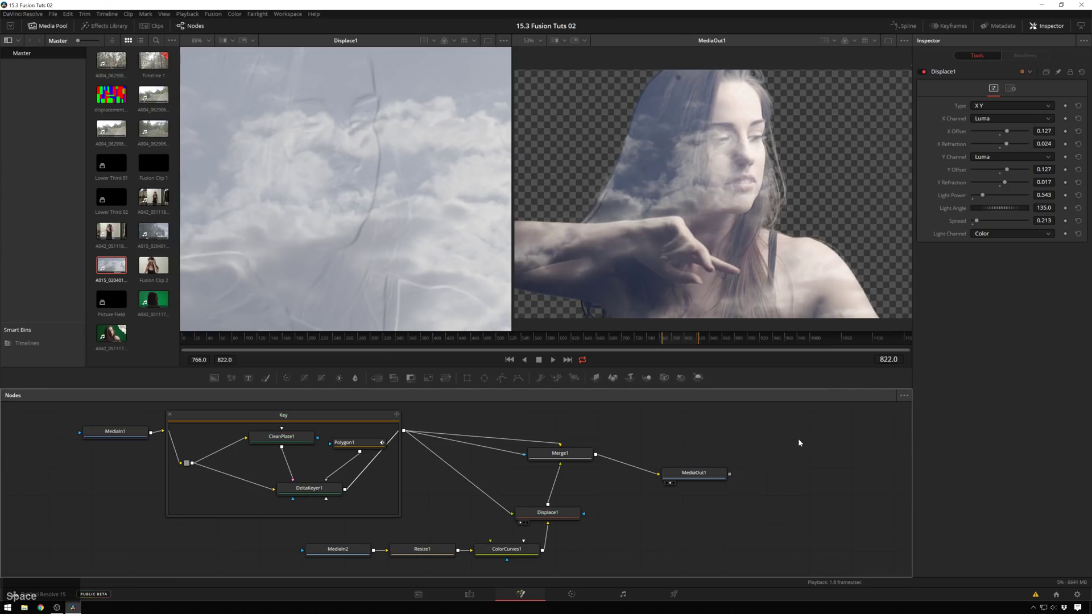
scroll(down, 3)
key(space)
Step: Cycle Merge1's Apply Mode and settle on Screen for a bright, milky silhouette
key(space)
click(622, 531)
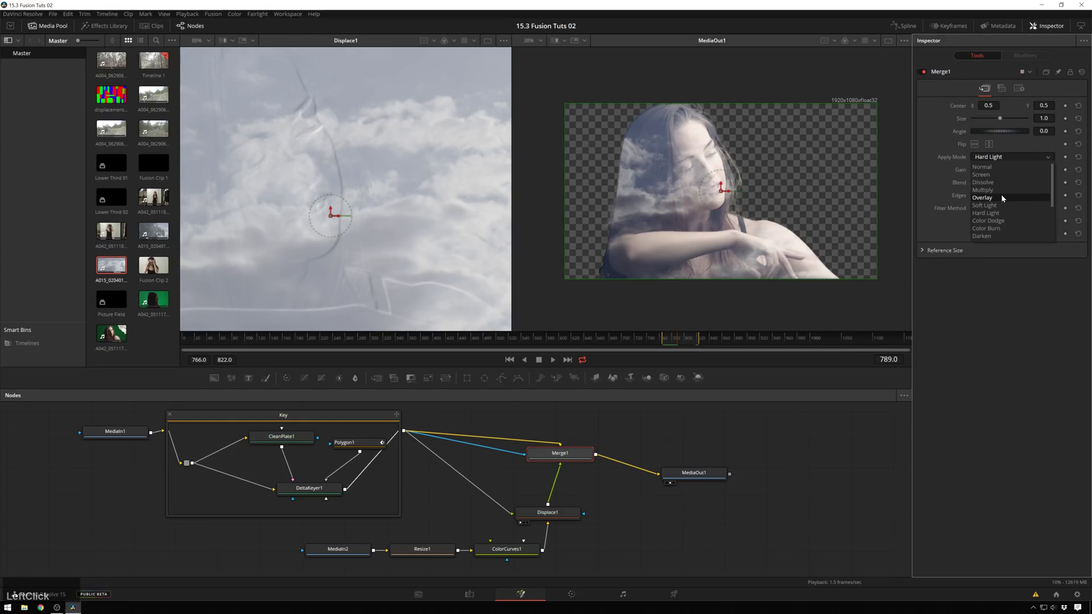
scroll(down, 3)
scroll(up, 3)
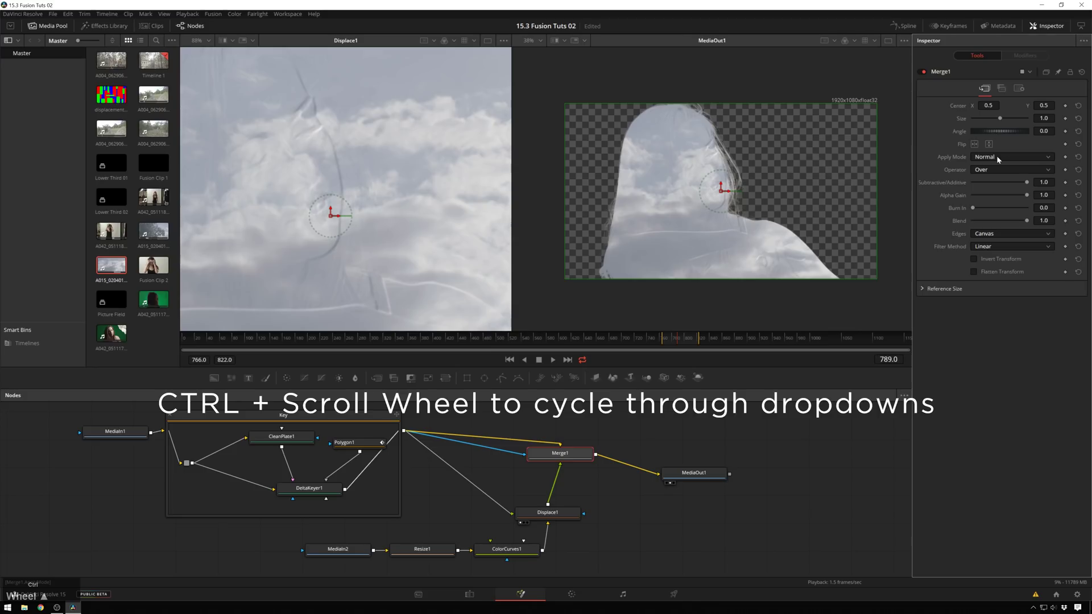
scroll(down, 3)
scroll(up, 3)
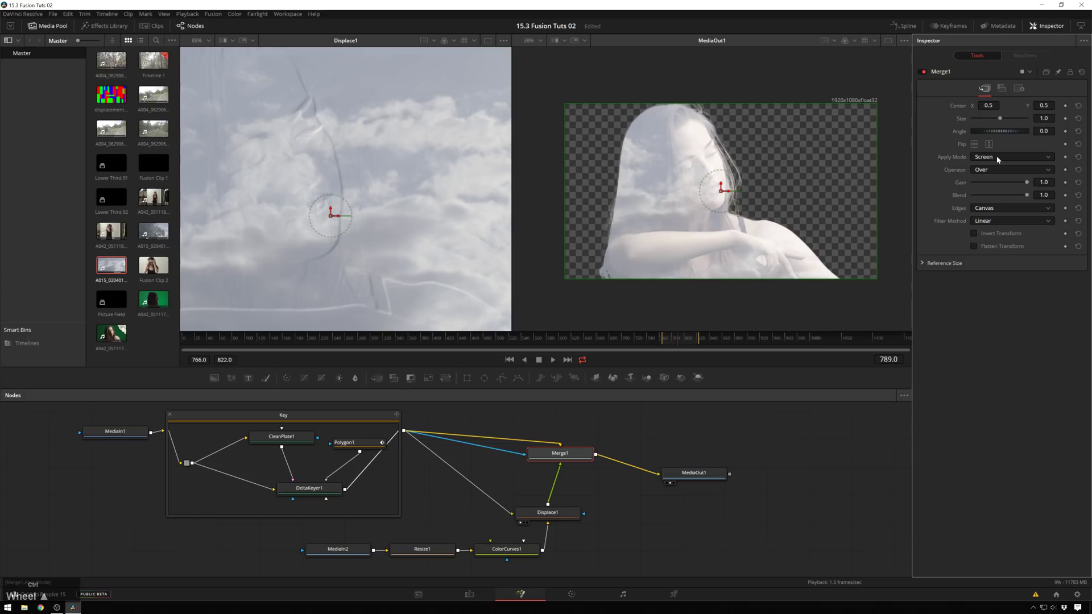
scroll(up, 3)
click(523, 560)
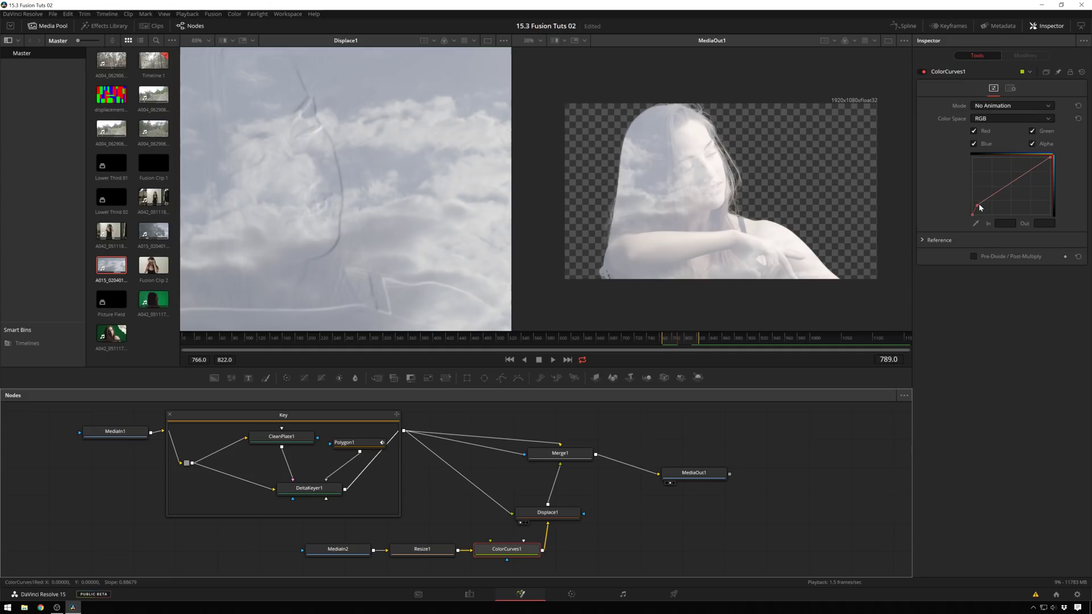
Step: Pull ColorCurves1's RGB midtones down so the clouds read darker and bluer inside the silhouette
click(981, 207)
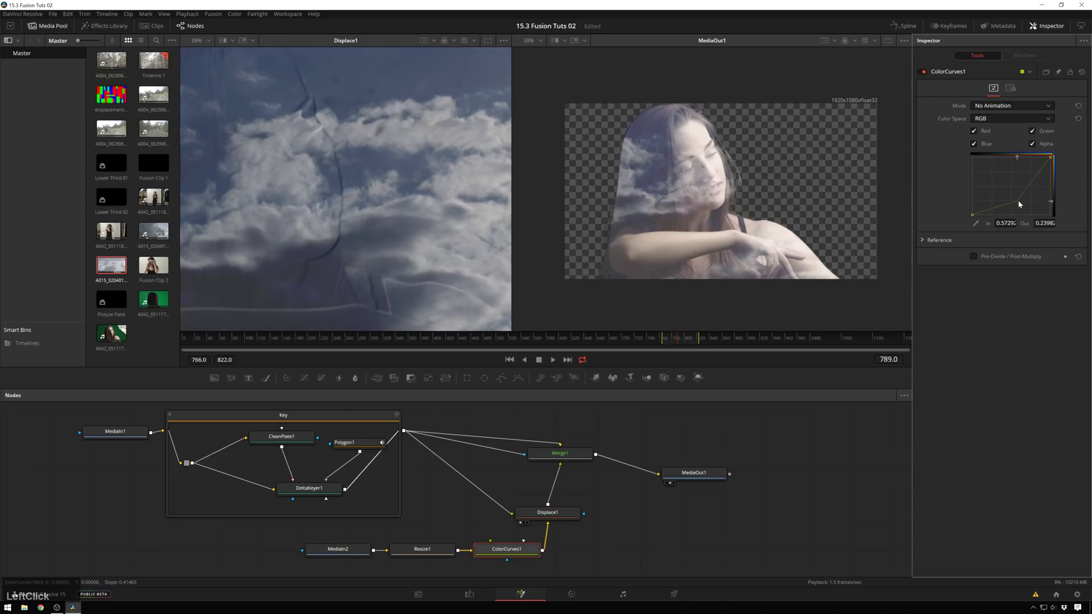
scroll(up, 3)
scroll(up, 3)
key(space)
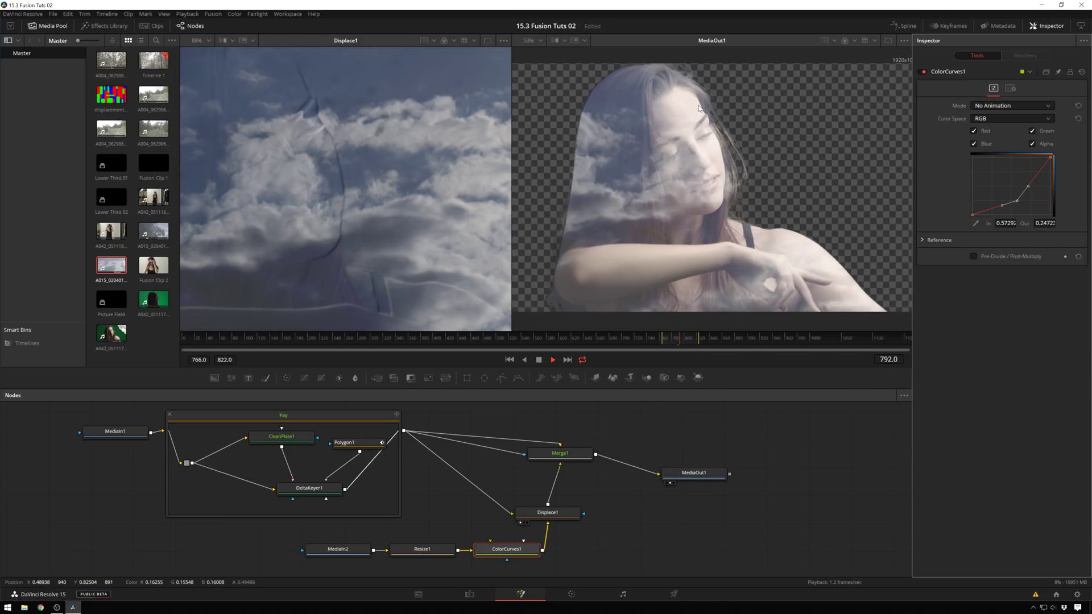
click(671, 545)
Step: Add a Bitmap node fed by the Key output and insert it as Merge1's mask
key(Delete)
click(501, 429)
key(ctrl+space)
text(blm)
key(Return)
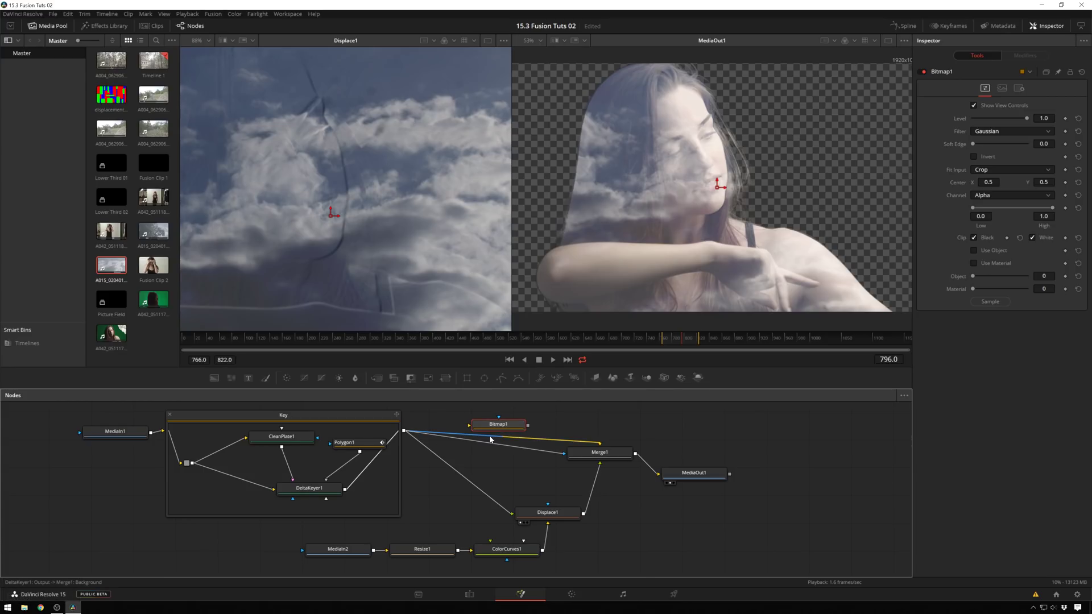
click(499, 431)
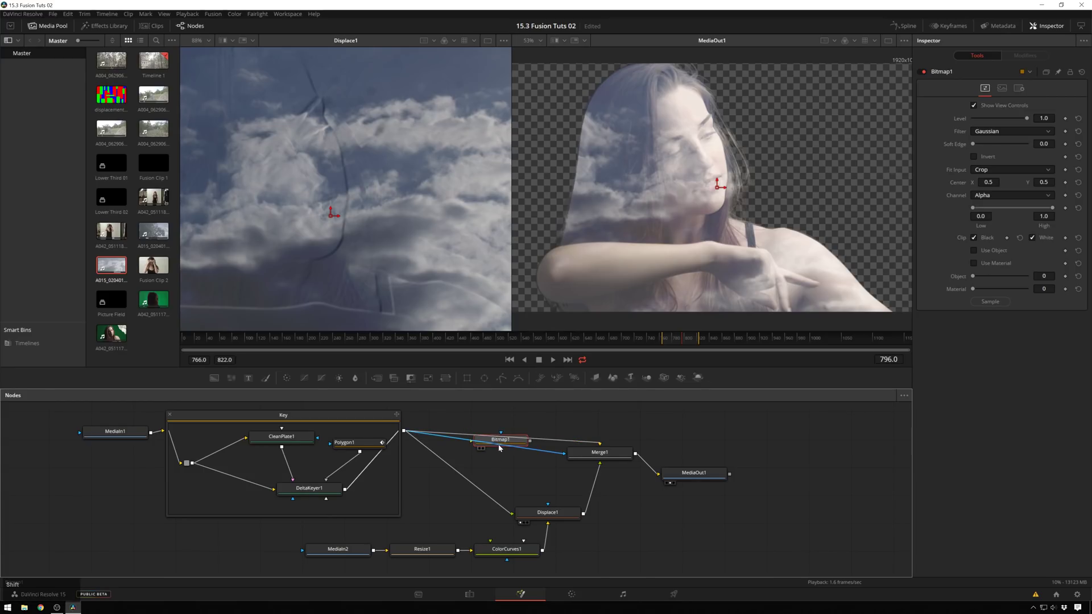
click(502, 446)
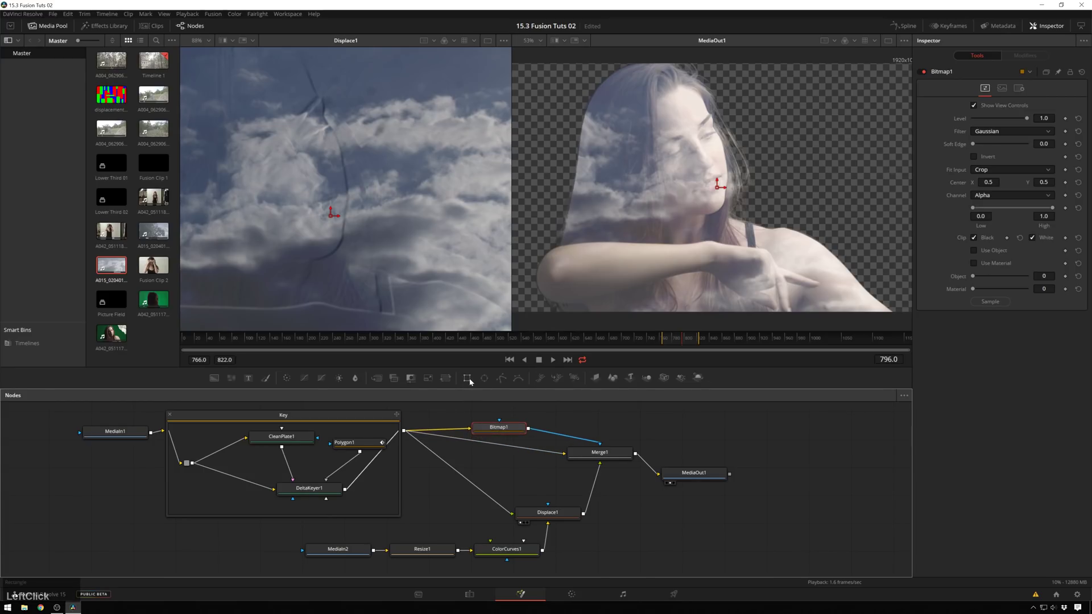
key(ctrl+z)
Step: Add an Ellipse mask wired into Bitmap1's mask input and toggle its Invert
click(572, 428)
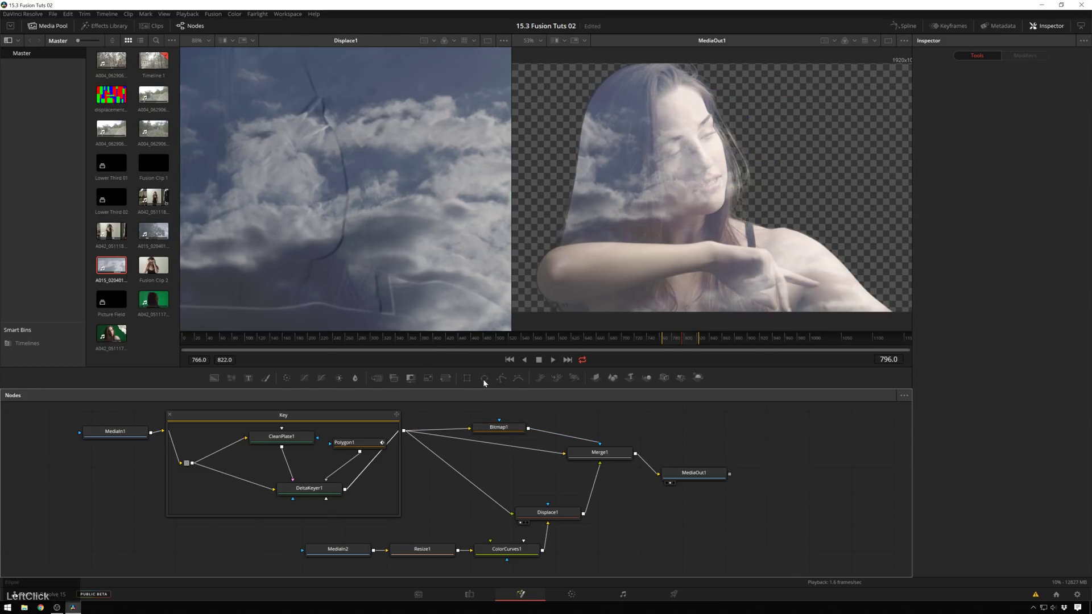
middle_click(566, 424)
click(565, 443)
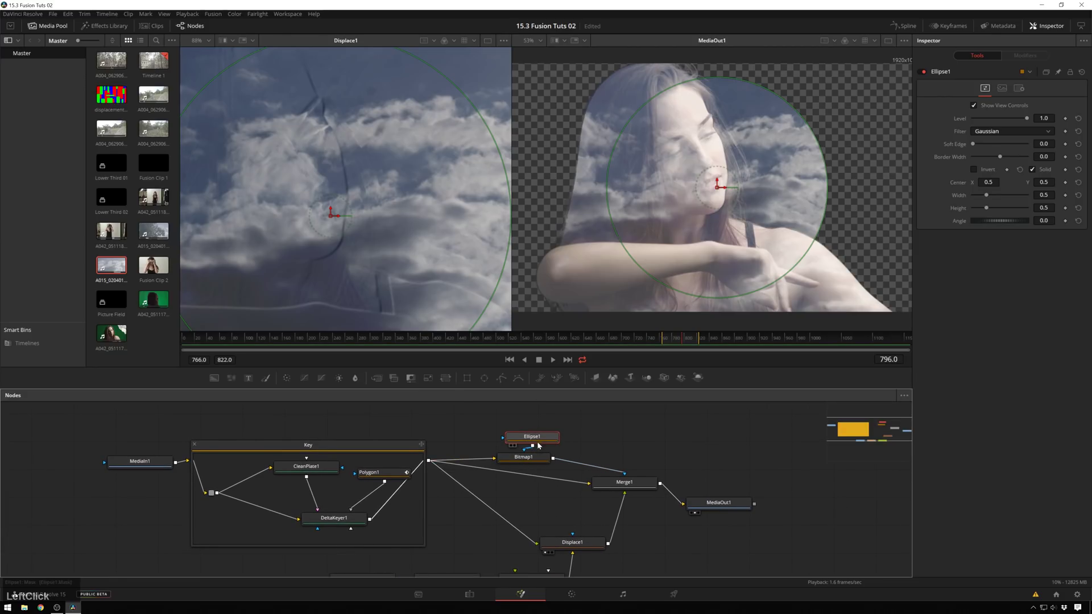
middle_click(583, 470)
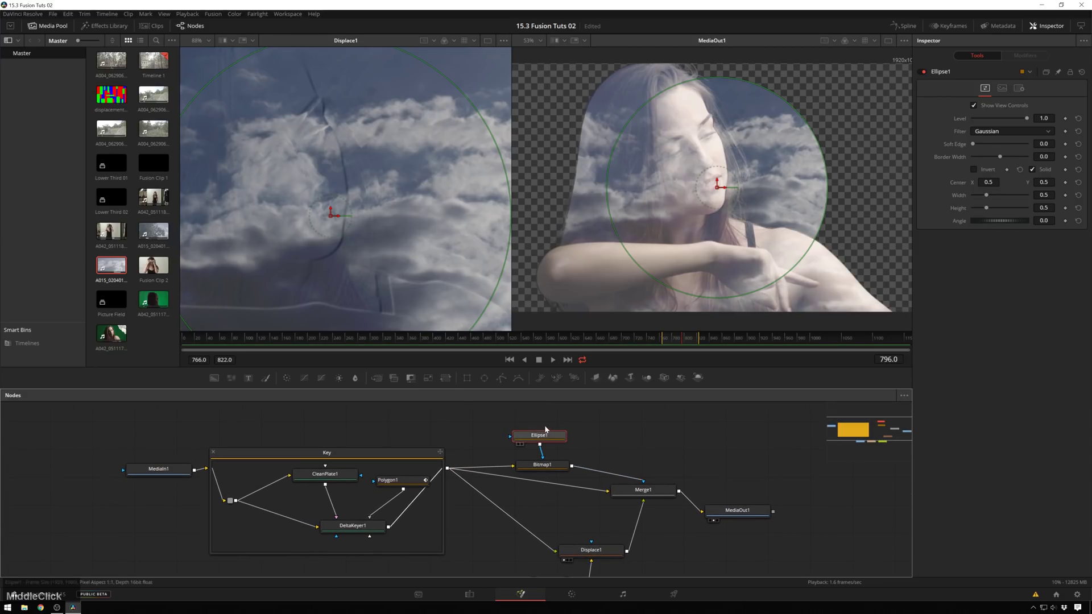
click(978, 173)
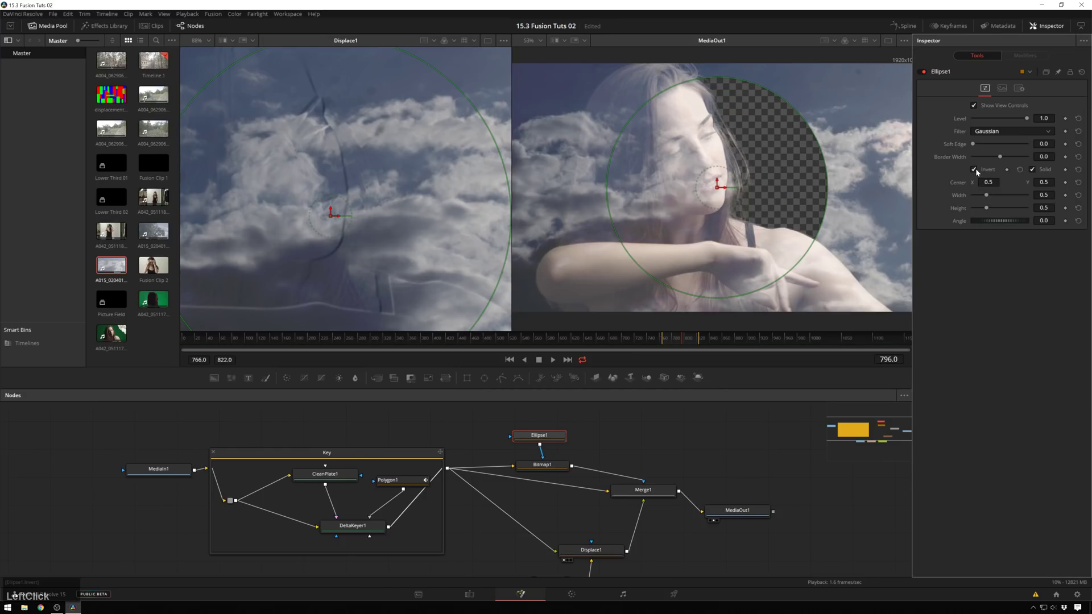
click(605, 427)
Step: Invert and soften the Ellipse mask and shrink it to about 0.378 wide by 0.362 high over her face
scroll(down, 3)
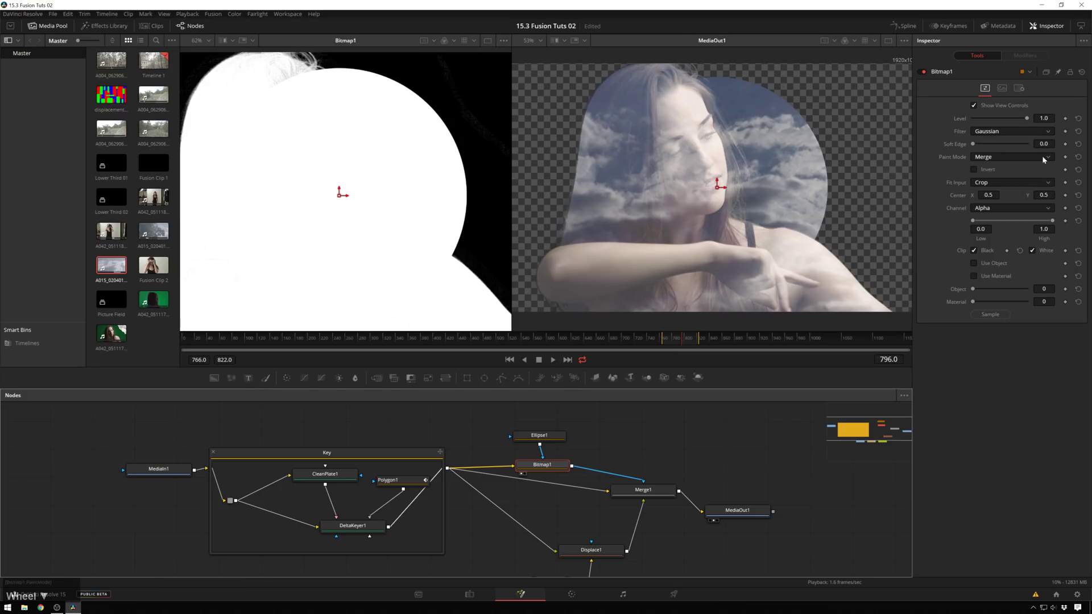
click(1007, 159)
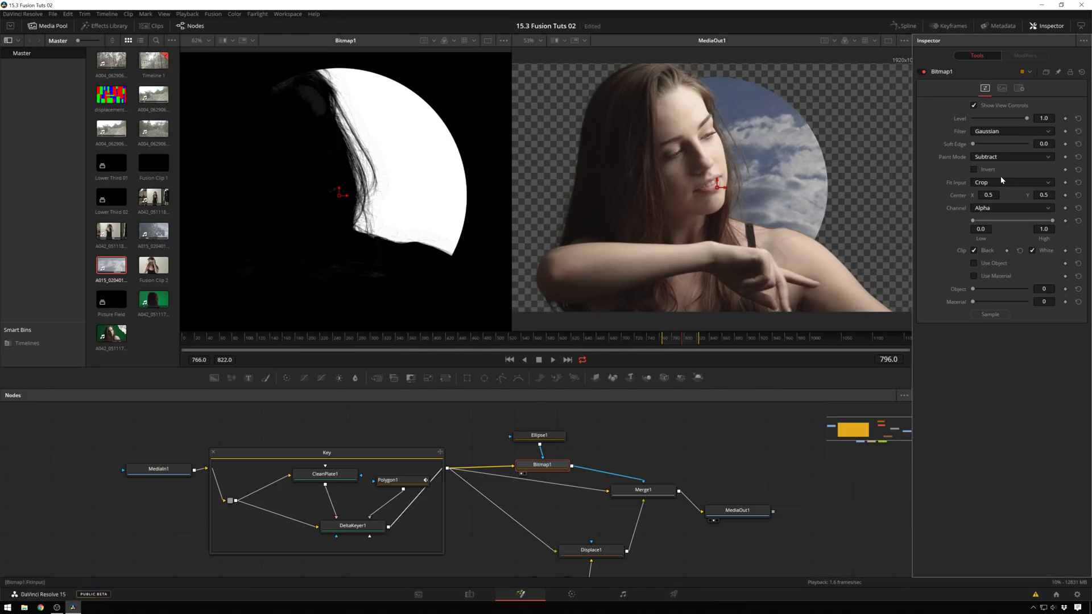
click(981, 171)
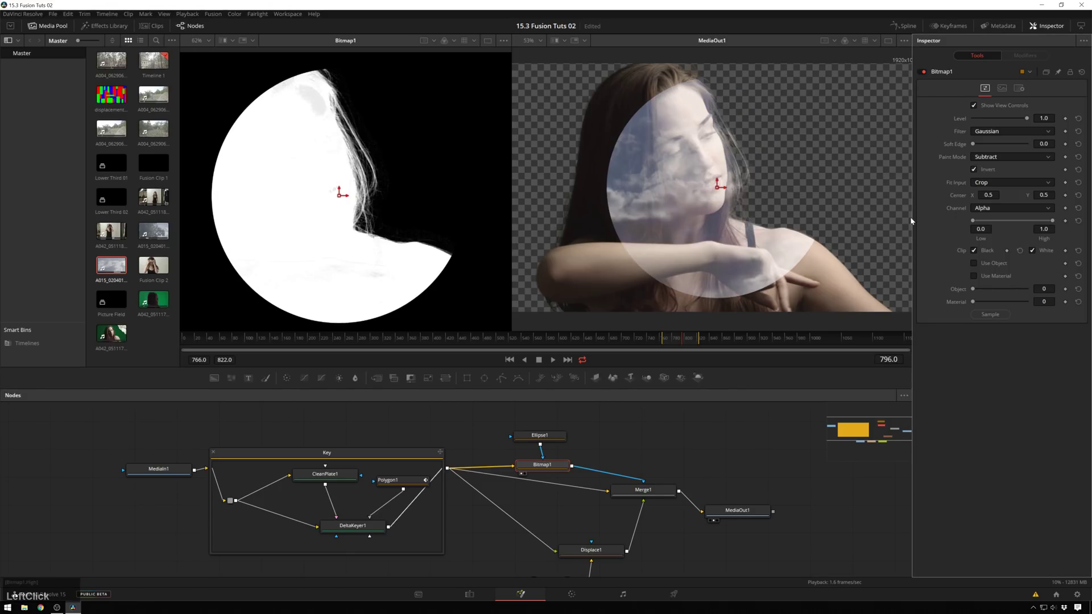
click(555, 441)
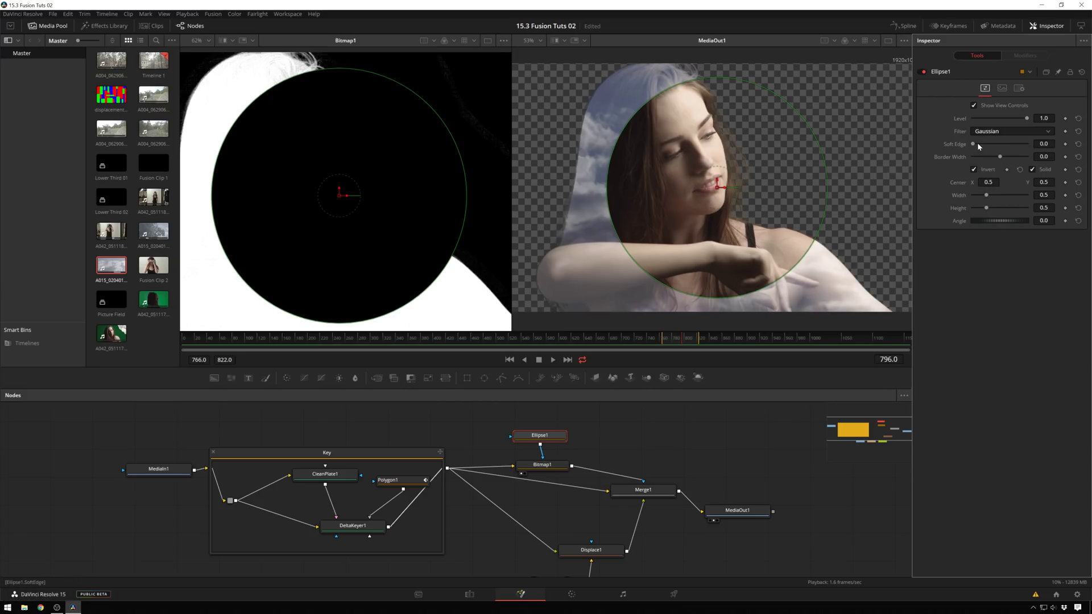
click(978, 148)
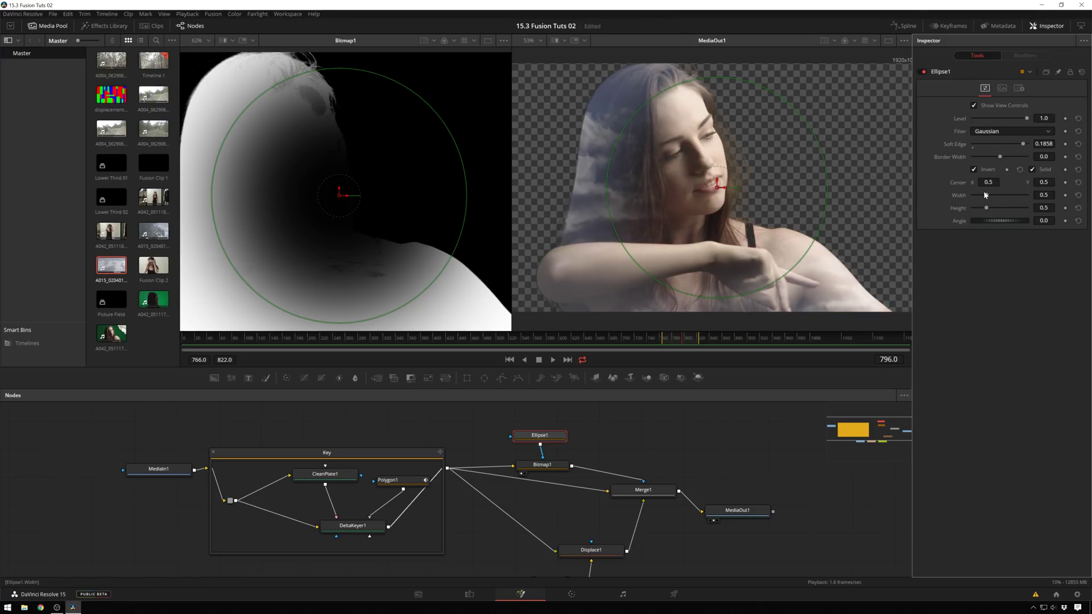
click(988, 196)
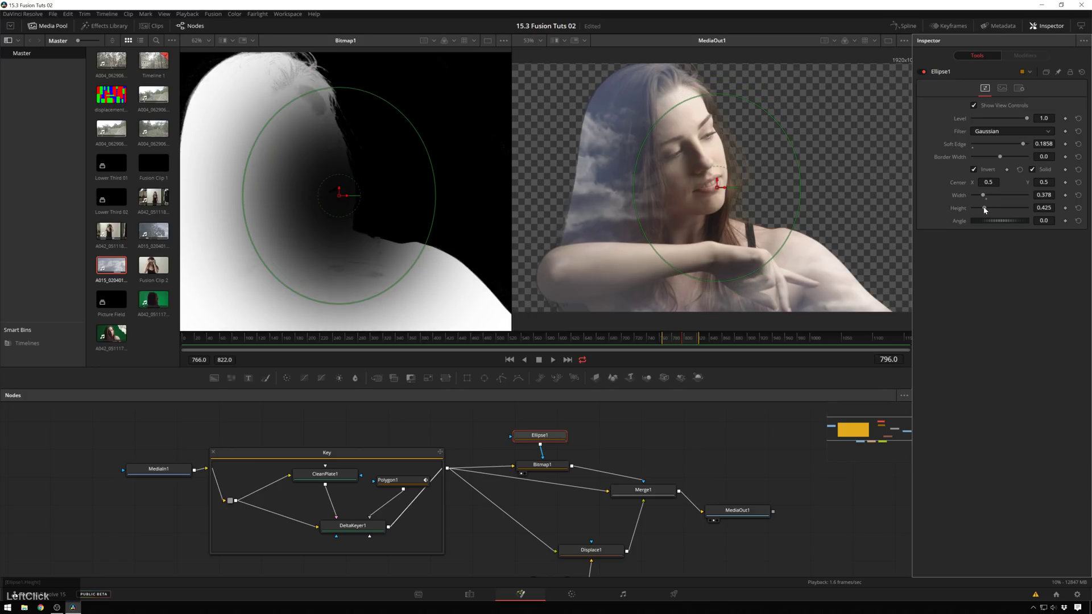
click(717, 192)
Step: Frame the face in the viewer and set a keyframe on Ellipse1's Center
scroll(down, 3)
scroll(up, 3)
middle_click(807, 185)
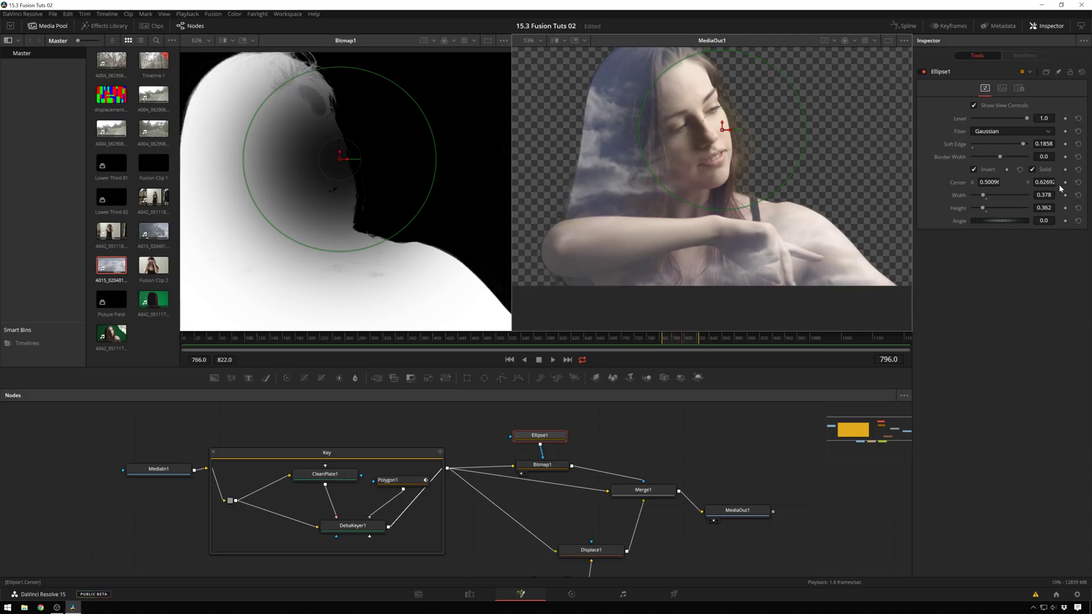
middle_click(1070, 186)
click(936, 248)
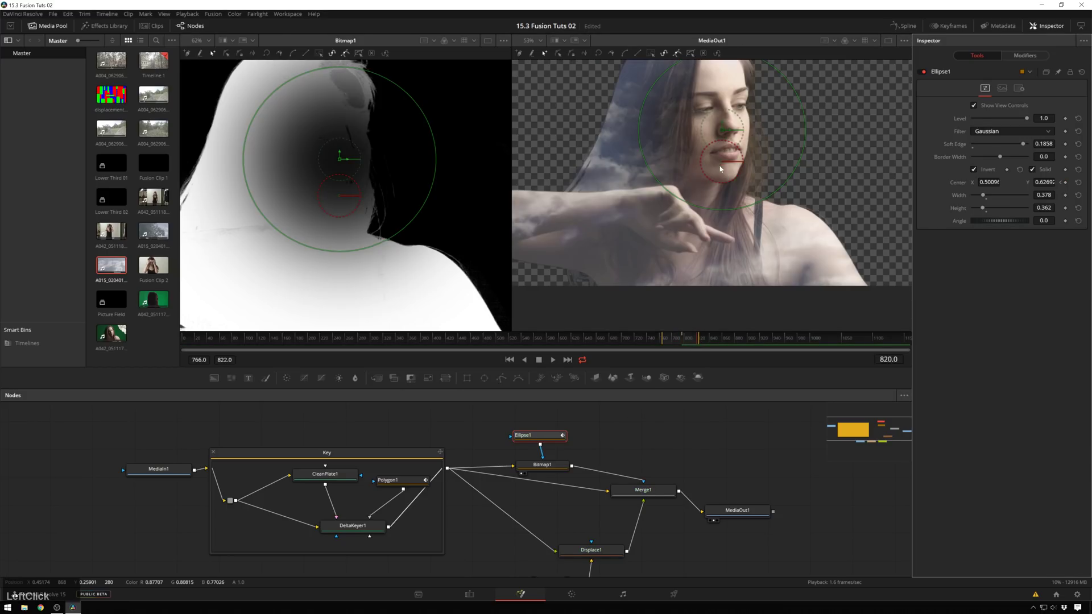
Step: Scrub to several frames and reposition the ellipse over her face at each
click(725, 131)
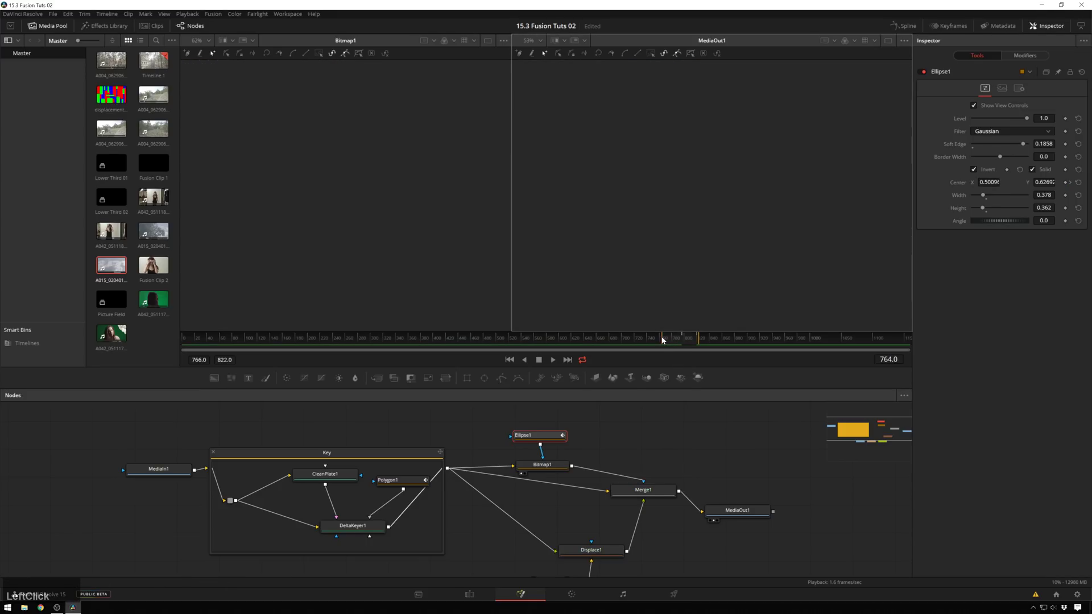
click(669, 235)
click(722, 134)
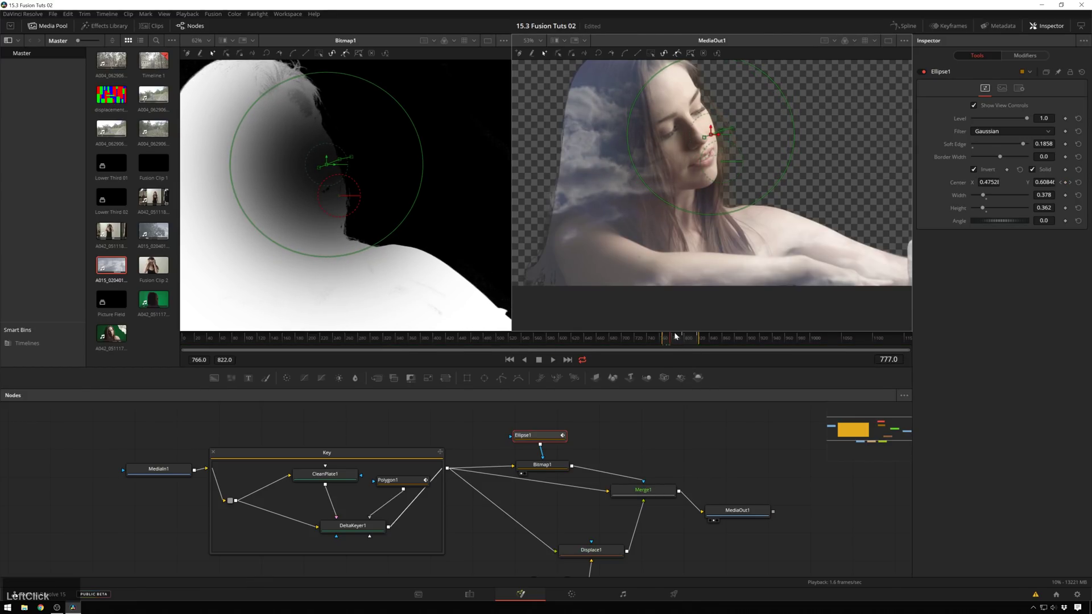
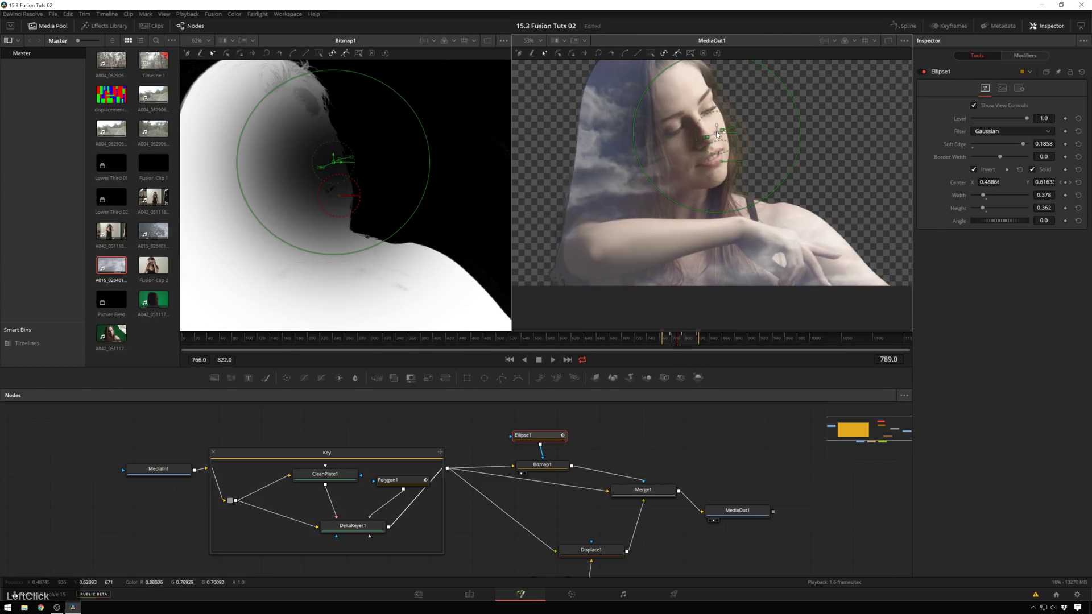
click(726, 126)
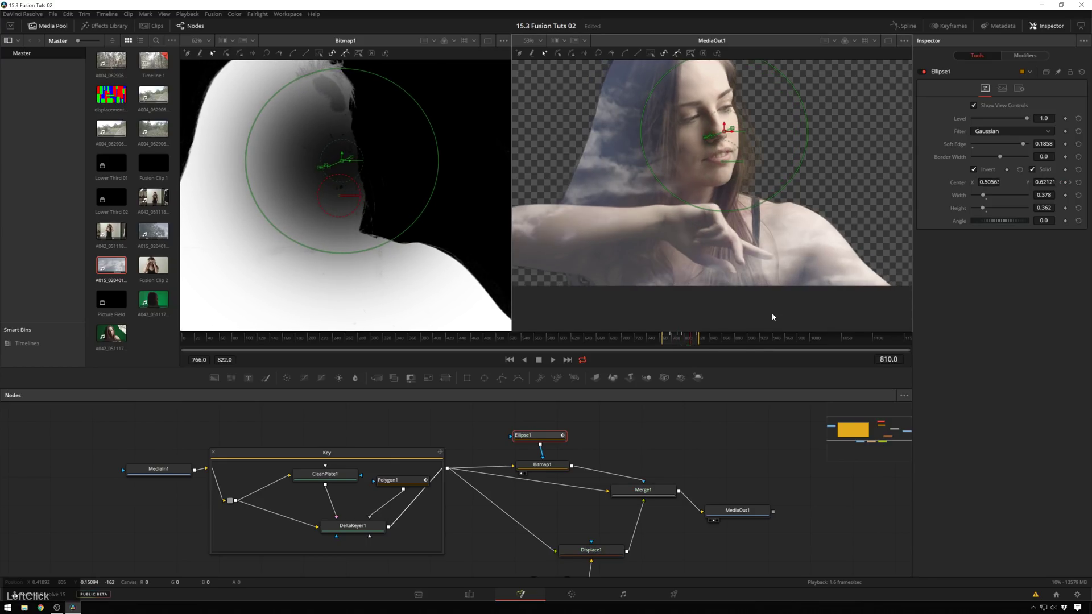
scroll(down, 3)
scroll(down, 3)
Step: Raise Displace1 X Offset to 0.222 and refraction to 0.03 / 0.024, then play back the shot
click(737, 436)
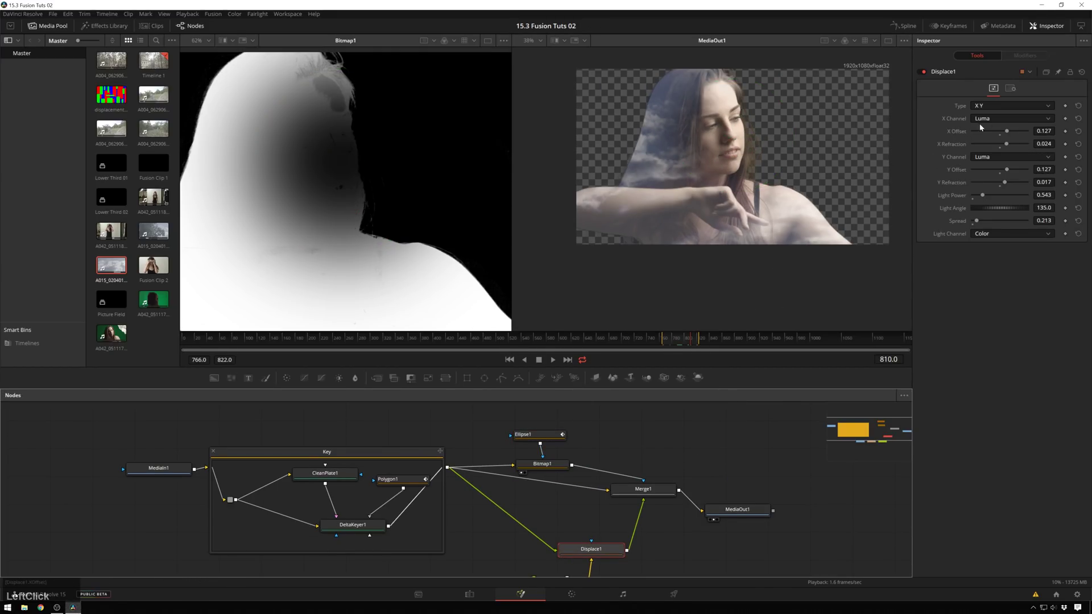
click(1010, 132)
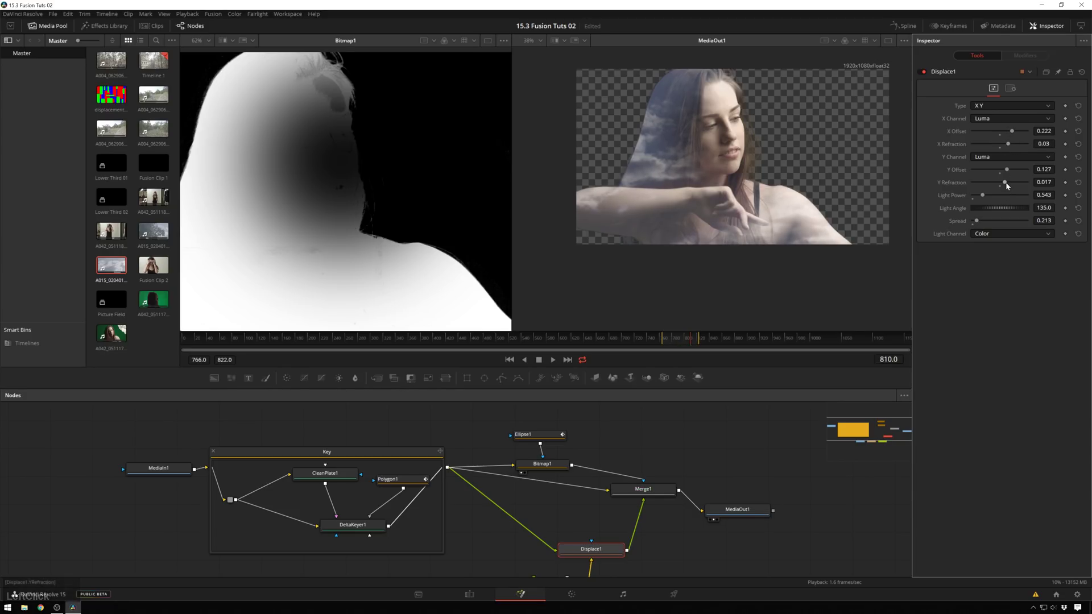
click(1012, 185)
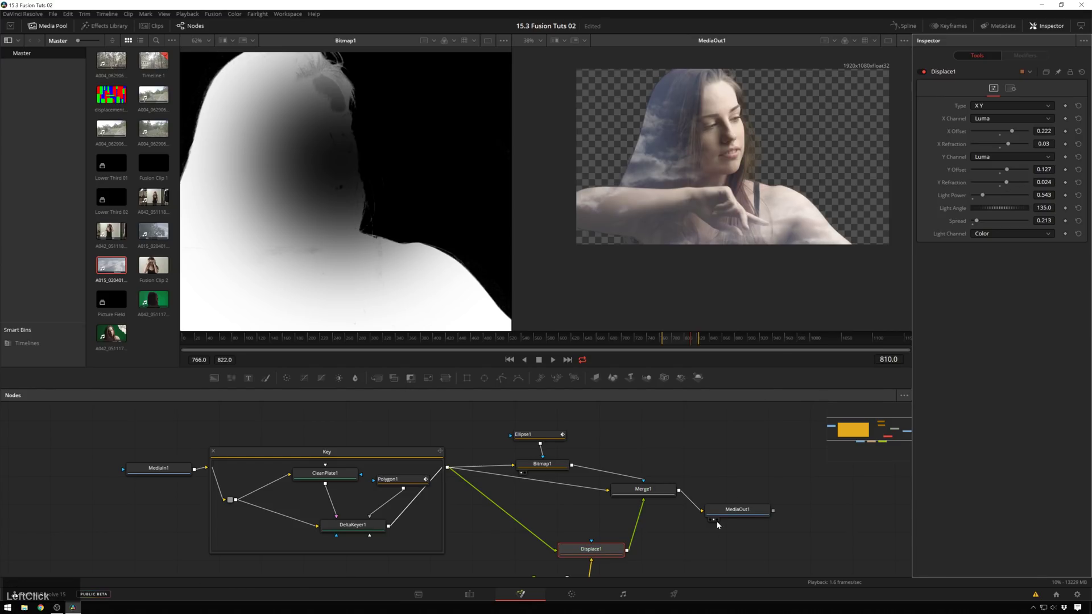
click(765, 449)
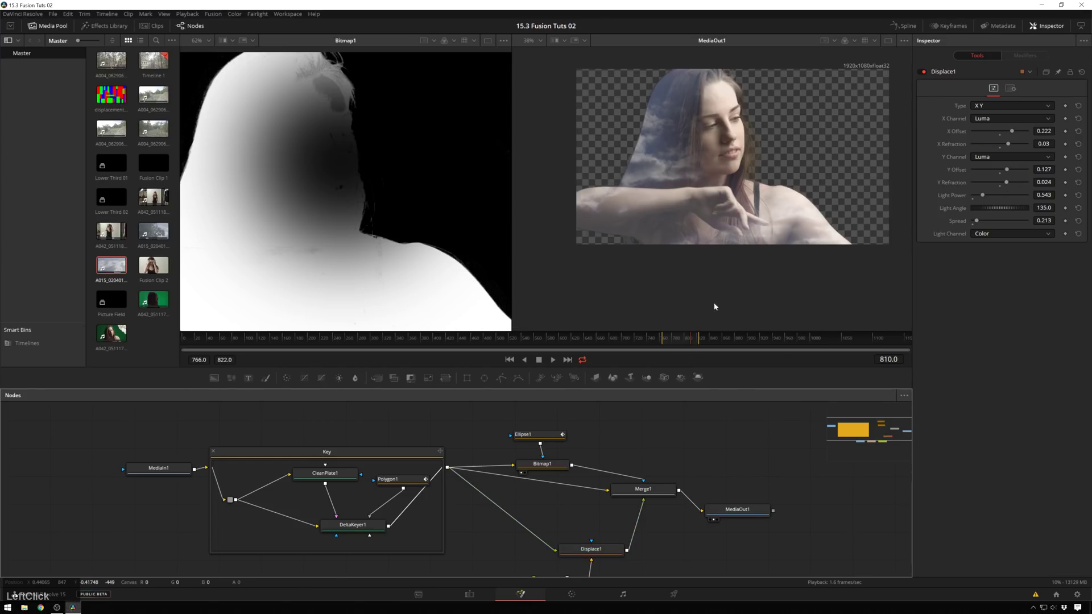
key(space)
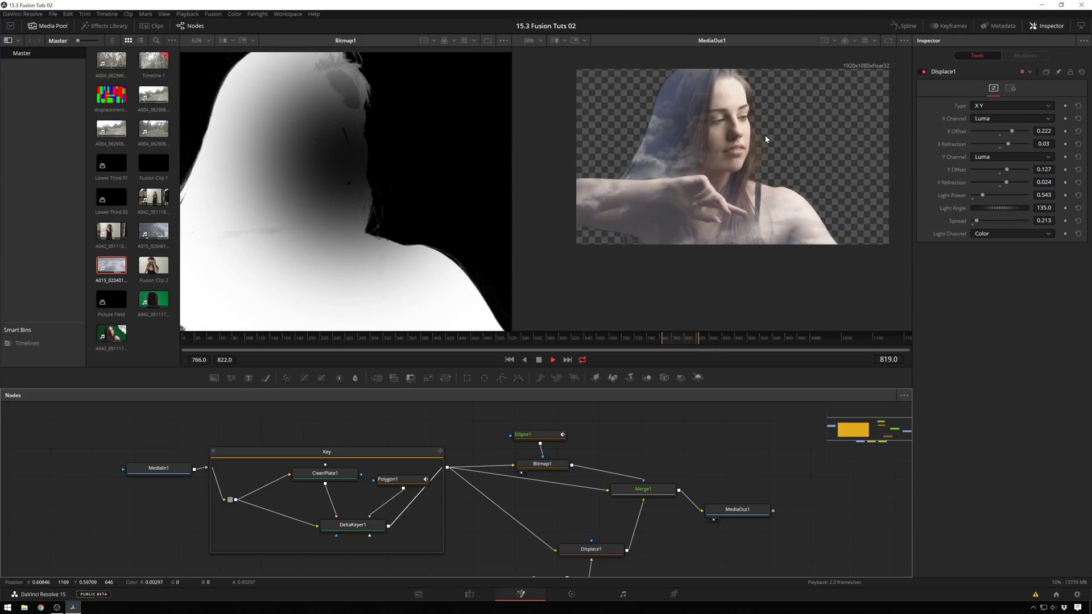
key(space)
Step: Add a Merge2 before MediaOut1 and a Background node, deleting a duplicate node
click(753, 483)
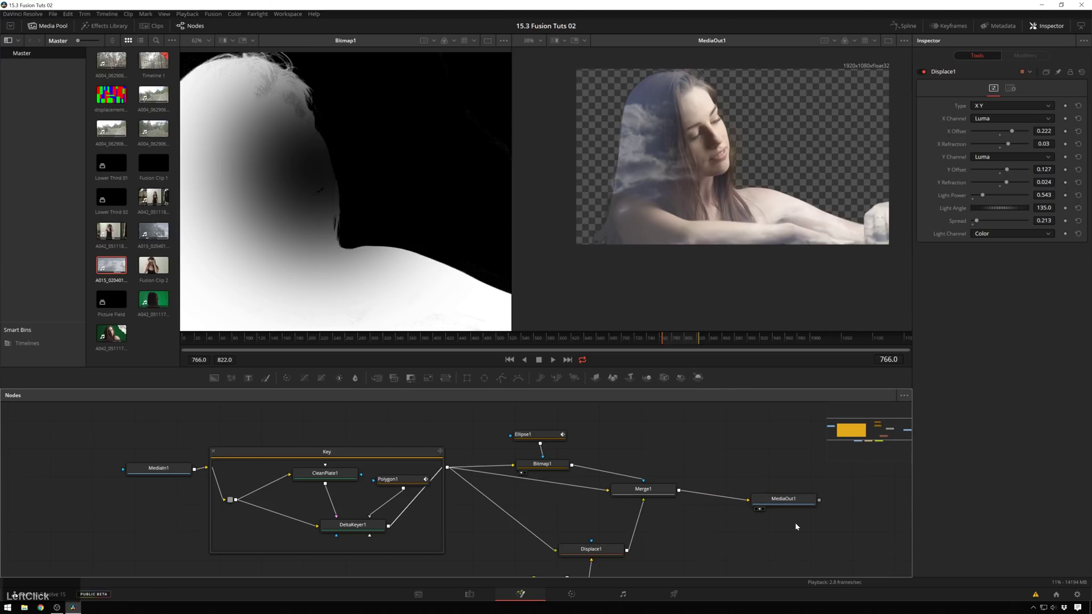
key(ctrl+space)
key(m)
text(mrg)
key(Return)
key(ctrl+space)
text(bbac)
key(Return)
key(Return)
click(810, 546)
key(Delete)
Step: Connect Background1's solid black into Merge2's background input and view the result
click(710, 544)
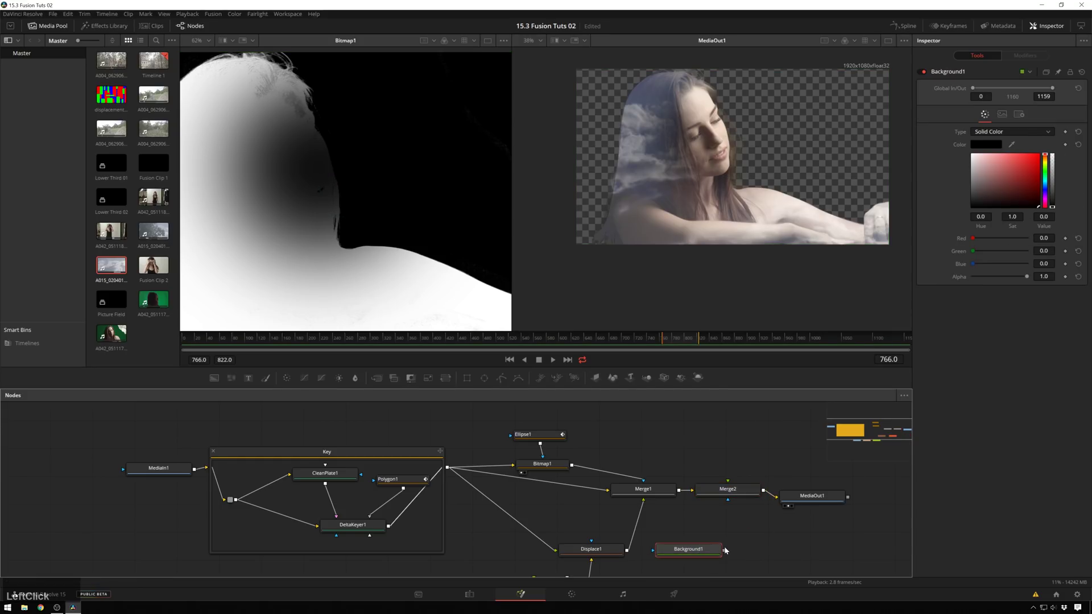
click(726, 555)
click(716, 551)
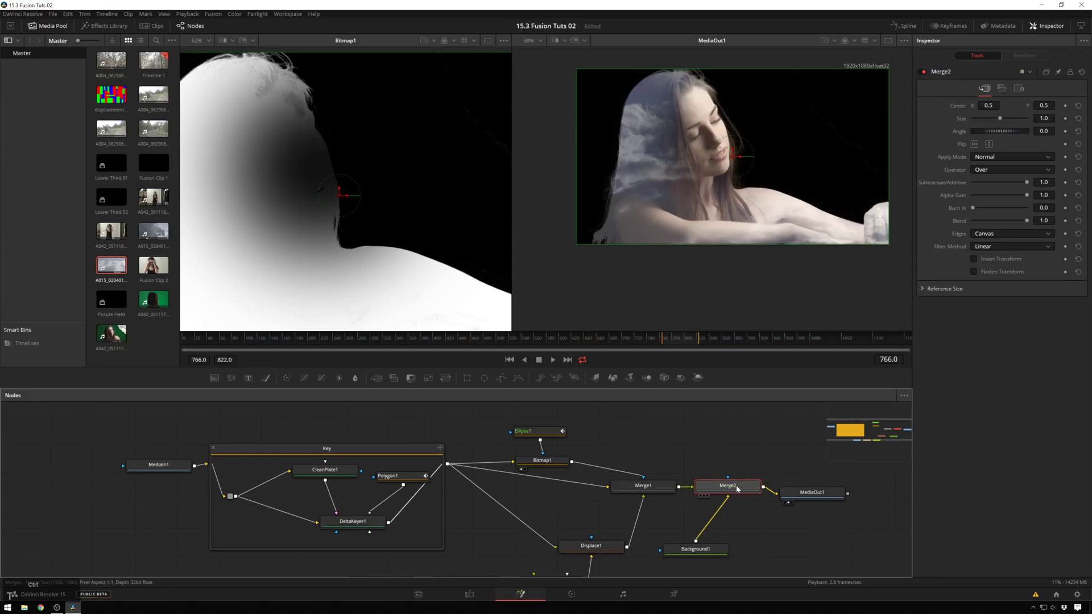
click(704, 554)
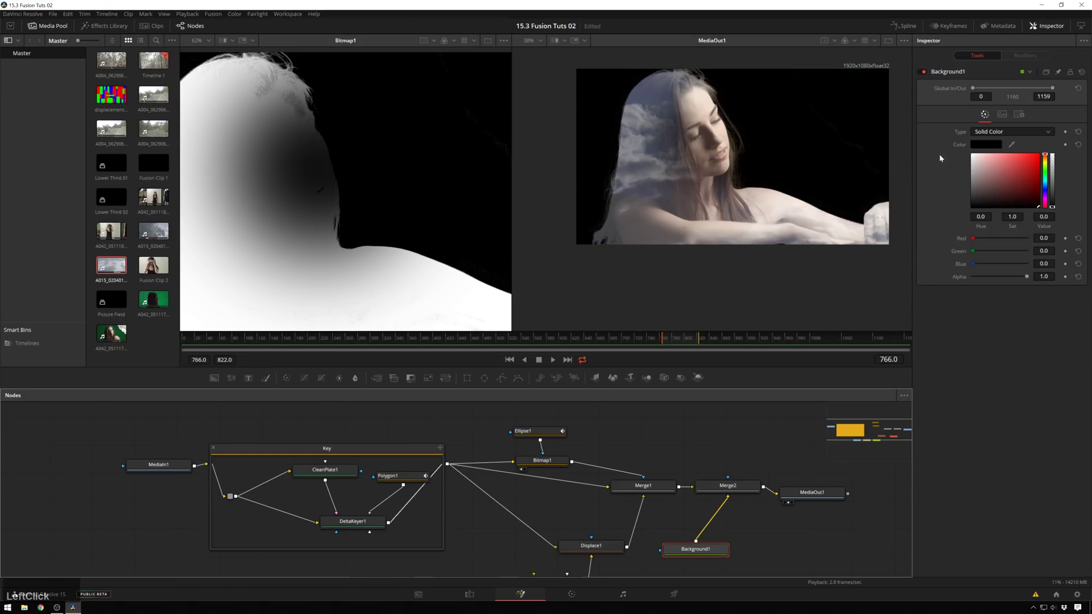
Step: Set Background1 to a Linear Gradient running vertically from the bottom to above the top
click(1003, 136)
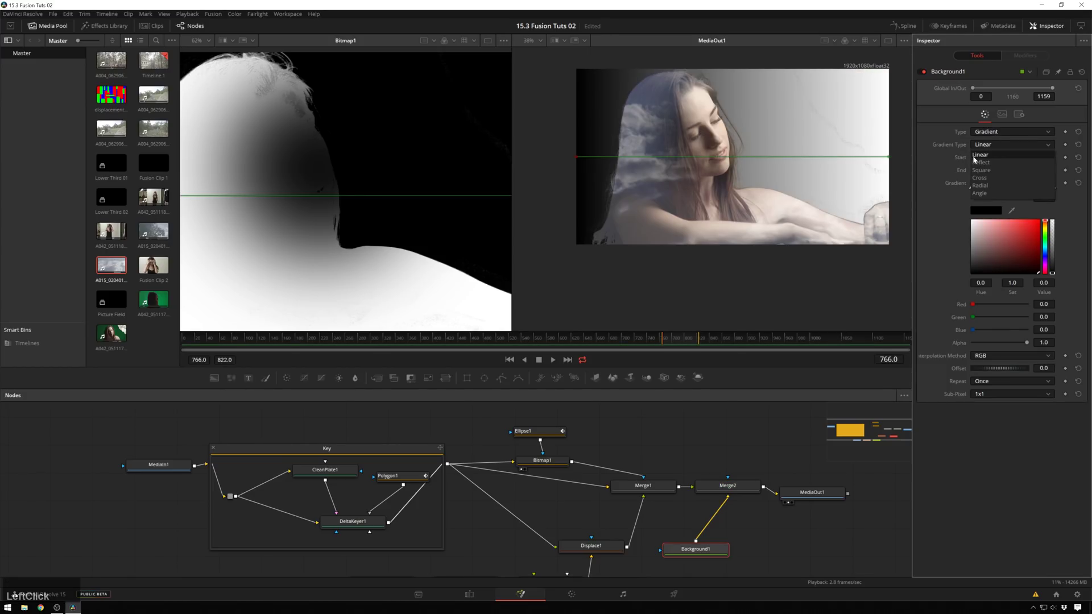
click(844, 172)
scroll(down, 3)
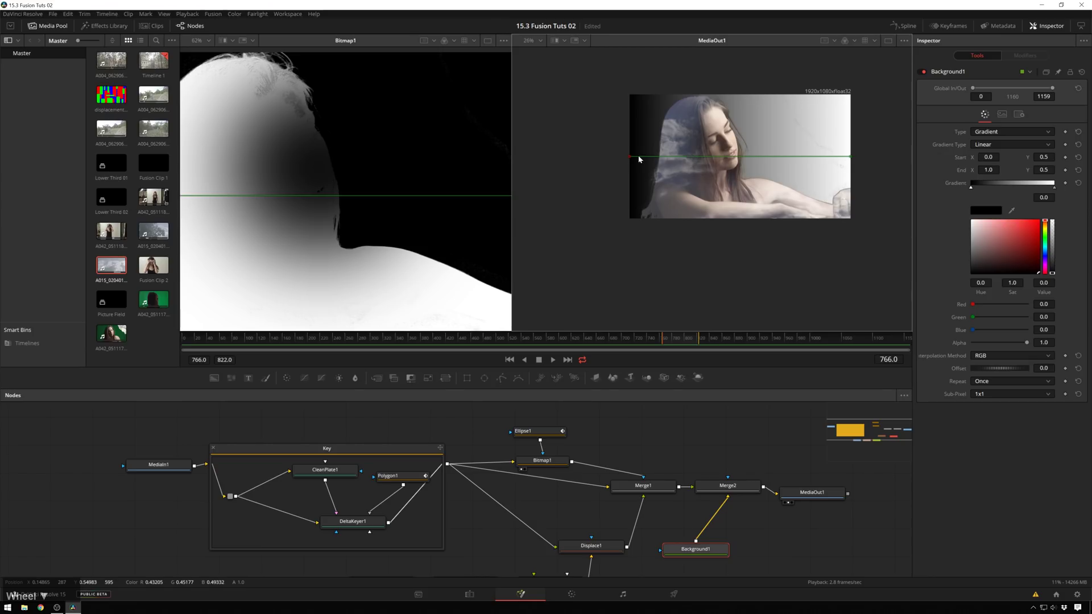
scroll(down, 3)
click(650, 179)
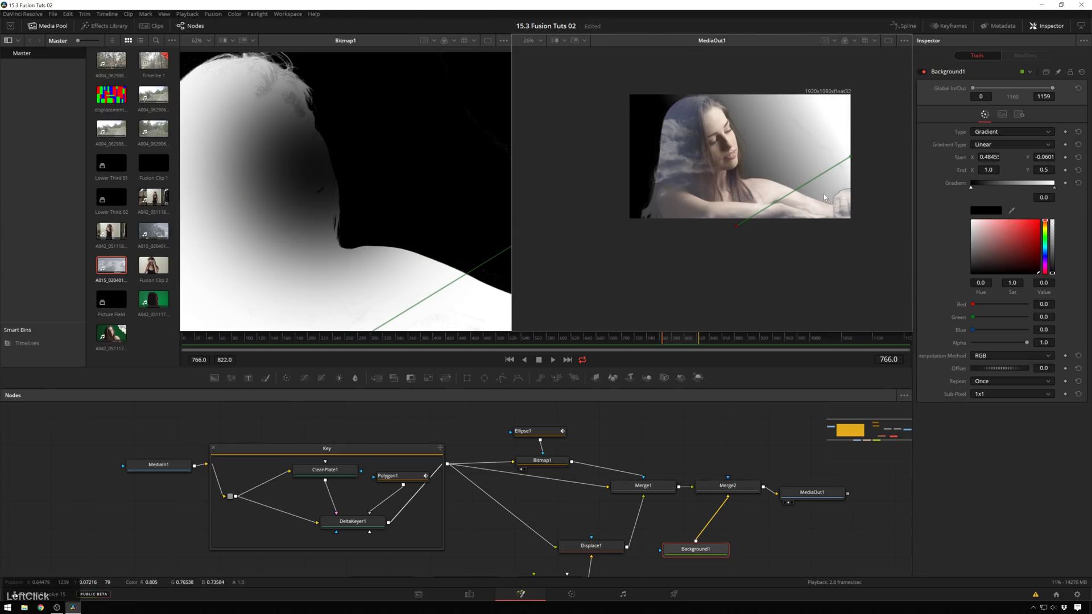
click(854, 158)
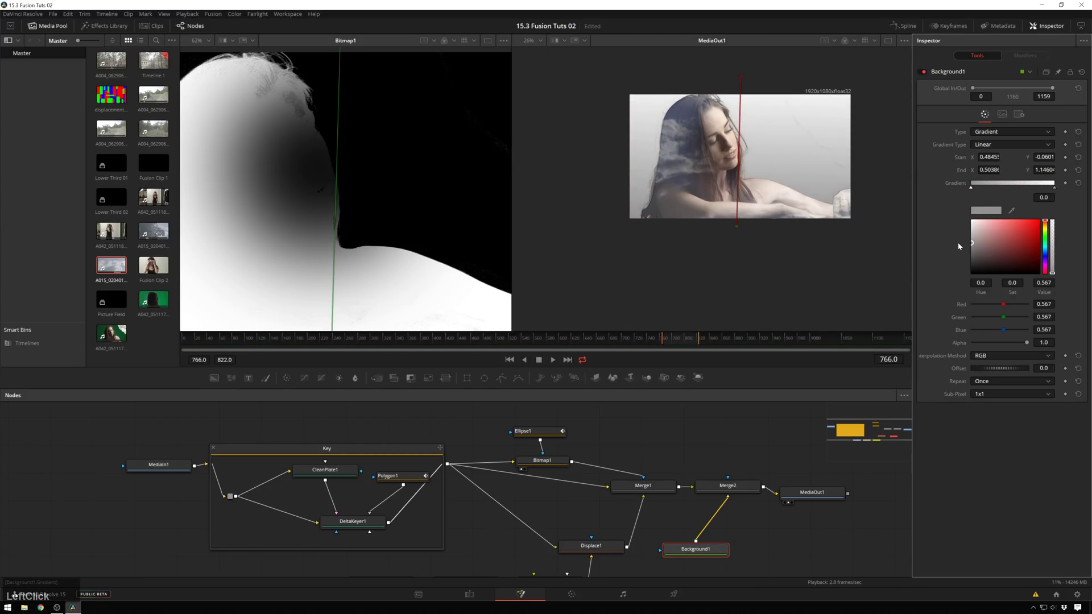
Step: Set the gradient colour stops to greys 0.567 and 0.835
click(859, 265)
scroll(up, 3)
scroll(down, 3)
click(973, 231)
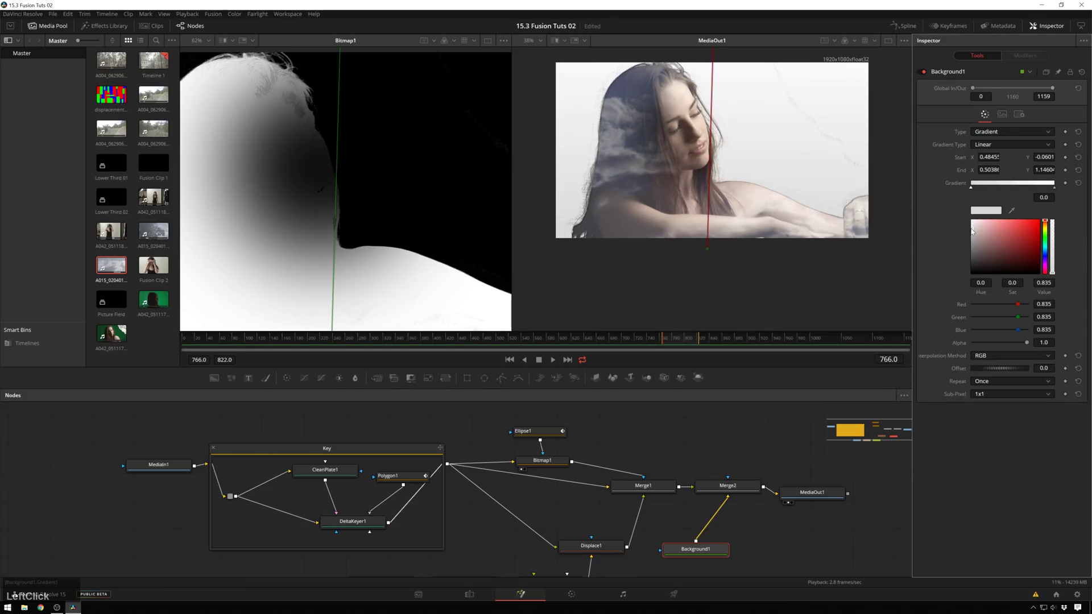
click(396, 481)
Step: Set Polygon1's Soft Edge to 0.0063 and Border Width to 0.079 while viewing it in the left viewer
click(990, 195)
key(ctrl+z)
click(972, 145)
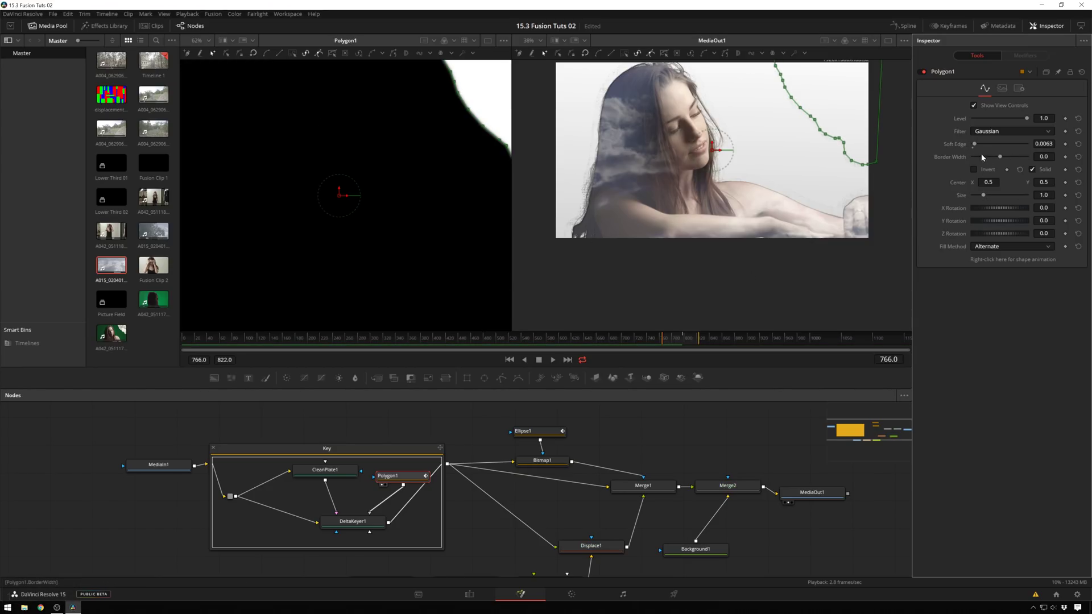
click(1006, 155)
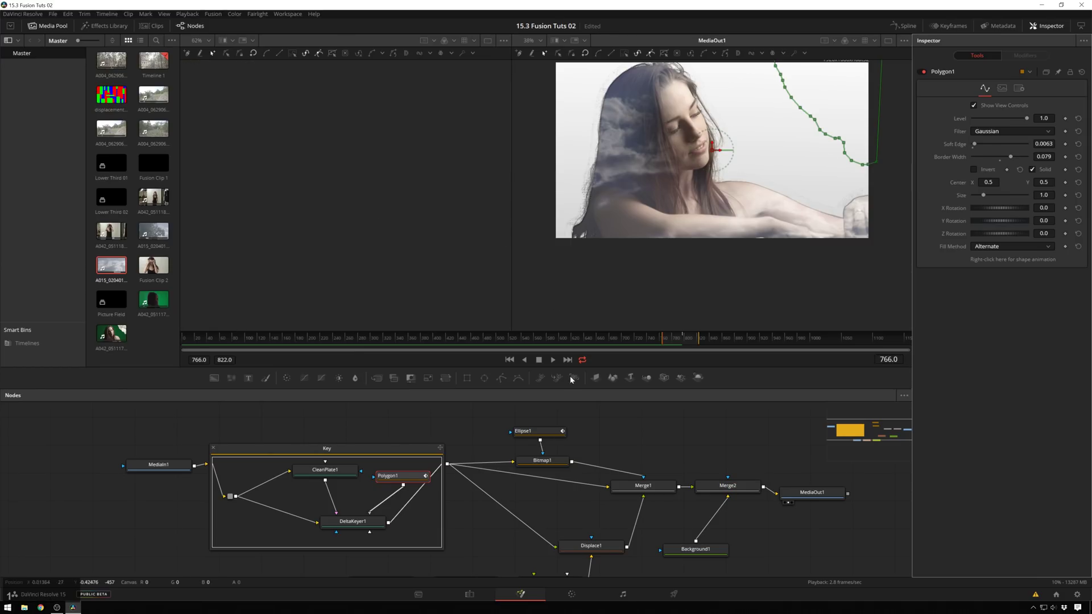
Step: Play back the finished composite of the cloud-filled woman over the grey gradient
click(767, 477)
click(764, 191)
scroll(down, 3)
scroll(up, 3)
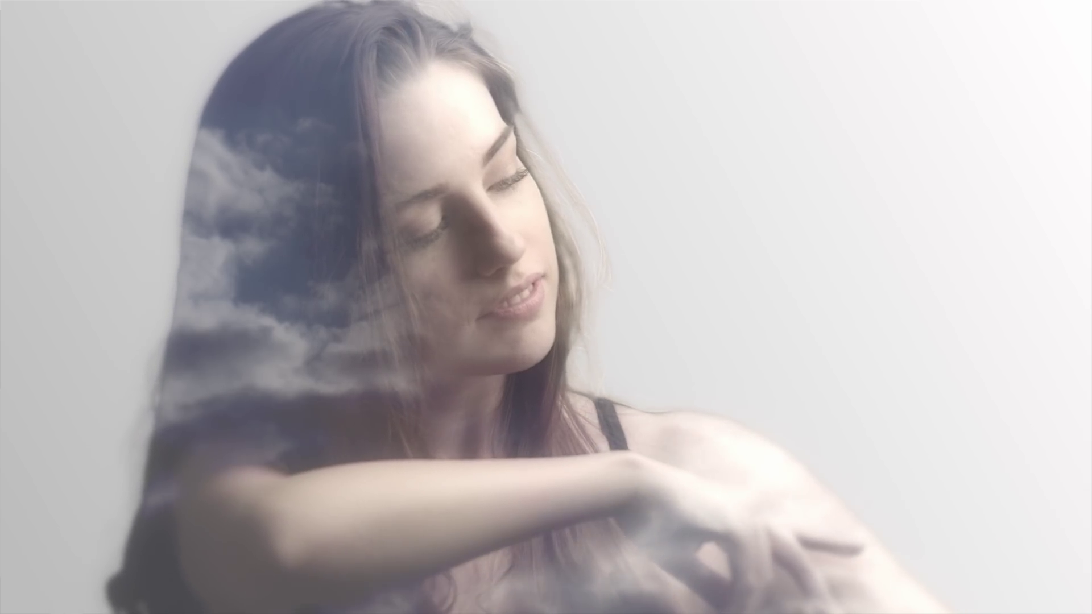
scroll(up, 3)
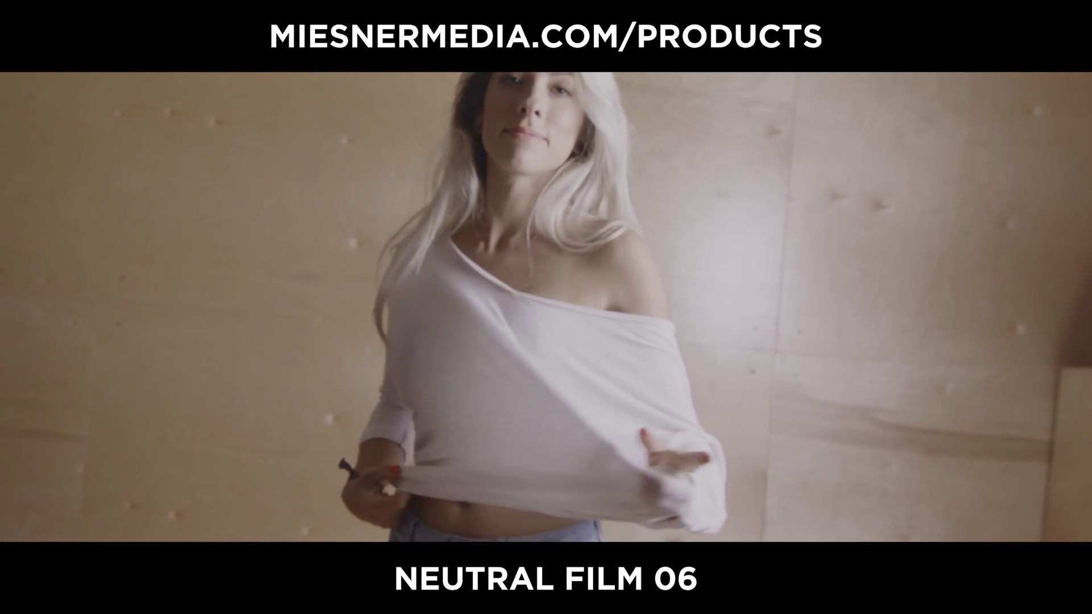
scroll(up, 3)
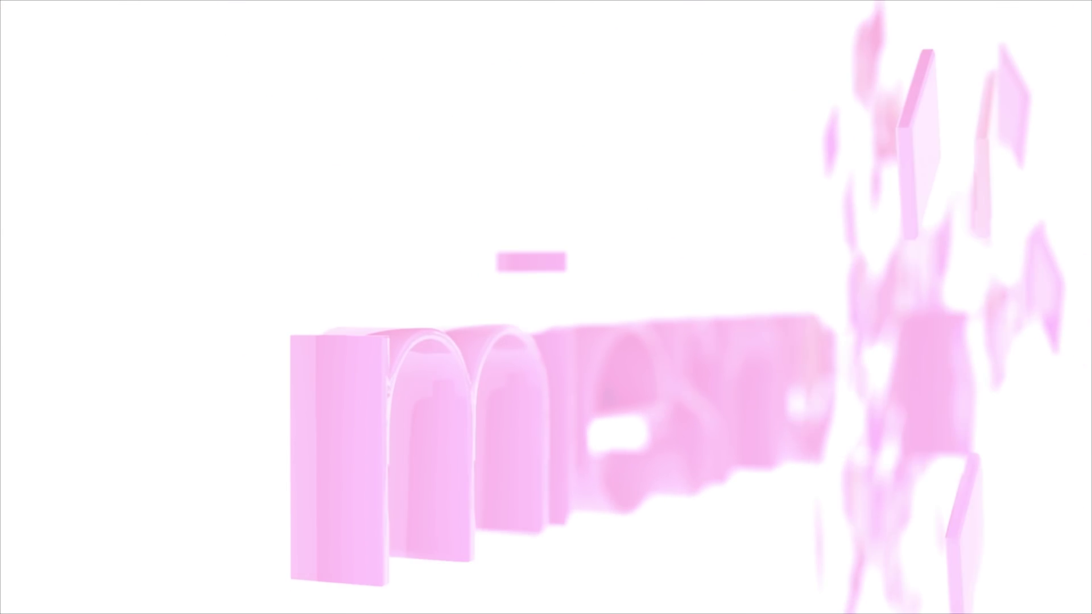